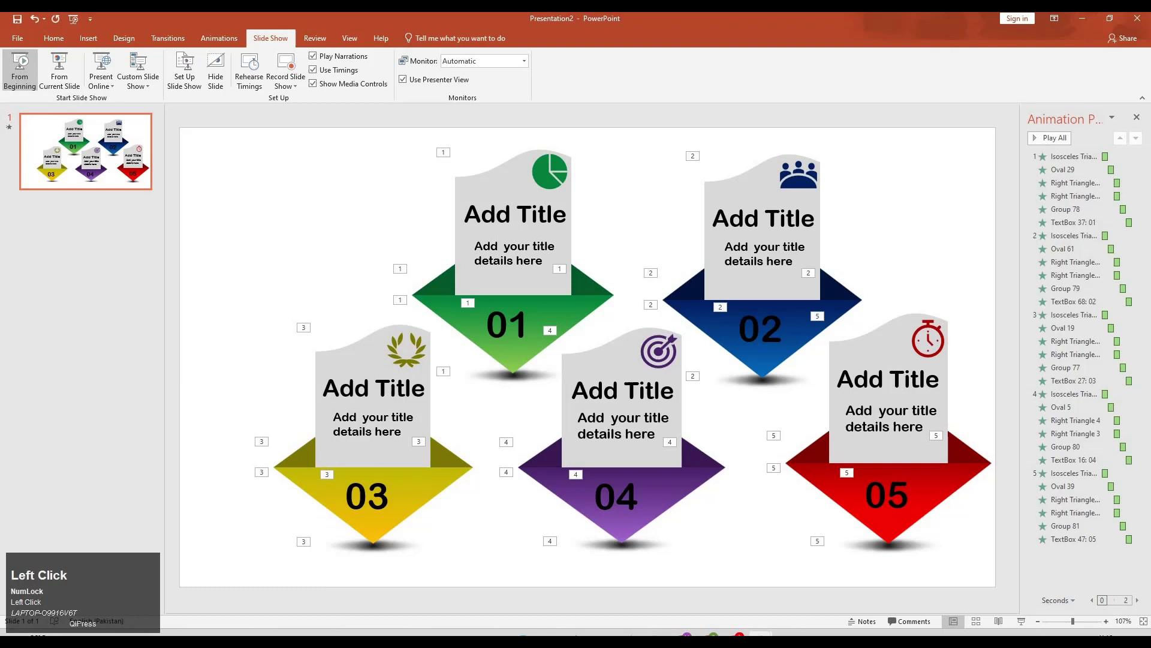
# Advance the slide show to reveal each of the five arrow cards in turn
pyautogui.press('Right')
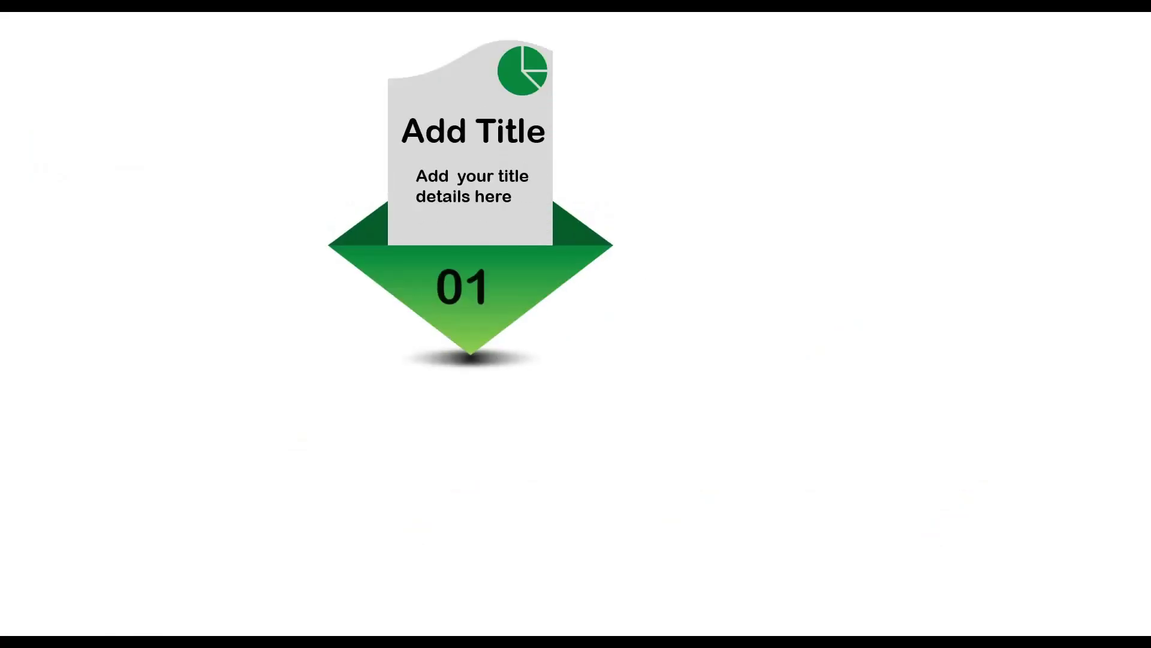
pyautogui.press('Right')
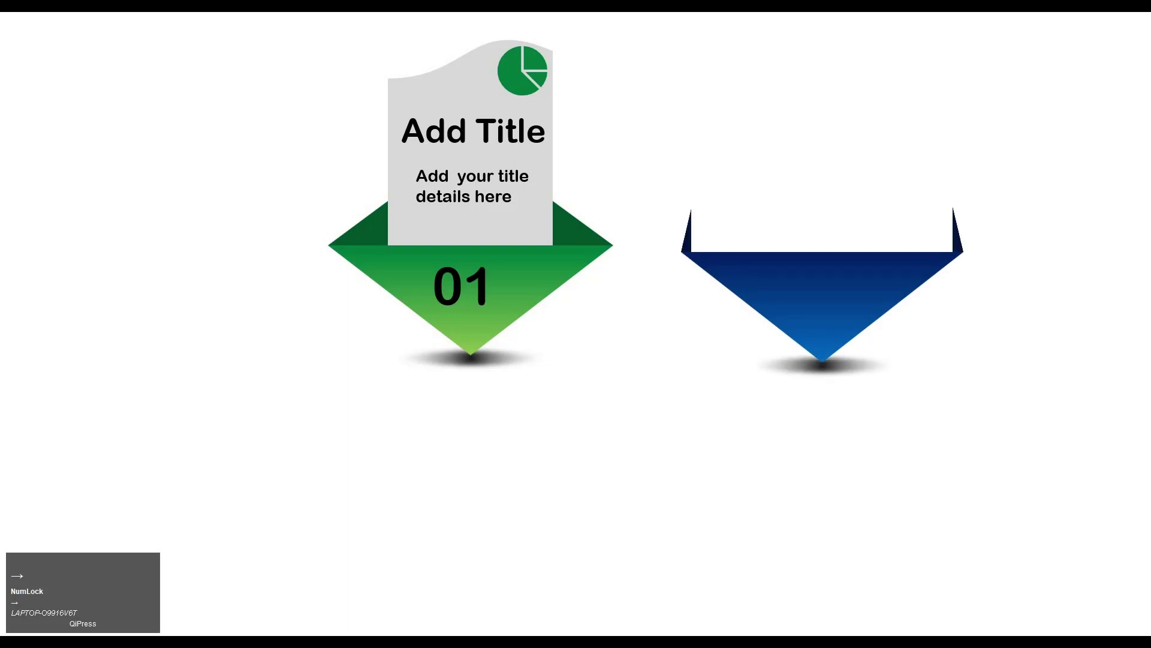
pyautogui.press('Right')
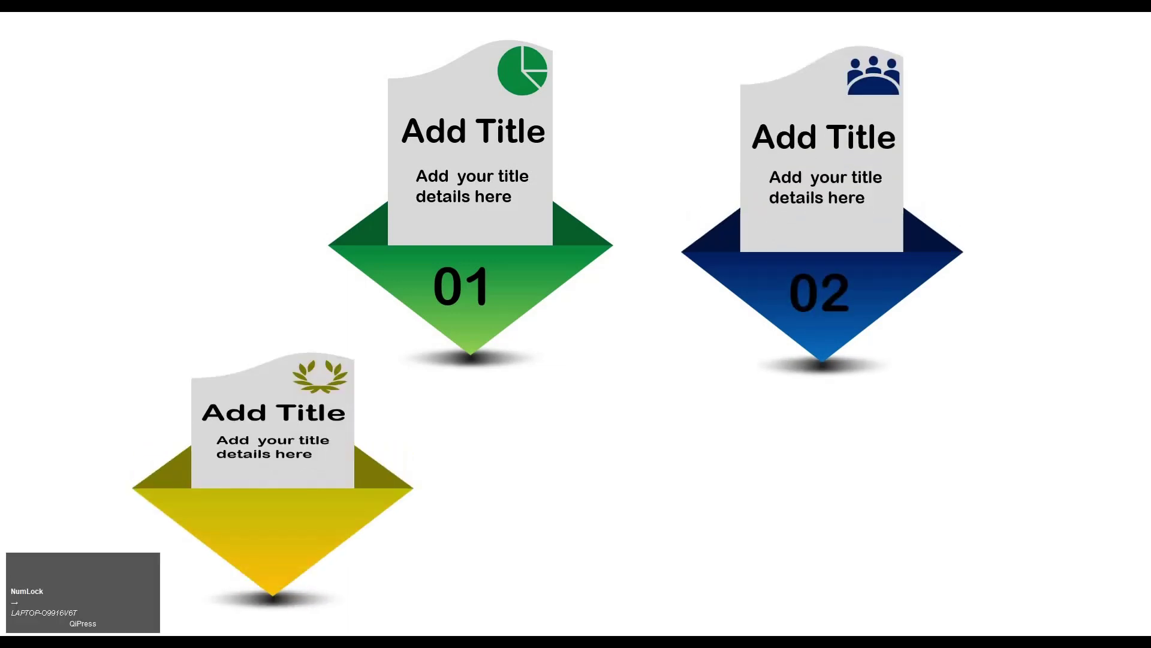
pyautogui.press('Right')
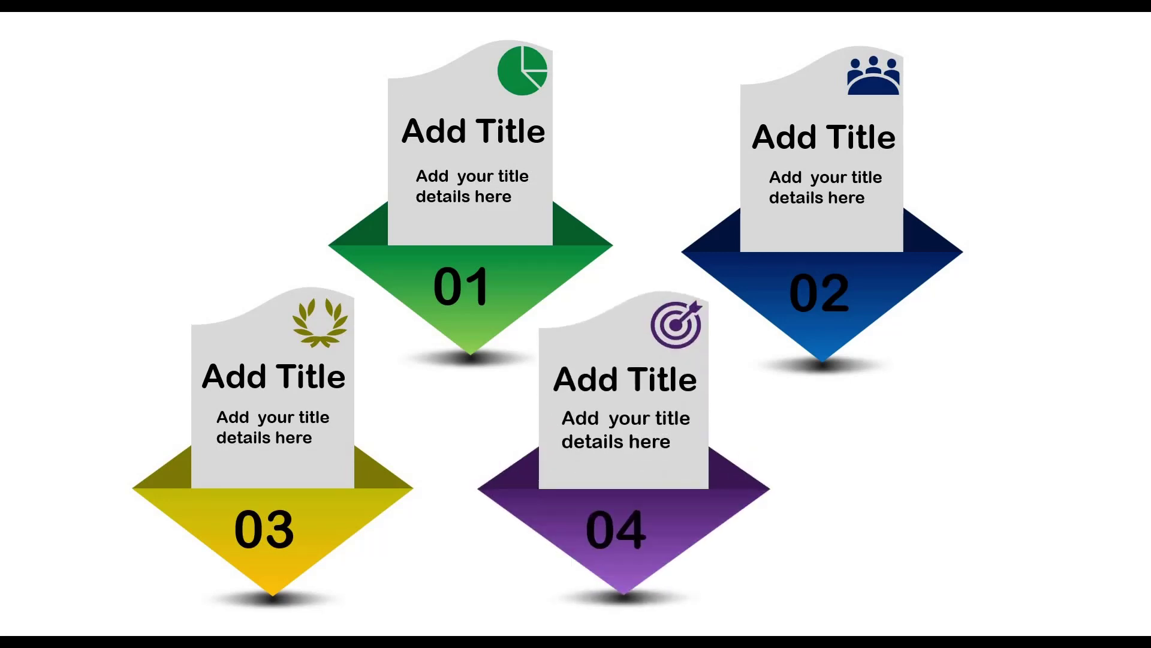
pyautogui.press('Right')
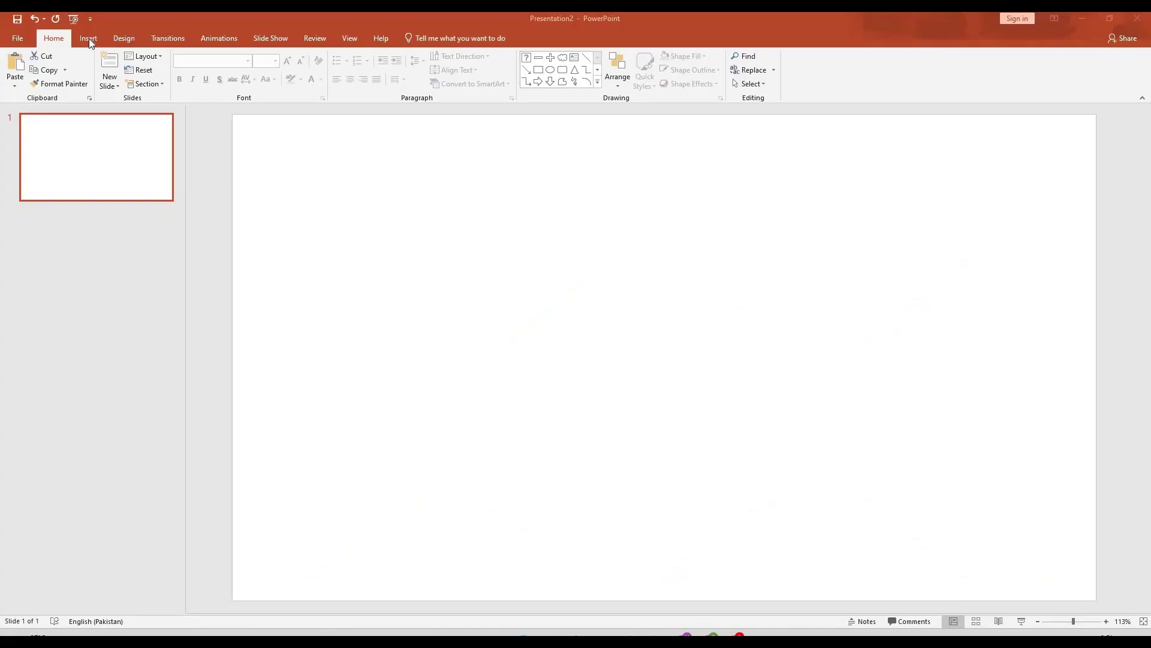
# Insert a Flowchart Document shape and flip it vertically so the wave is on top
pyautogui.click(92, 40)
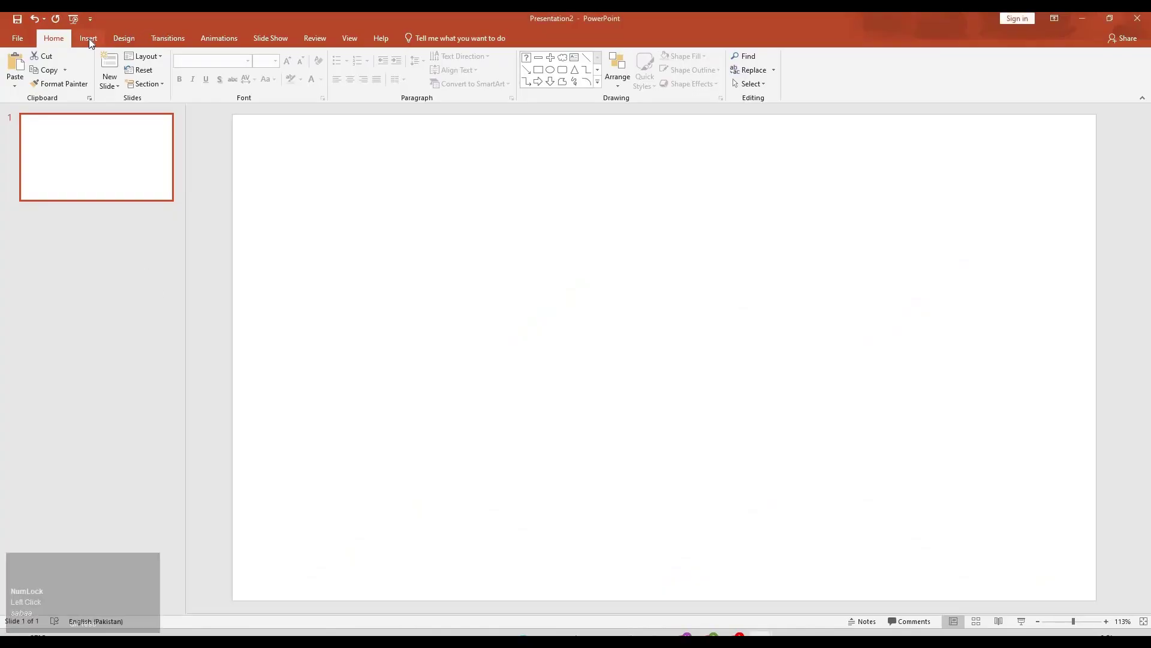
pyautogui.click(168, 44)
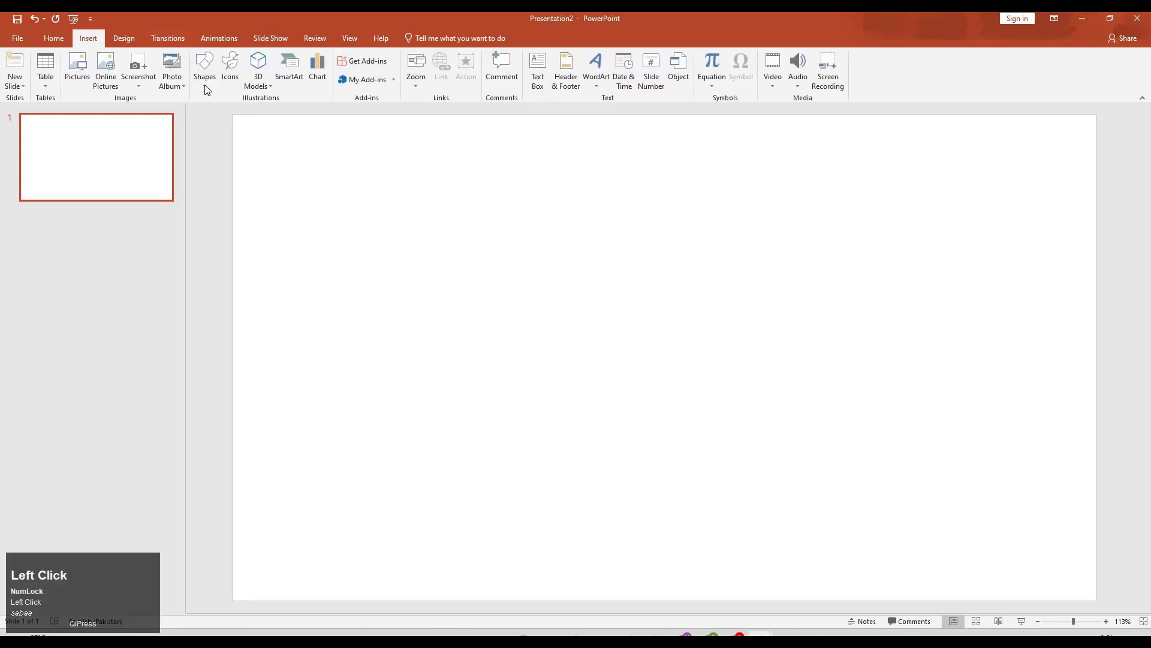
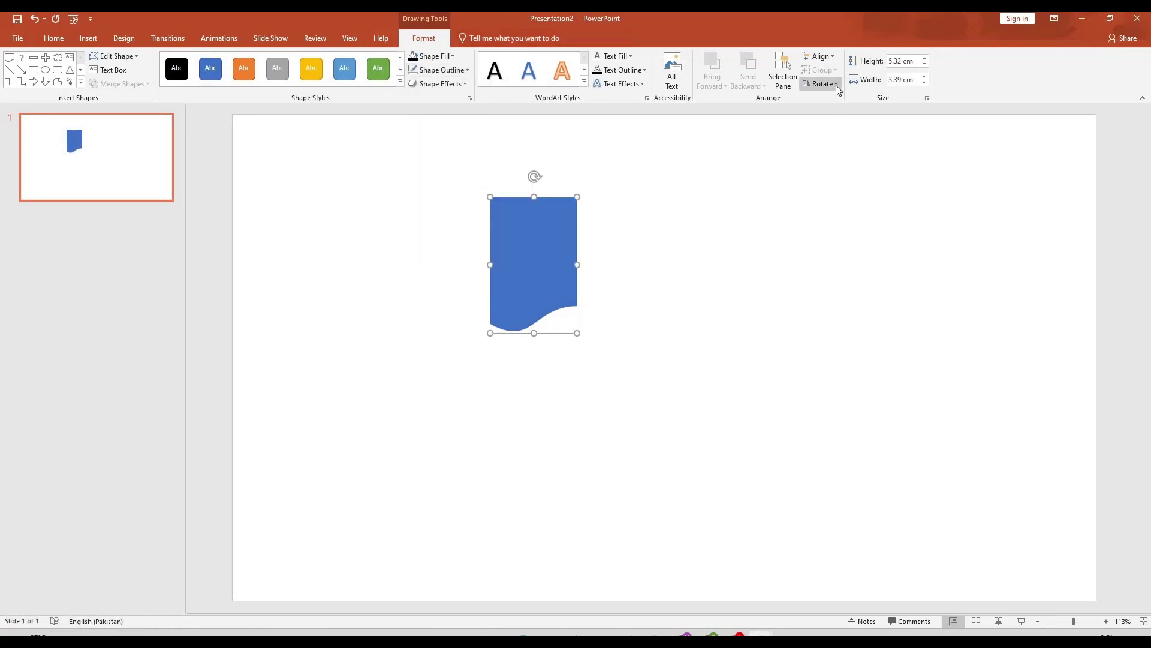
pyautogui.click(847, 117)
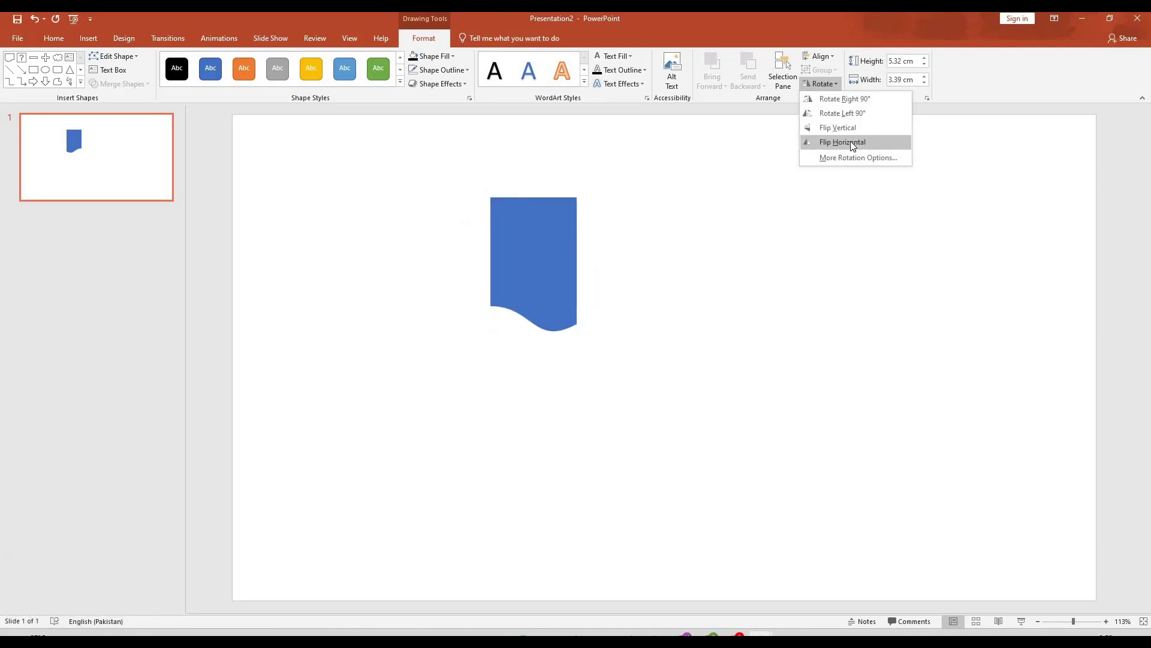
pyautogui.click(848, 77)
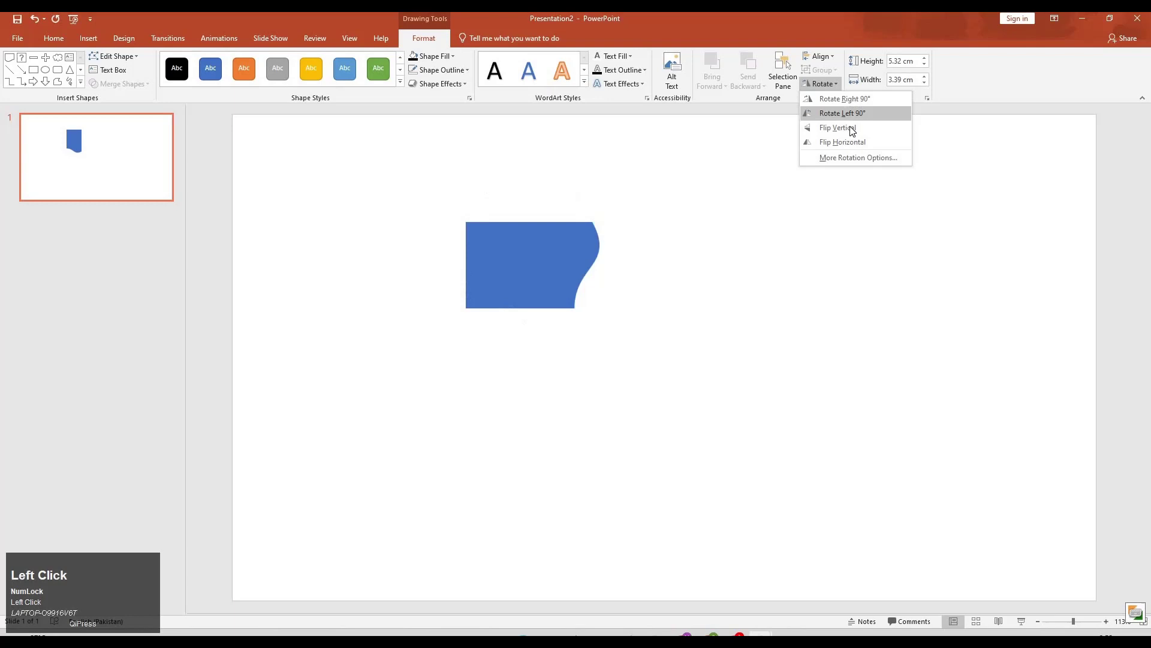
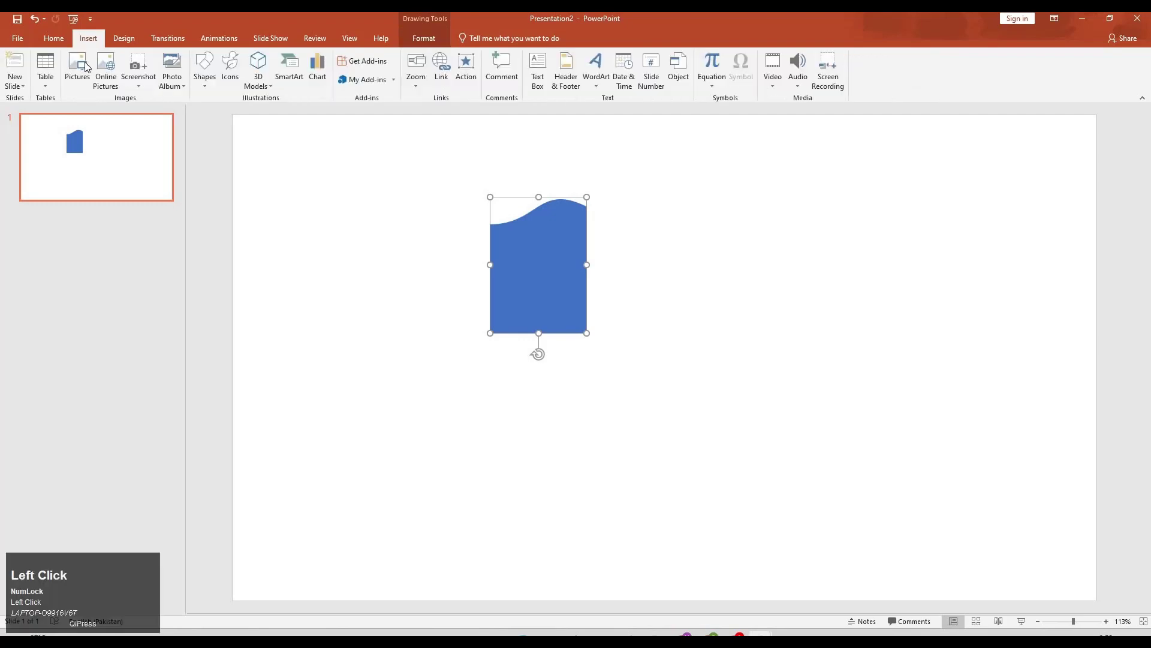
# Add a flipped isosceles triangle under the card as a grey downward arrowhead
pyautogui.click(171, 123)
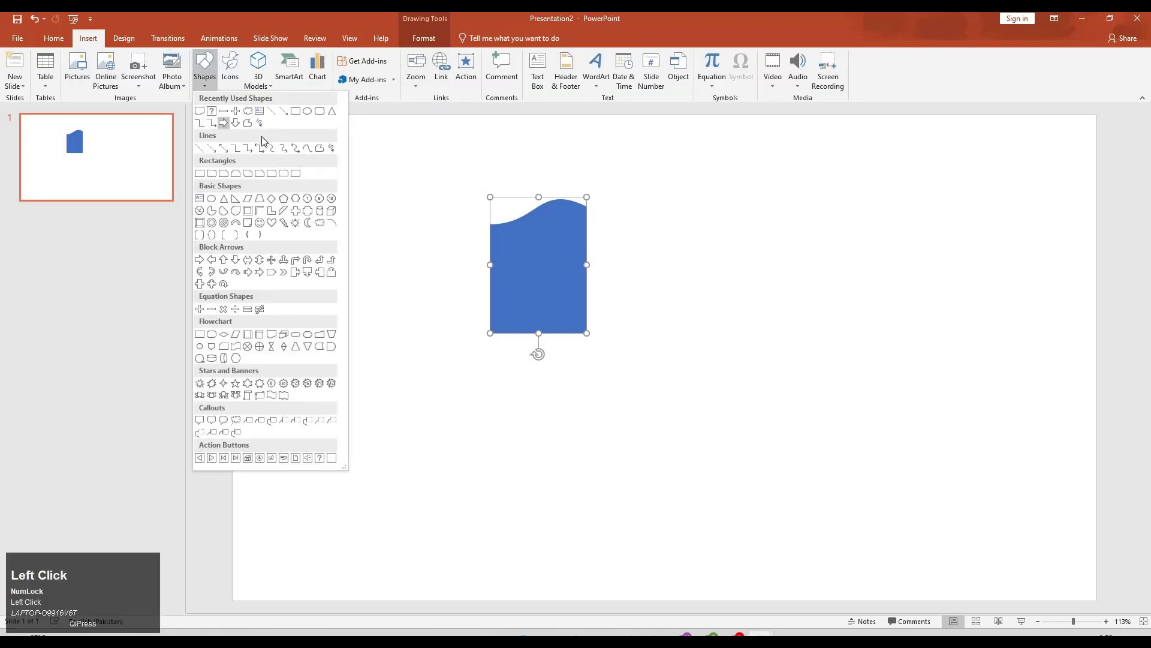
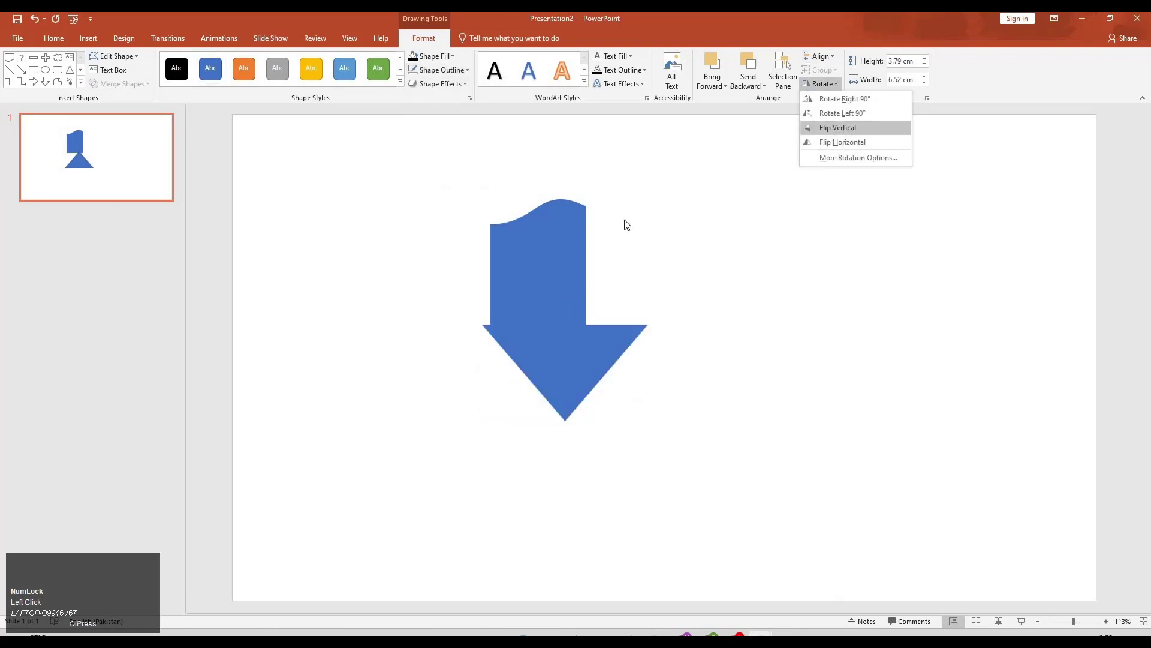
pyautogui.moveTo(560, 355); pyautogui.dragTo(439, 131)
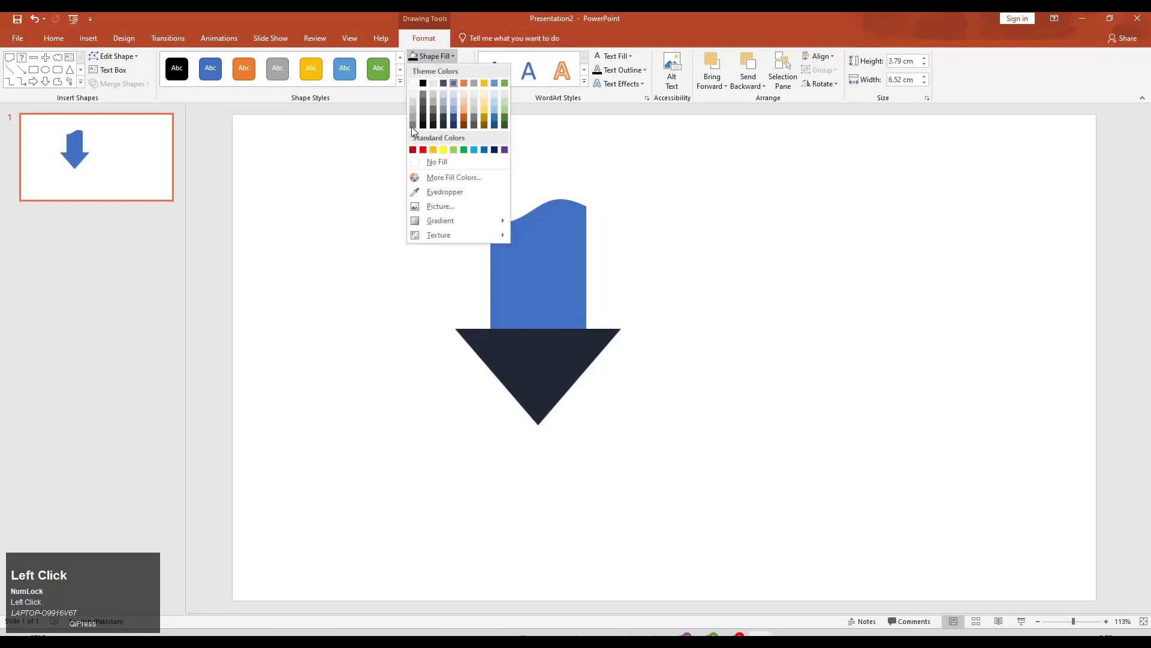
pyautogui.click(472, 127)
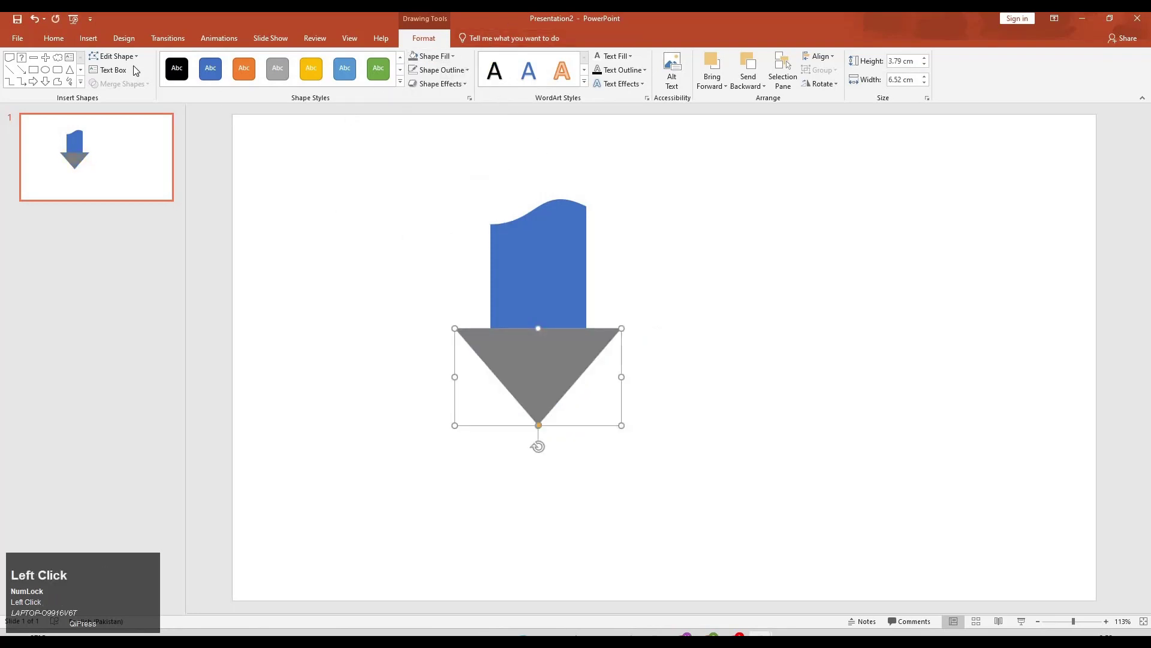
pyautogui.click(223, 59)
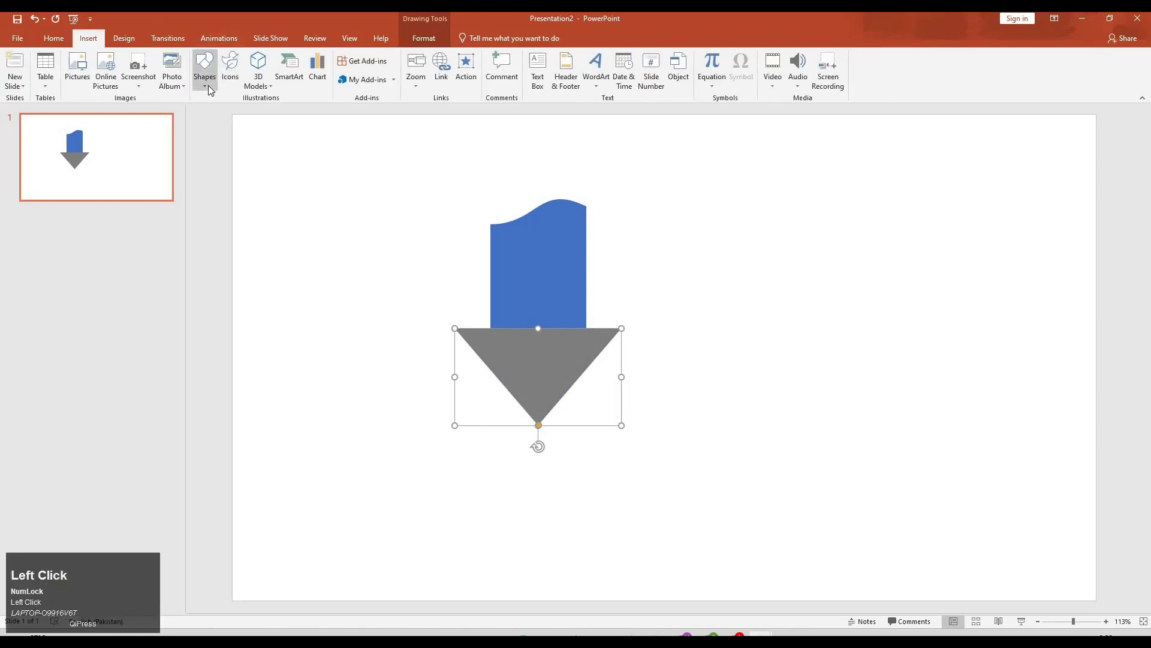
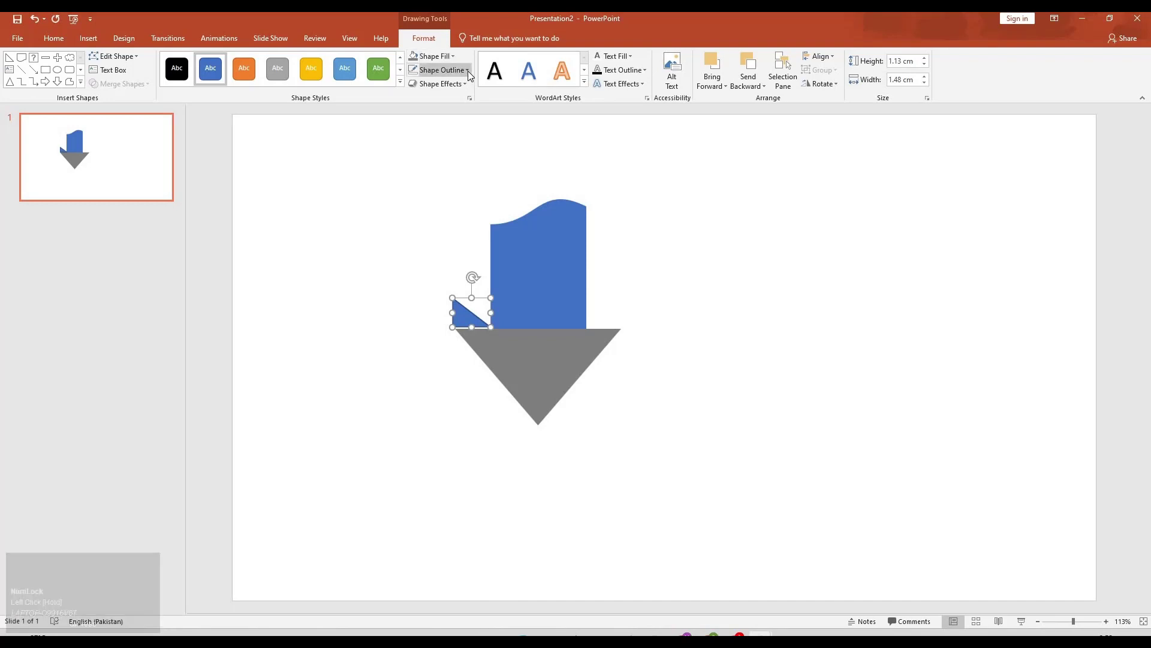
# Fill the small right triangle dark grey, flip it vertically and fit it at the card's left base
pyautogui.click(440, 131)
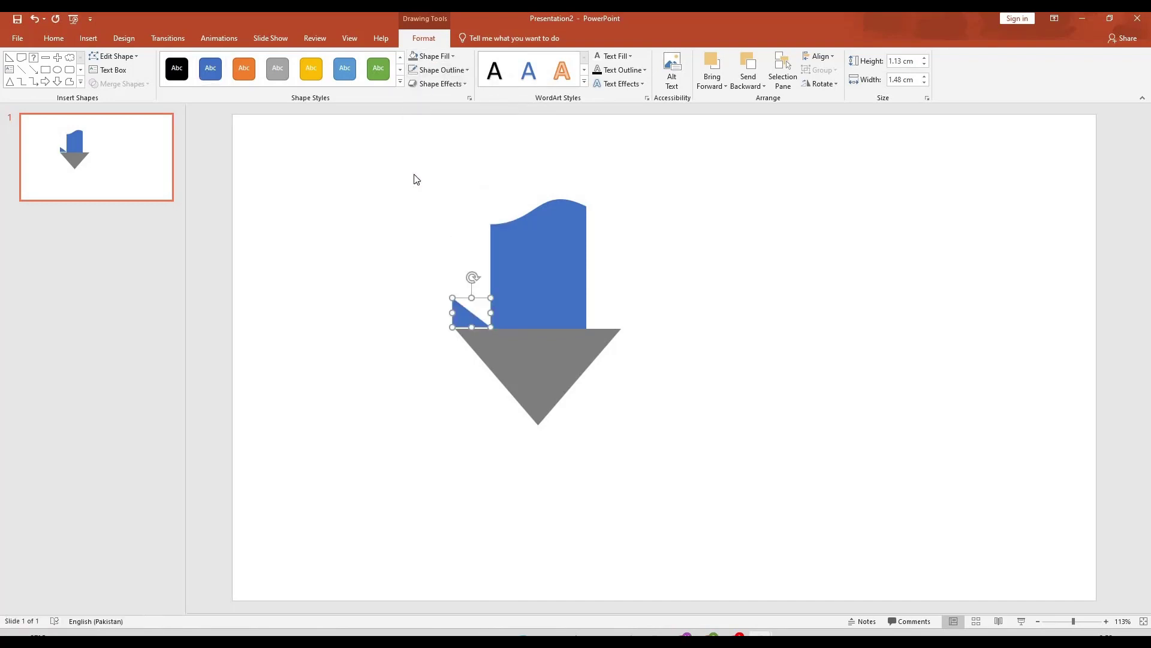
pyautogui.click(437, 138)
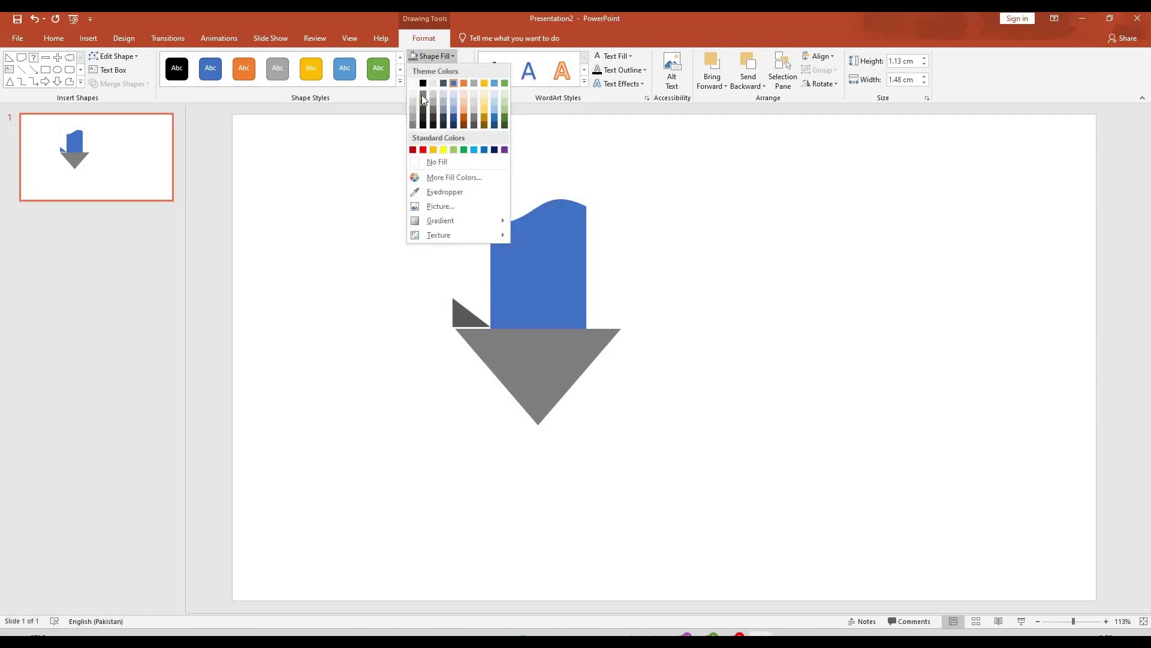
pyautogui.click(426, 113)
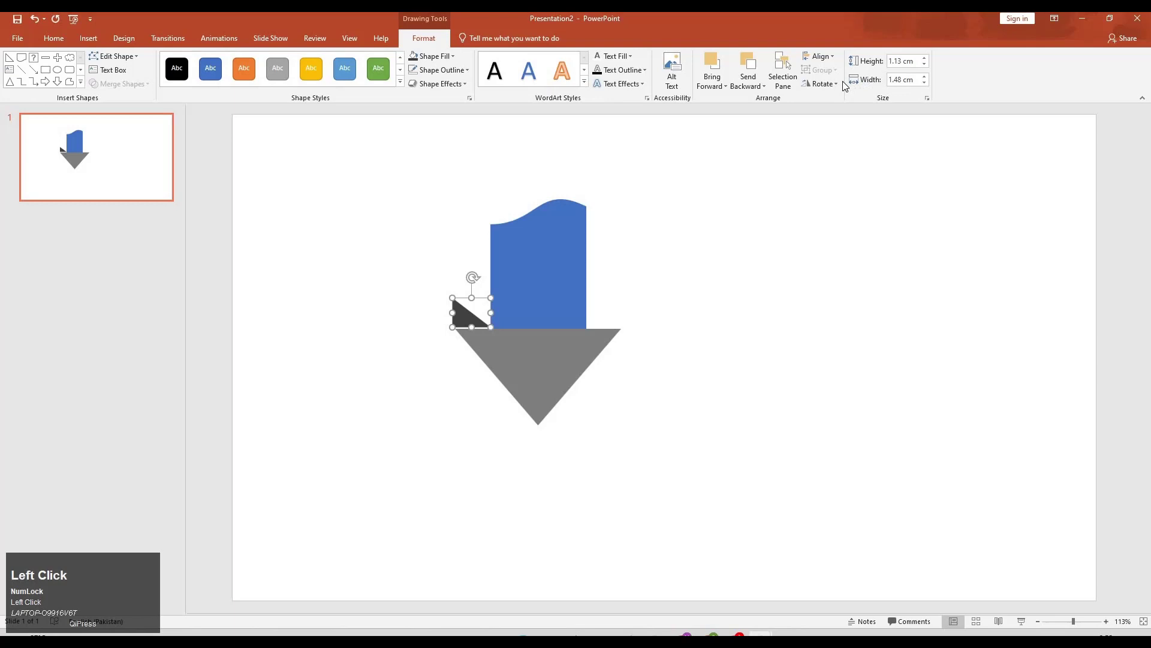
pyautogui.click(847, 131)
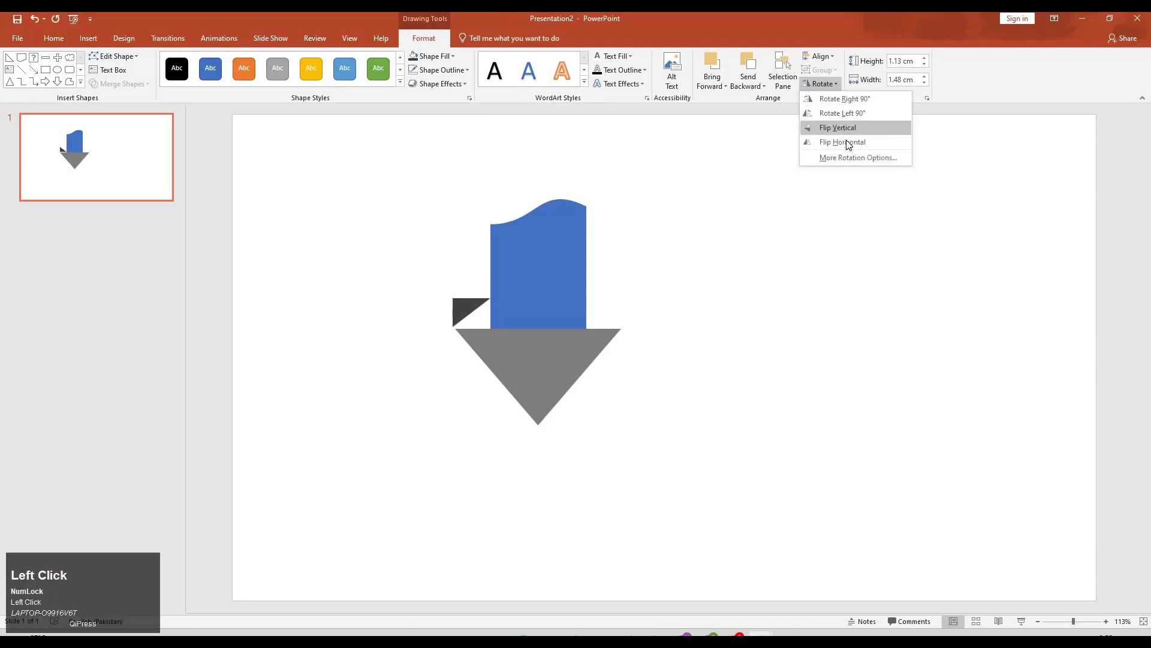
pyautogui.click(851, 141)
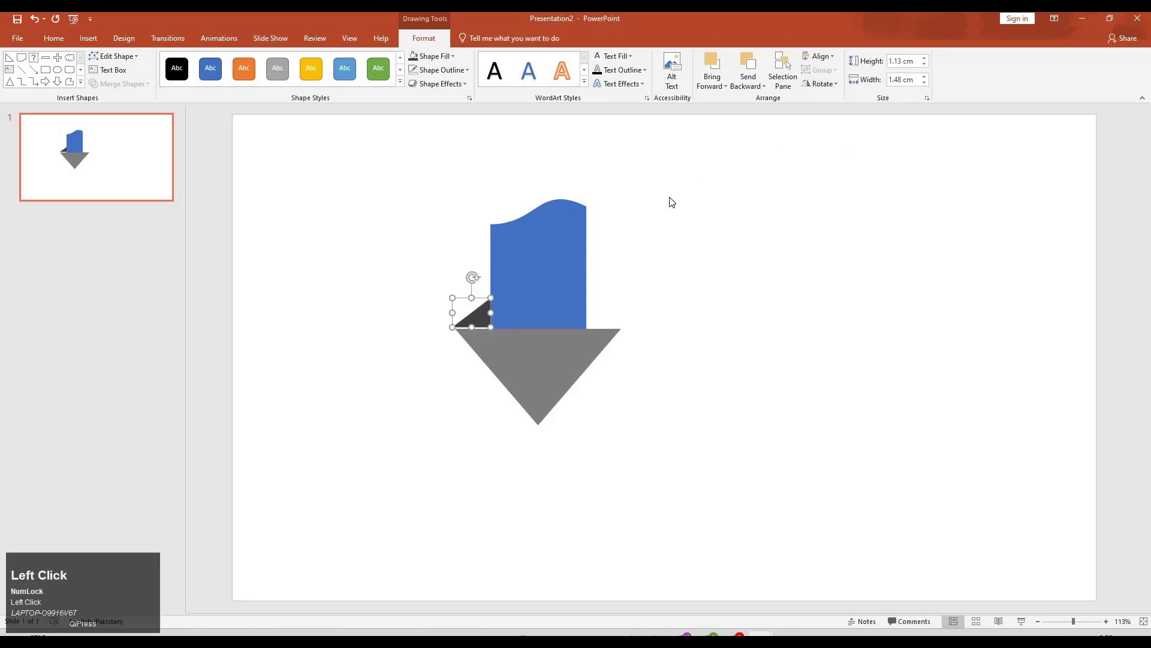
pyautogui.press('Down')
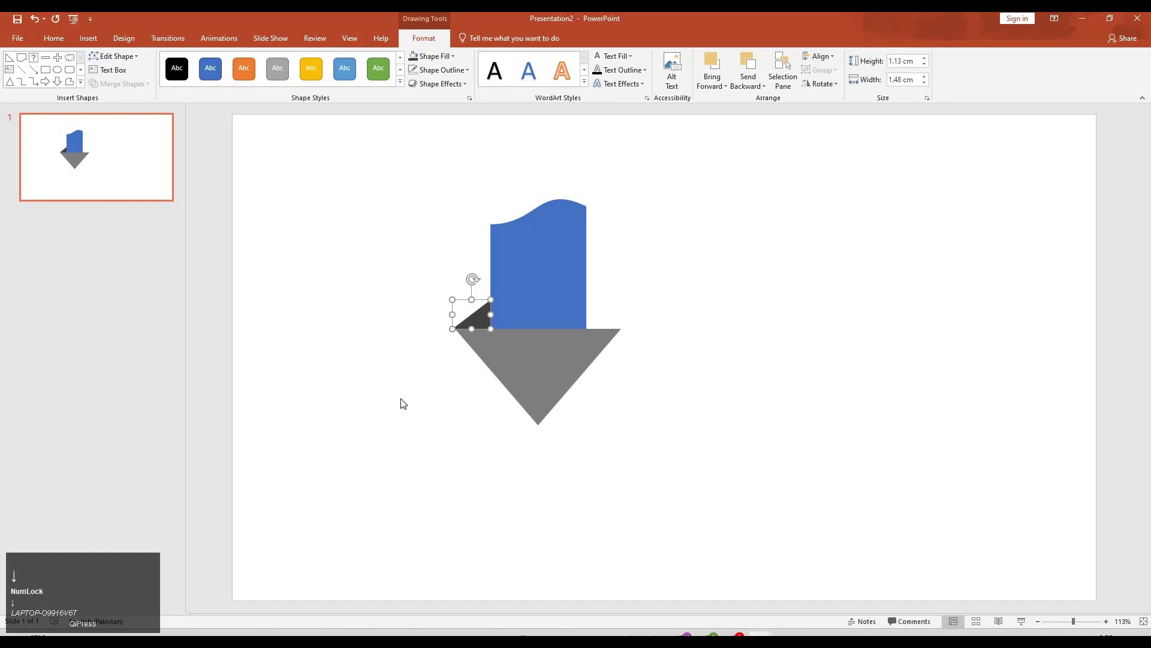
pyautogui.moveTo(505, 305); pyautogui.dragTo(482, 322)
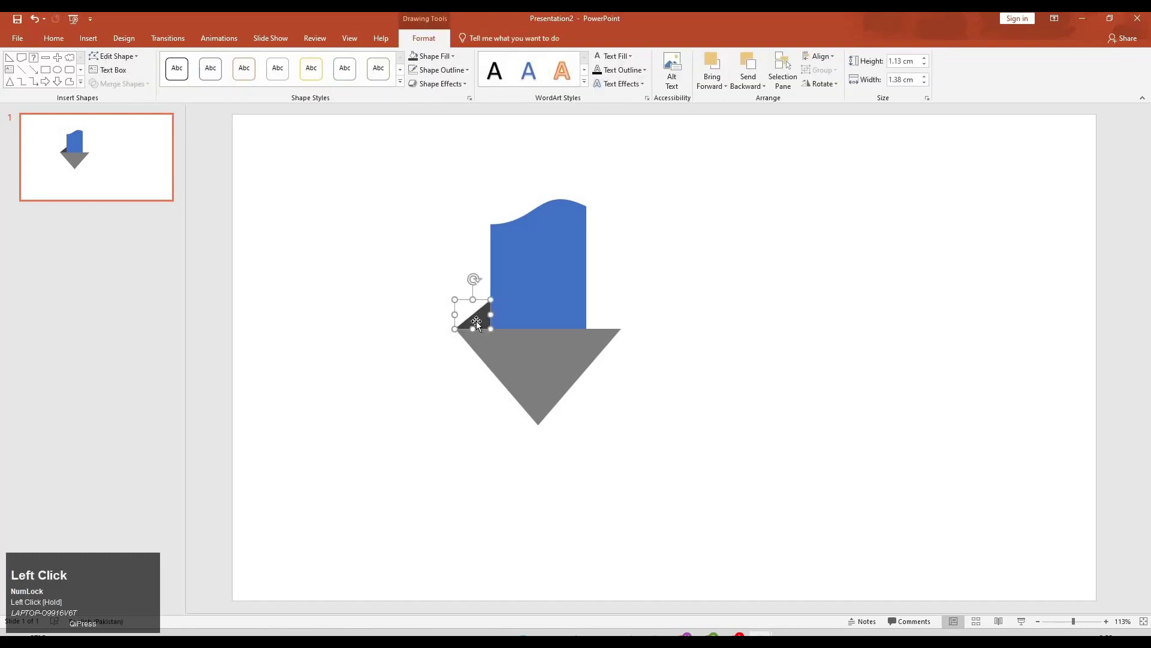
# Duplicate the dark flap and place the copy on the card's right side
pyautogui.press('ctrl+d')
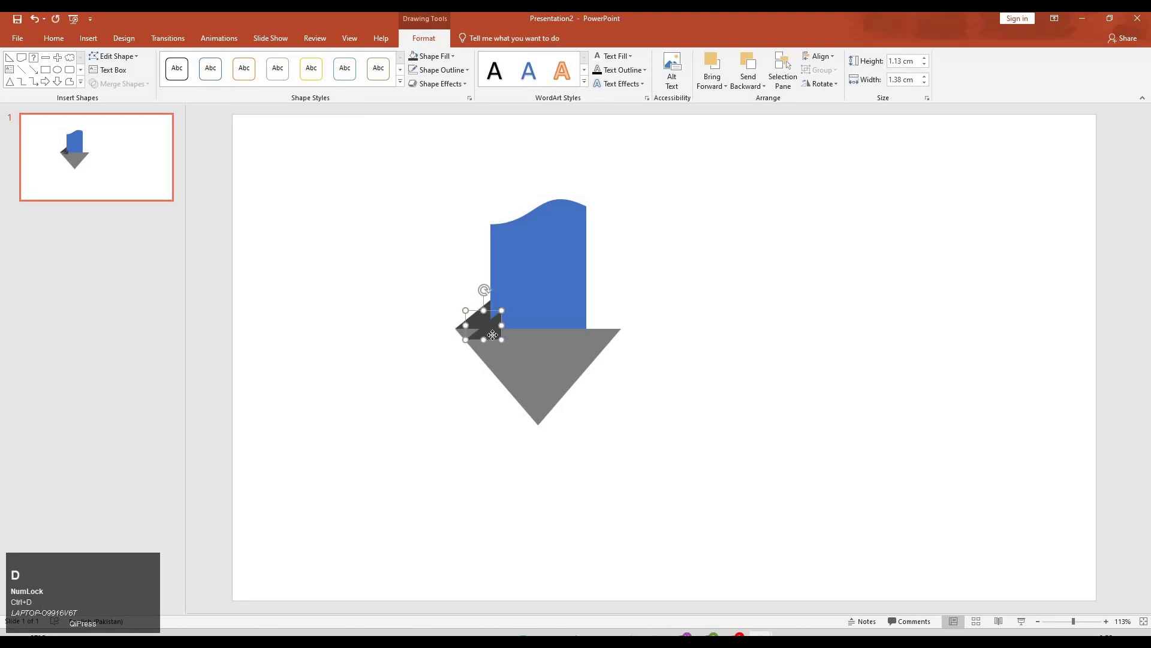
pyautogui.moveTo(618, 307); pyautogui.dragTo(404, 568)
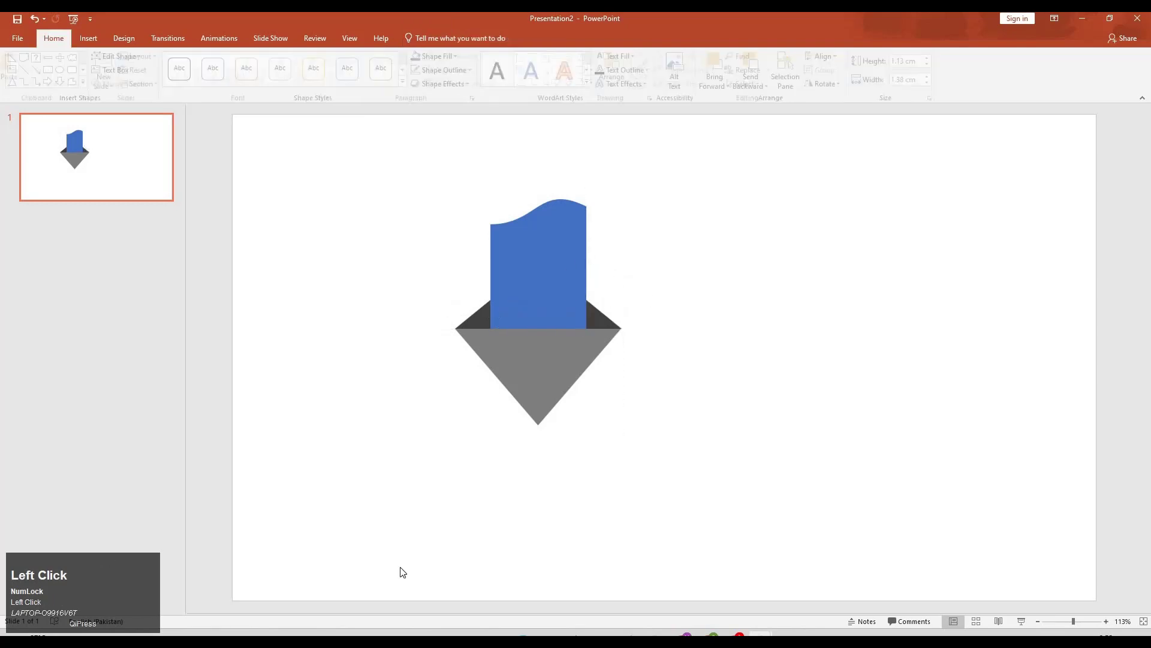
pyautogui.press('m')
pyautogui.click(549, 422)
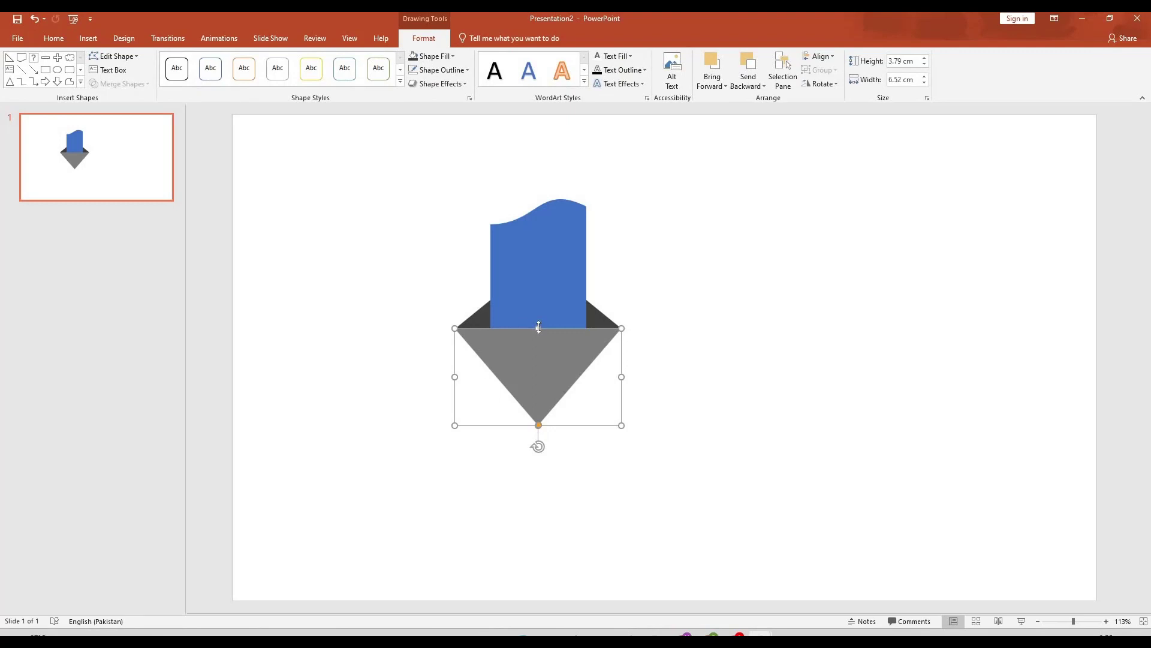
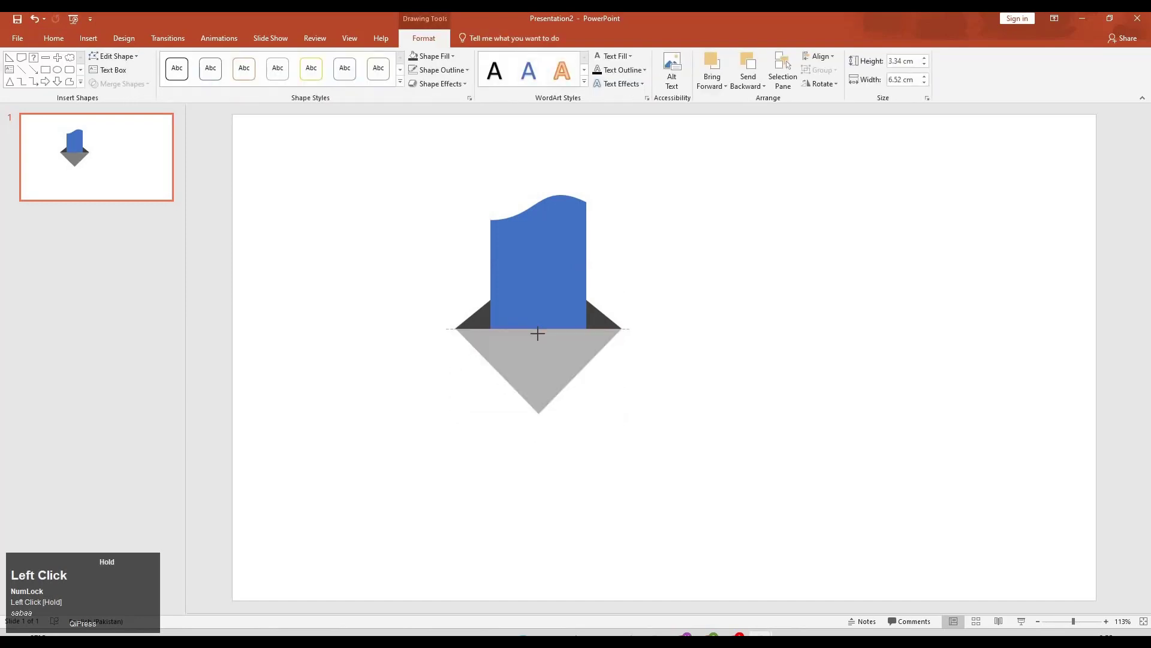
# Move the grey arrowhead up against the card and bring up its Format Shape pane
pyautogui.press('Up')
pyautogui.click(533, 362)
pyautogui.rightClick(532, 362)
pyautogui.click(589, 341)
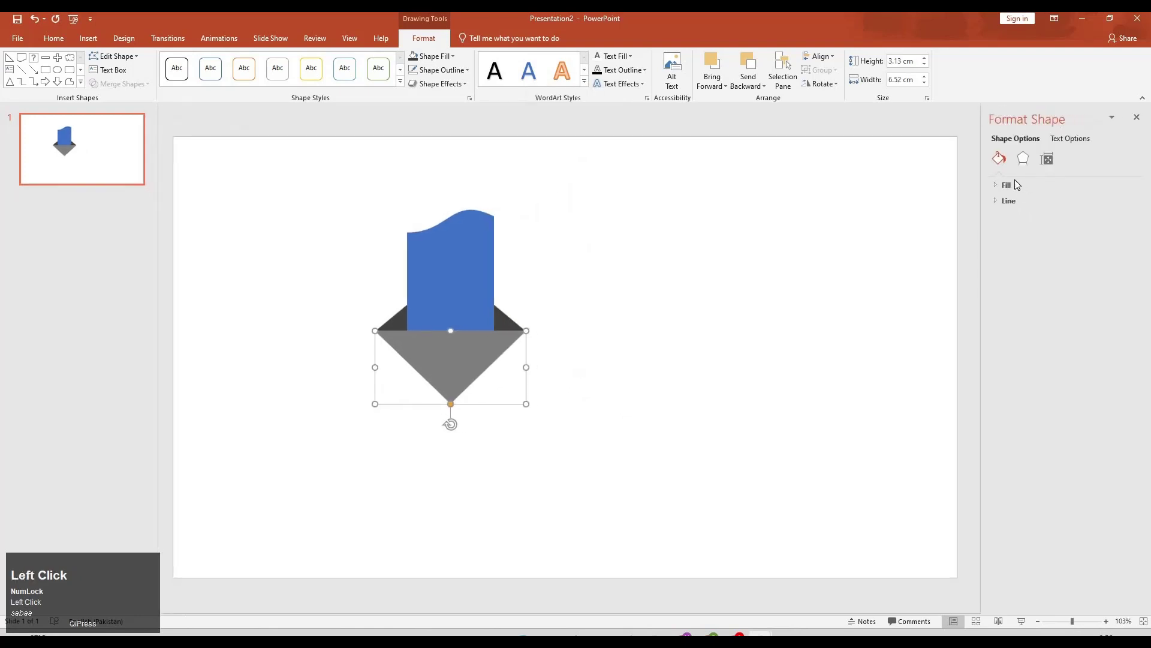
# Give the arrowhead a gold linear gradient and recolour the wavy card light grey
pyautogui.click(1019, 186)
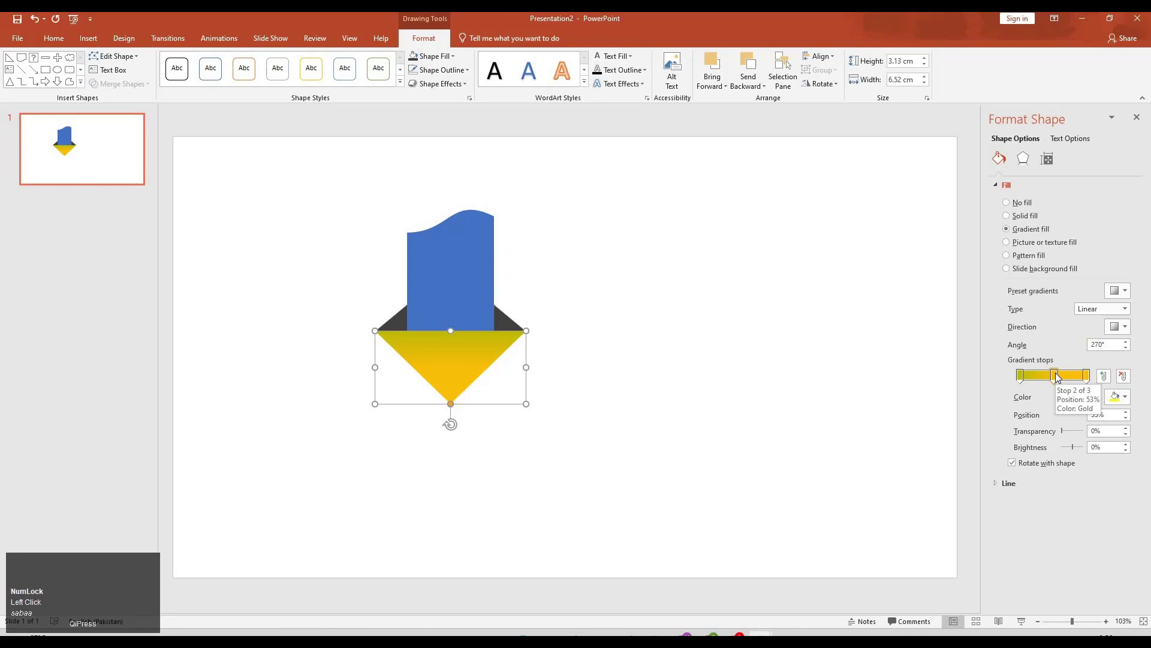
pyautogui.click(1115, 378)
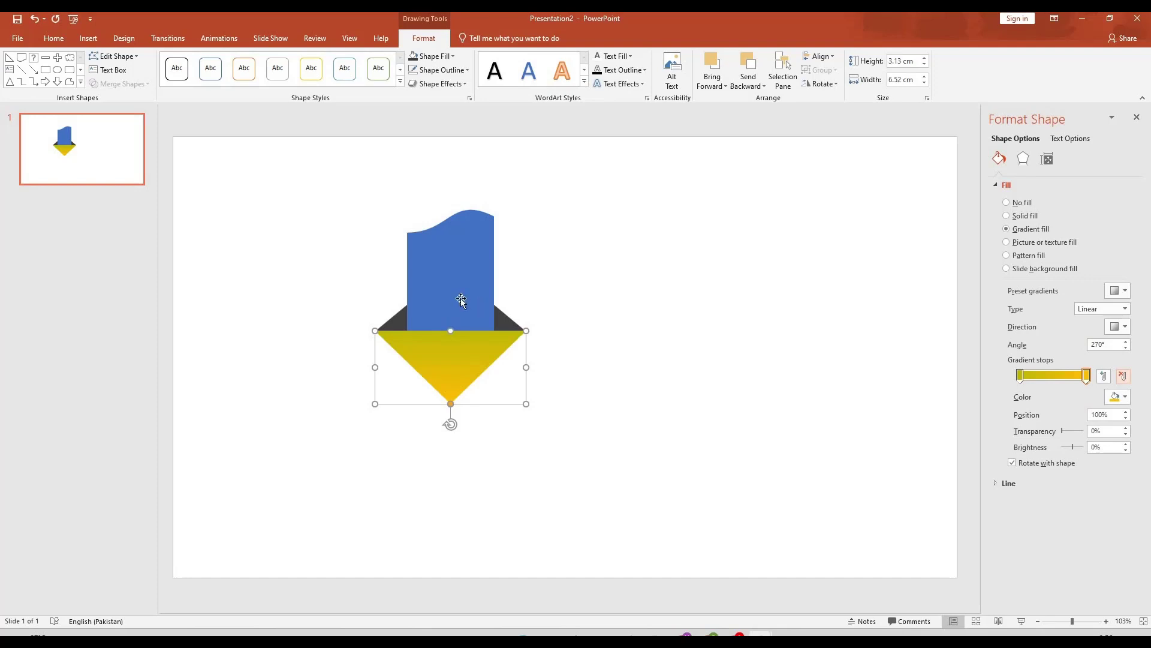
pyautogui.click(482, 15)
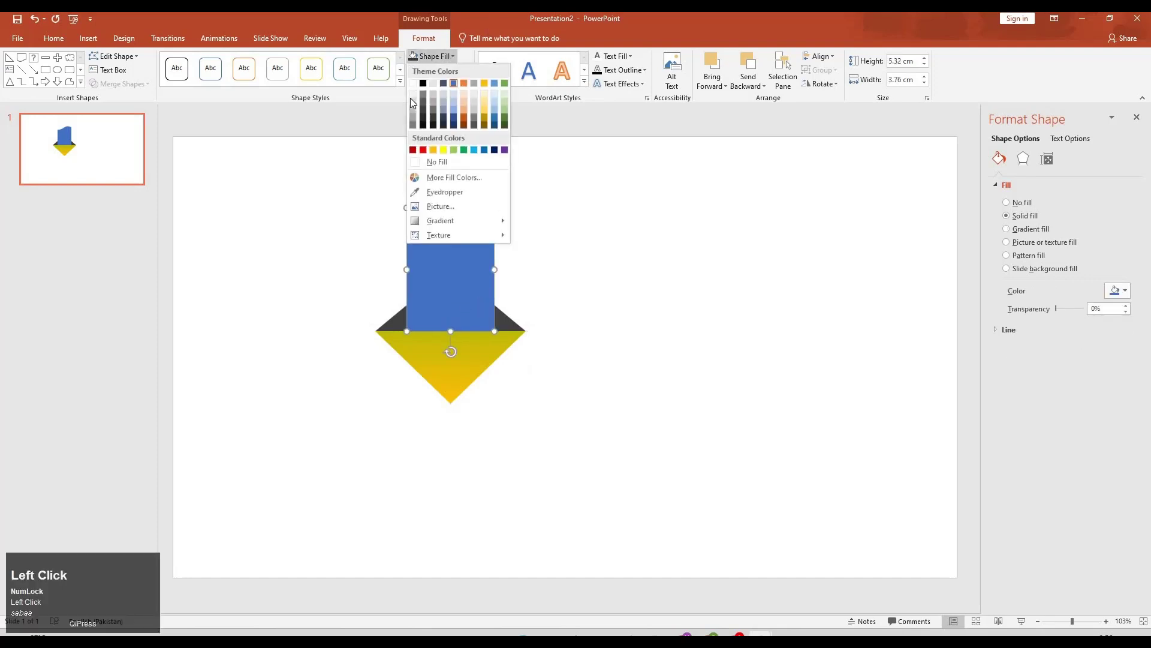
pyautogui.click(459, 202)
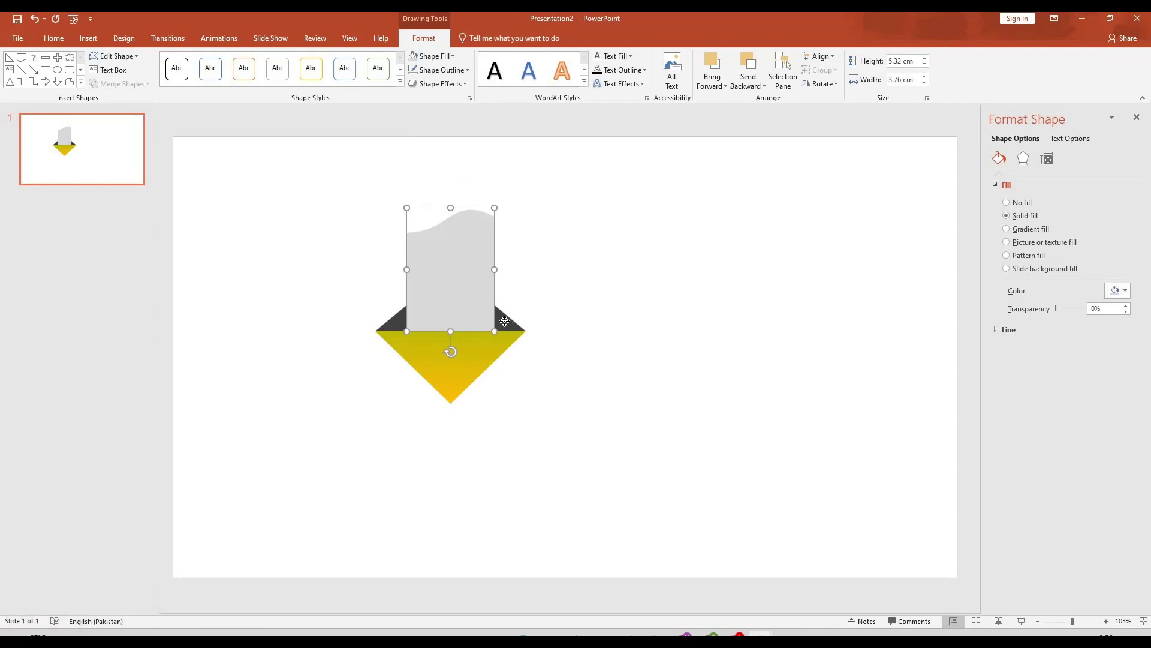
# Fill both back flaps dark olive and nudge the gold arrowhead up under them
pyautogui.click(887, 292)
pyautogui.click(450, 110)
pyautogui.click(439, 140)
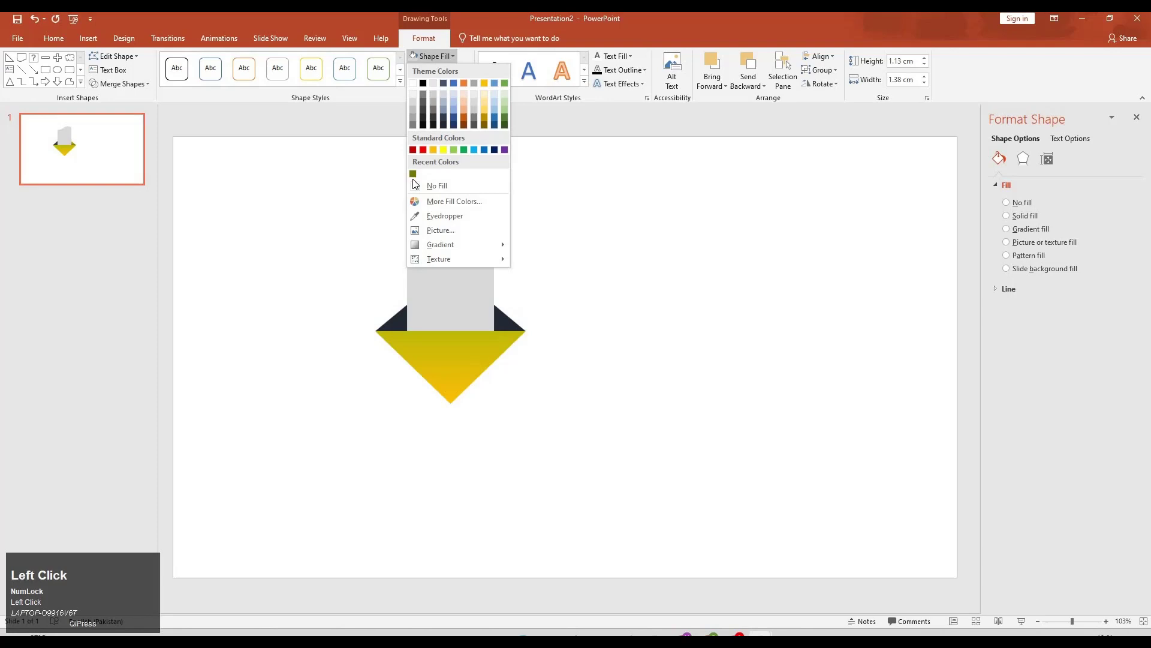
pyautogui.click(563, 242)
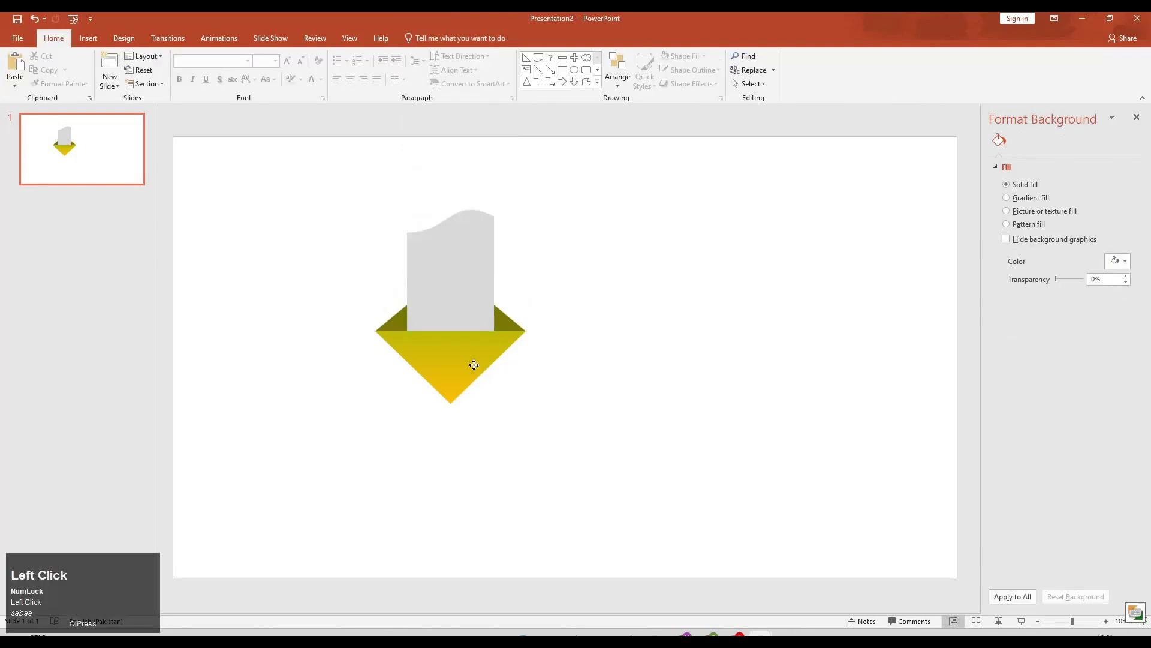
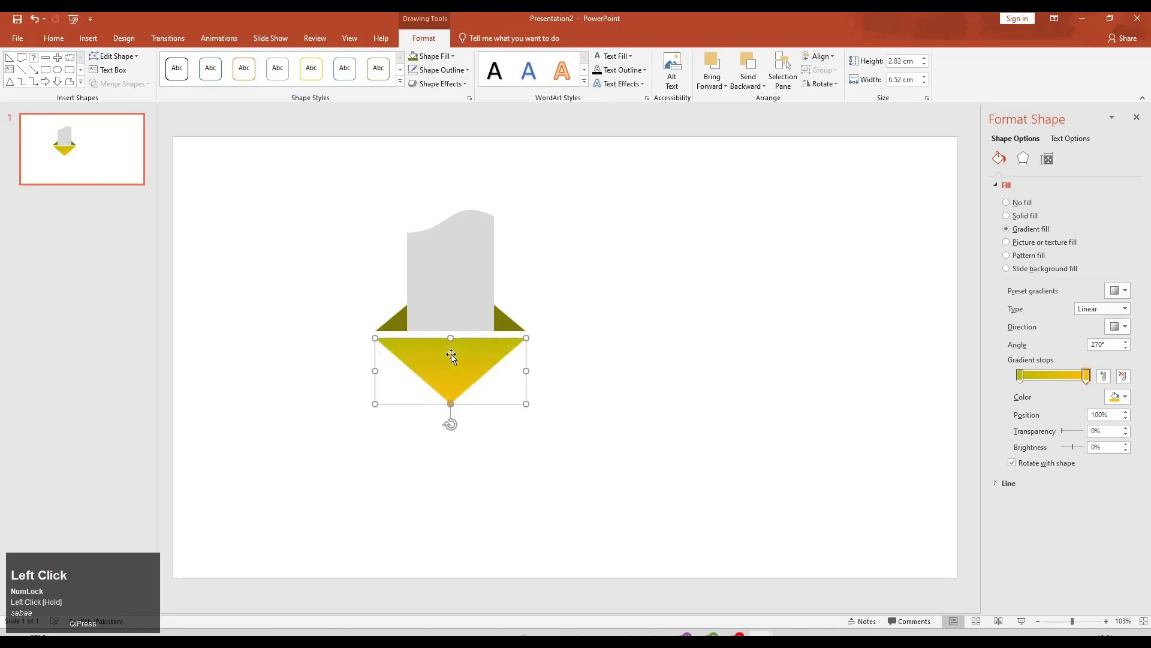
pyautogui.press('Up')
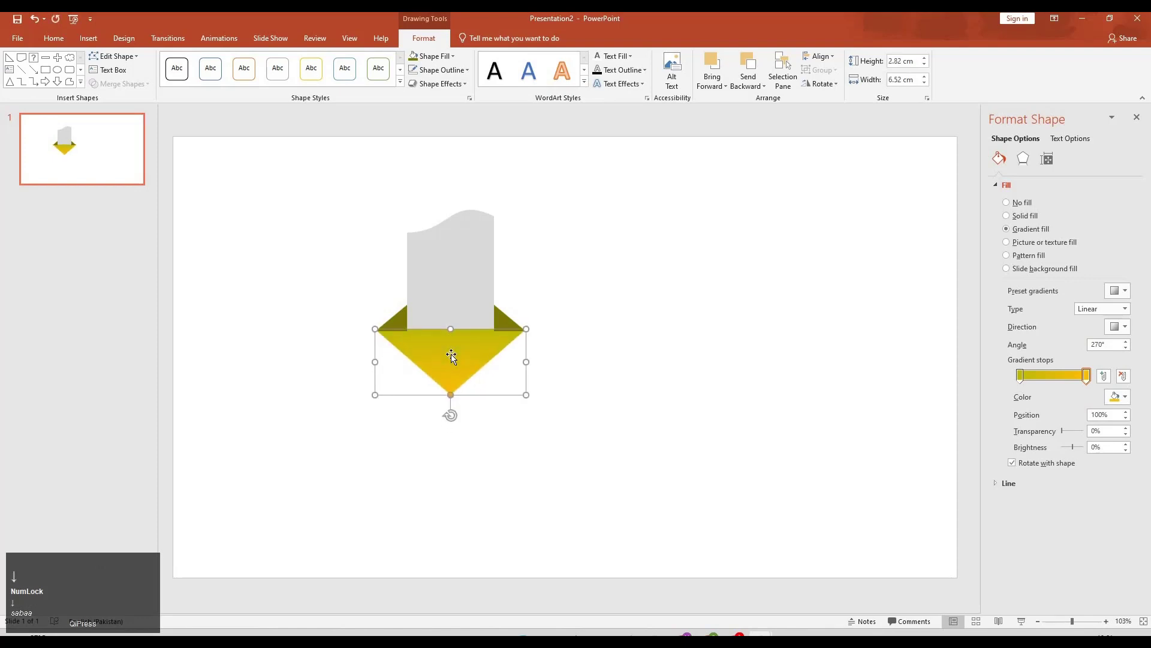
pyautogui.click(563, 307)
pyautogui.press('m')
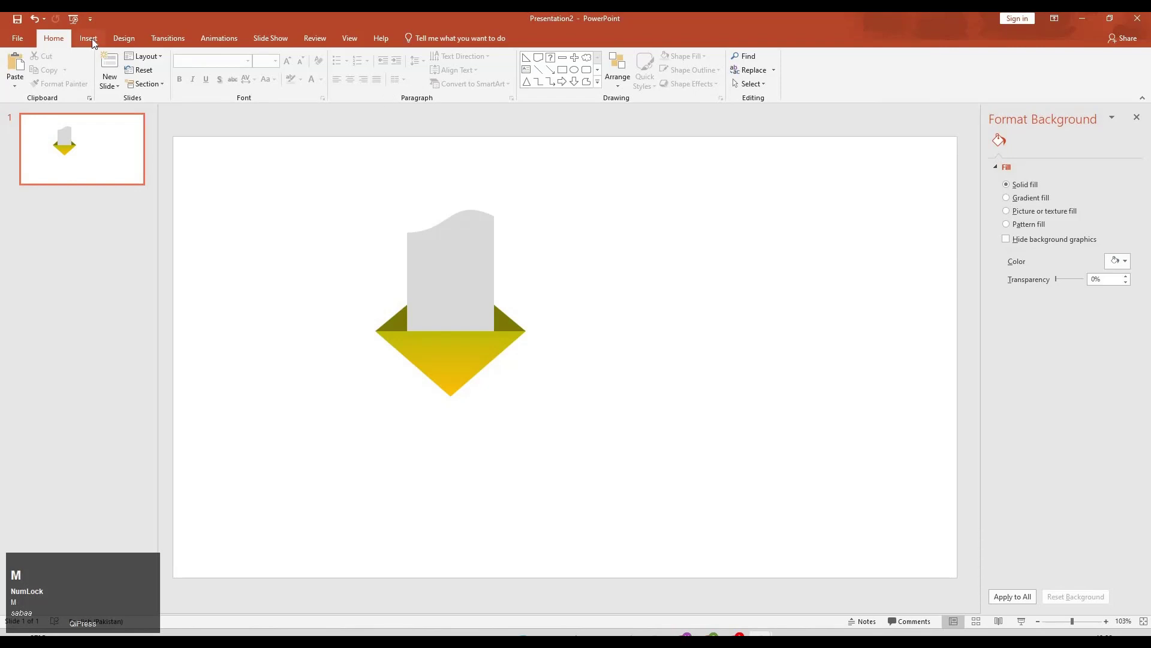
pyautogui.click(214, 60)
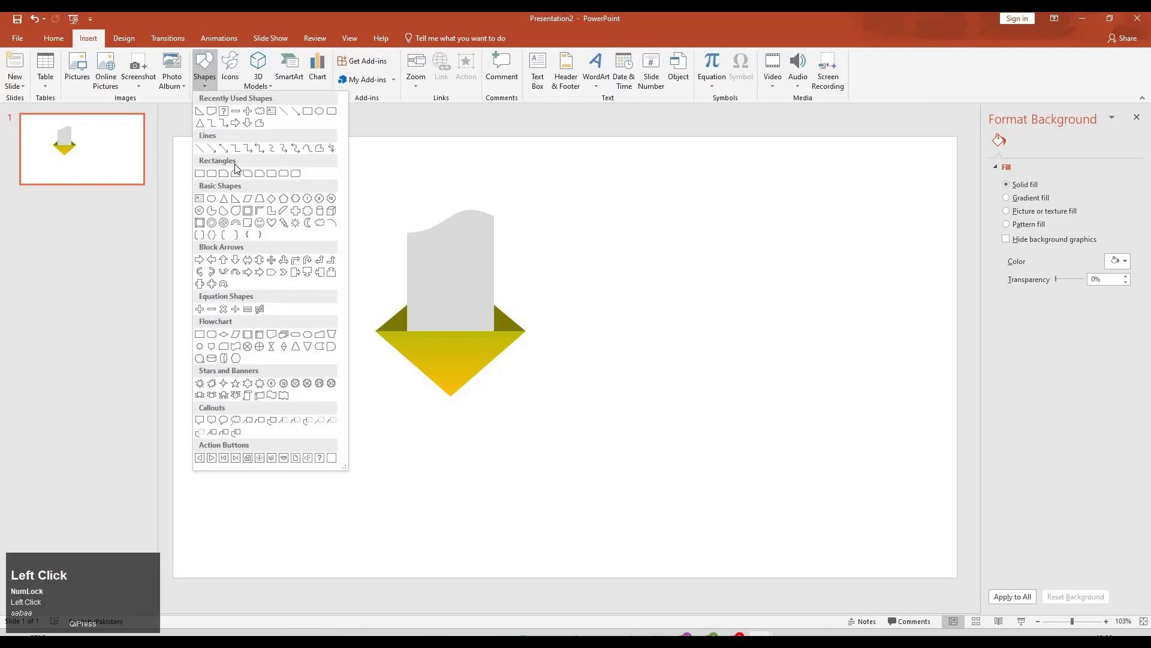
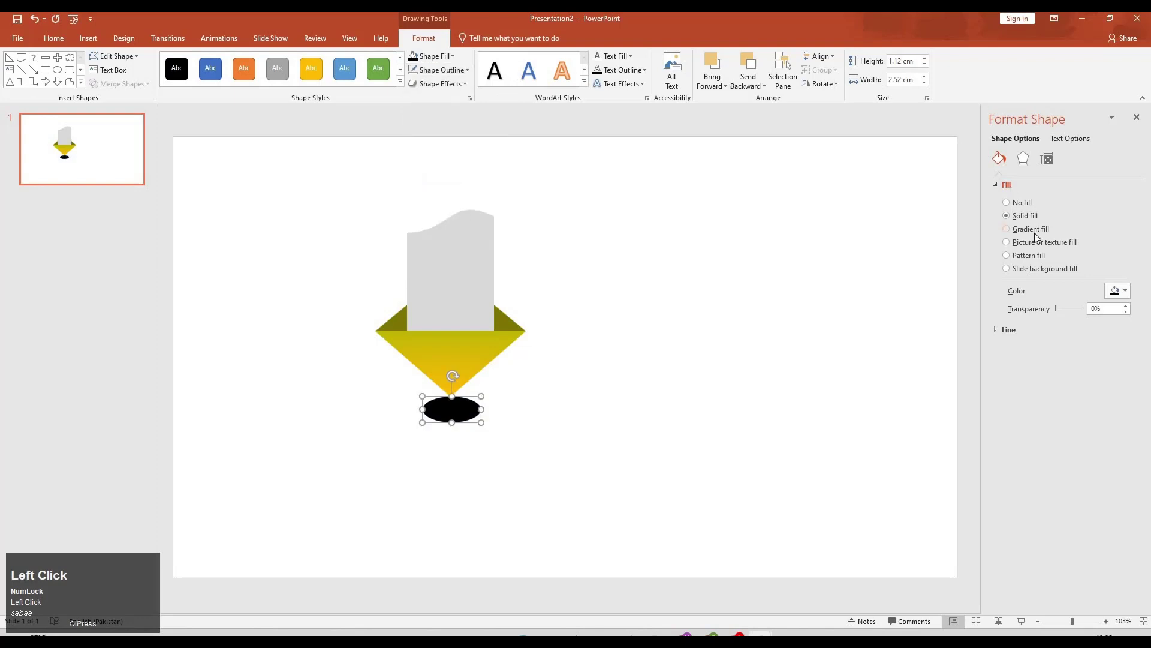
# Give the ellipse under the tip a centred radial dark-to-transparent gradient and flatten it into a shadow
pyautogui.click(1104, 342)
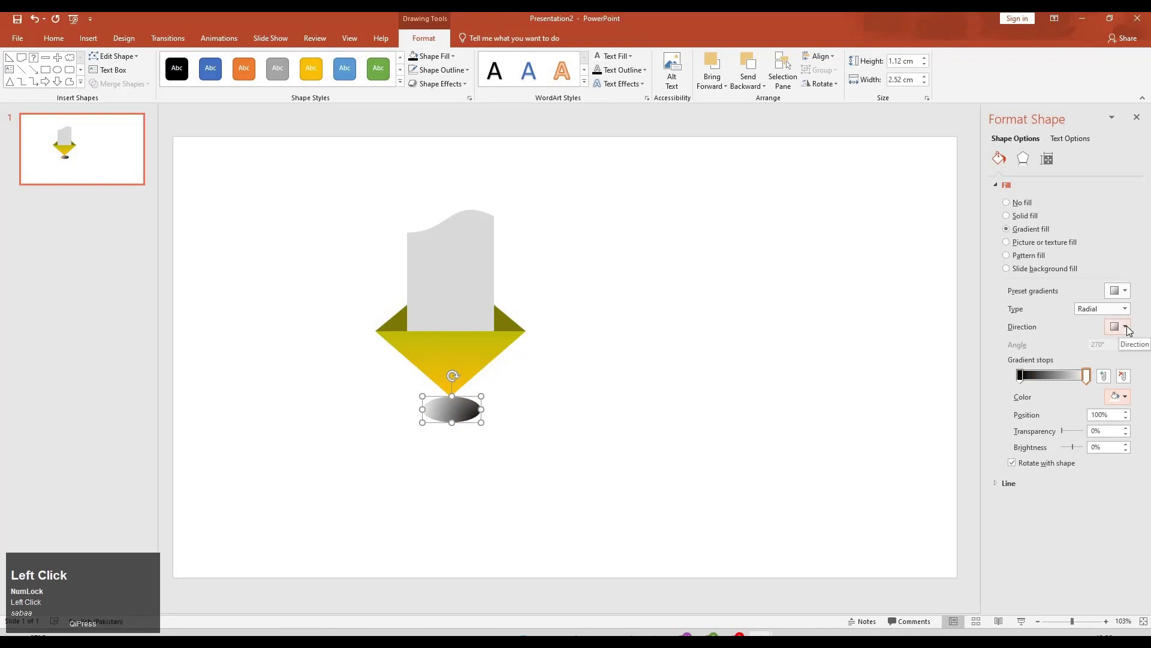
pyautogui.click(1093, 350)
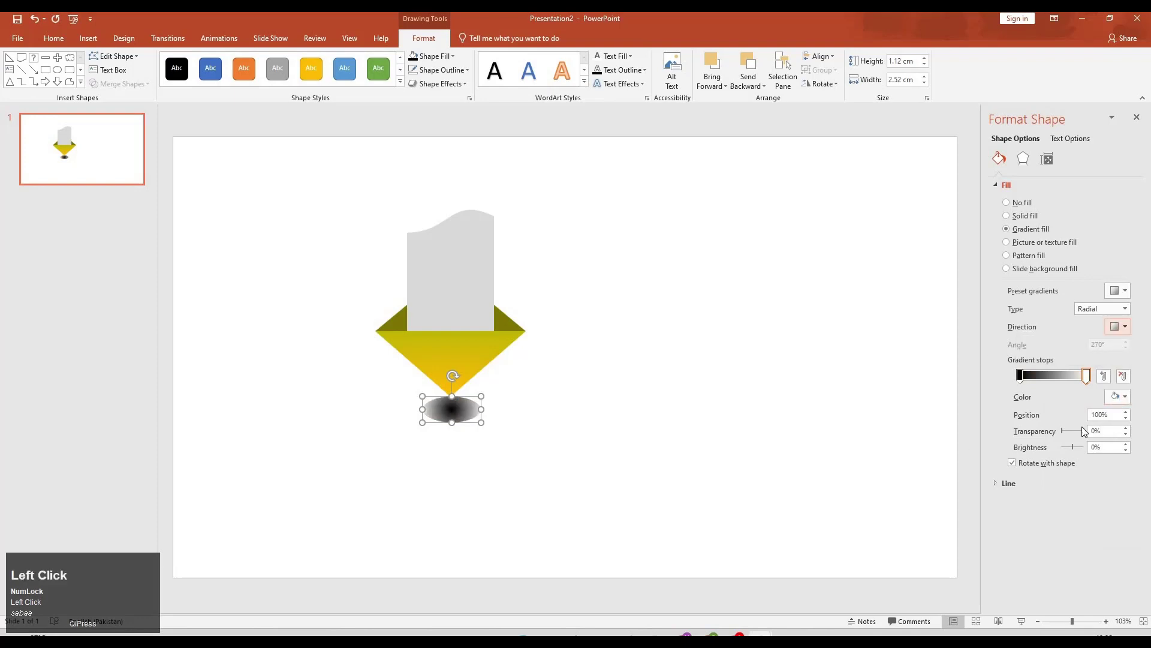
pyautogui.moveTo(1067, 430); pyautogui.dragTo(1065, 434)
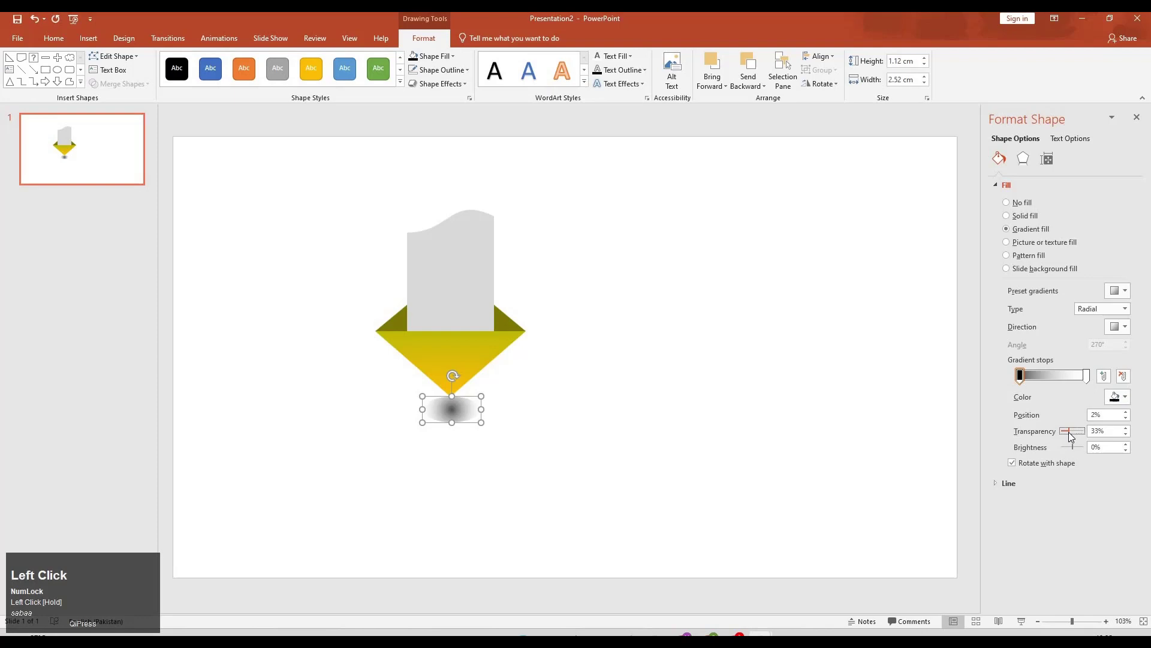
pyautogui.press('m')
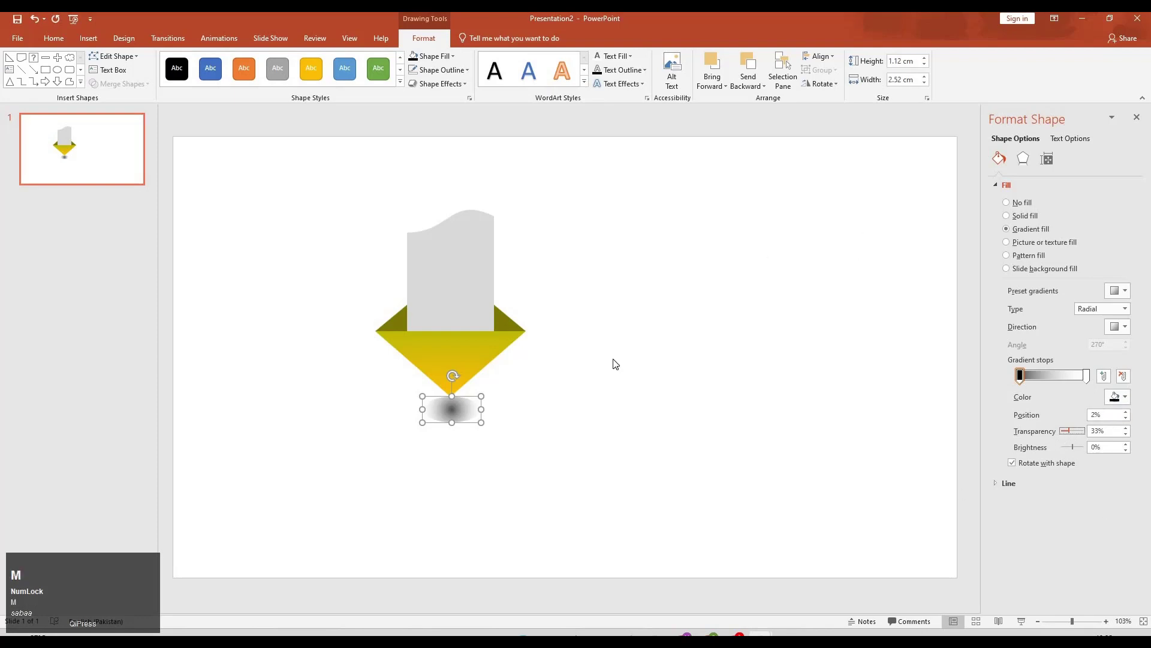
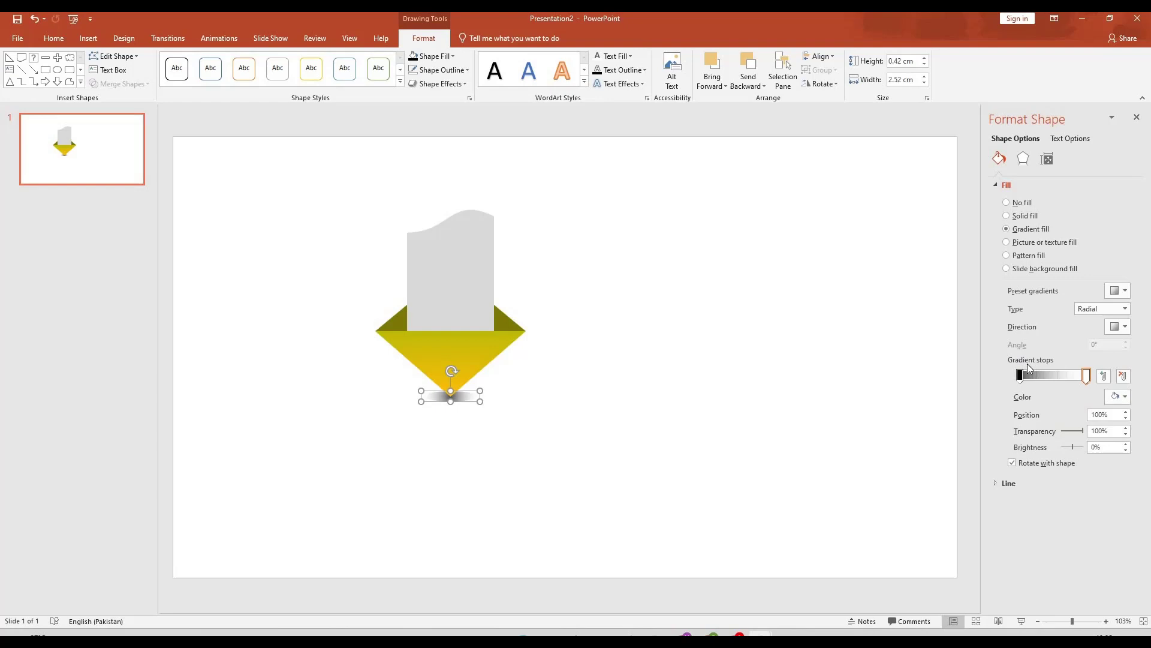
pyautogui.click(1062, 404)
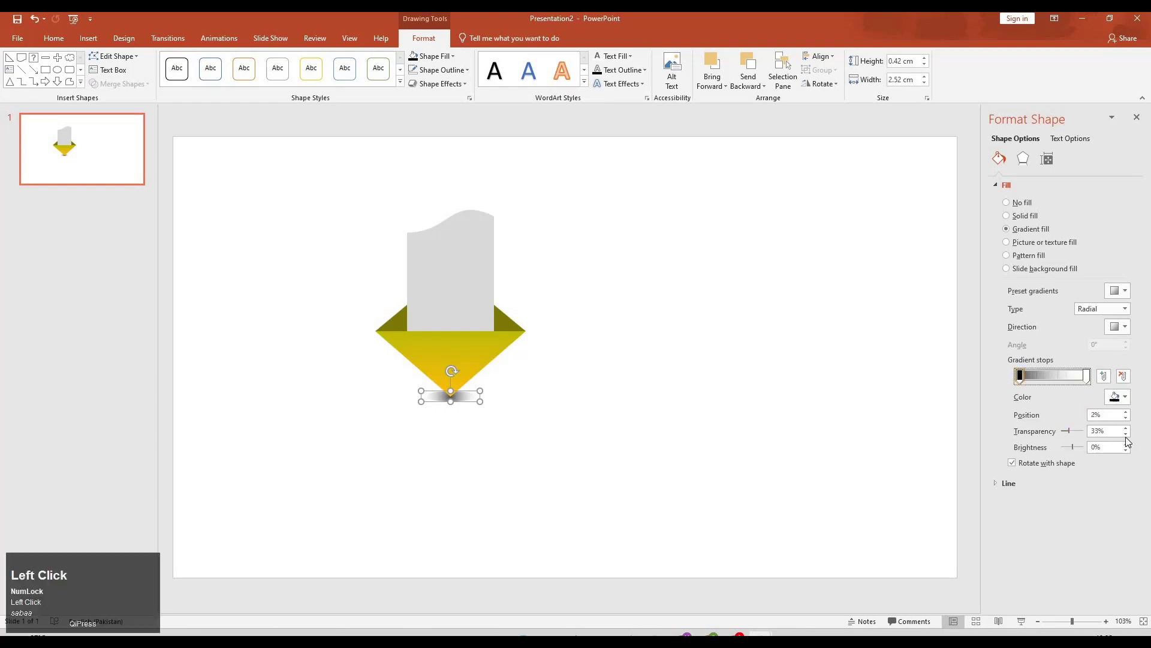
pyautogui.click(1130, 436)
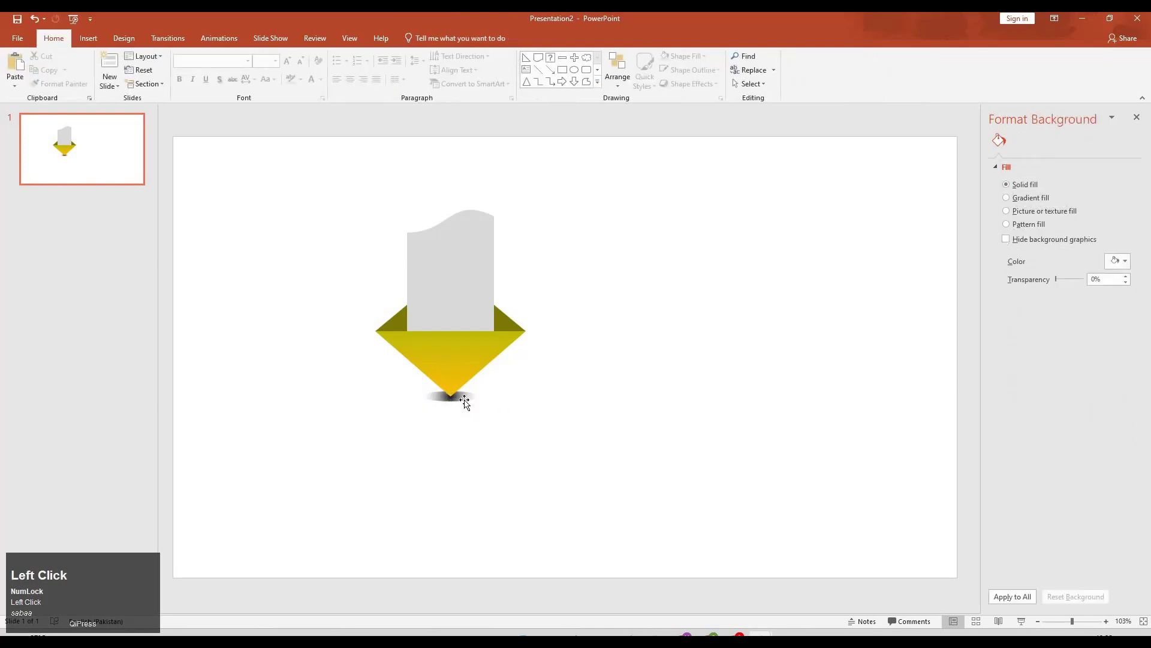
pyautogui.press('Down')
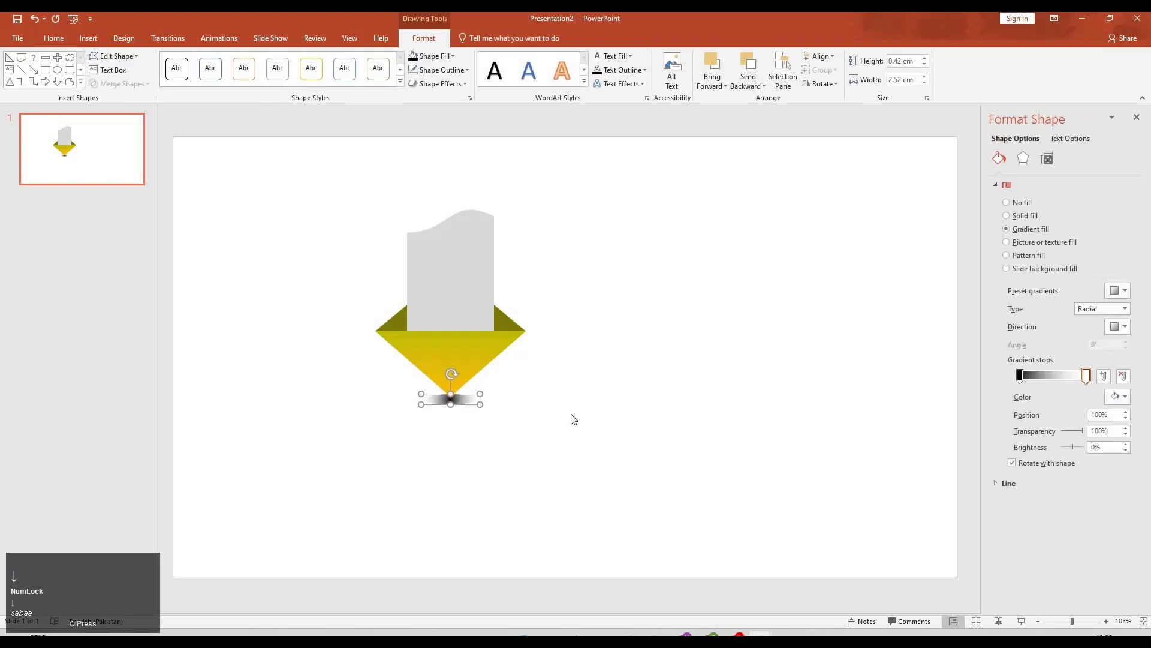
pyautogui.click(485, 400)
pyautogui.press('Up')
pyautogui.click(468, 400)
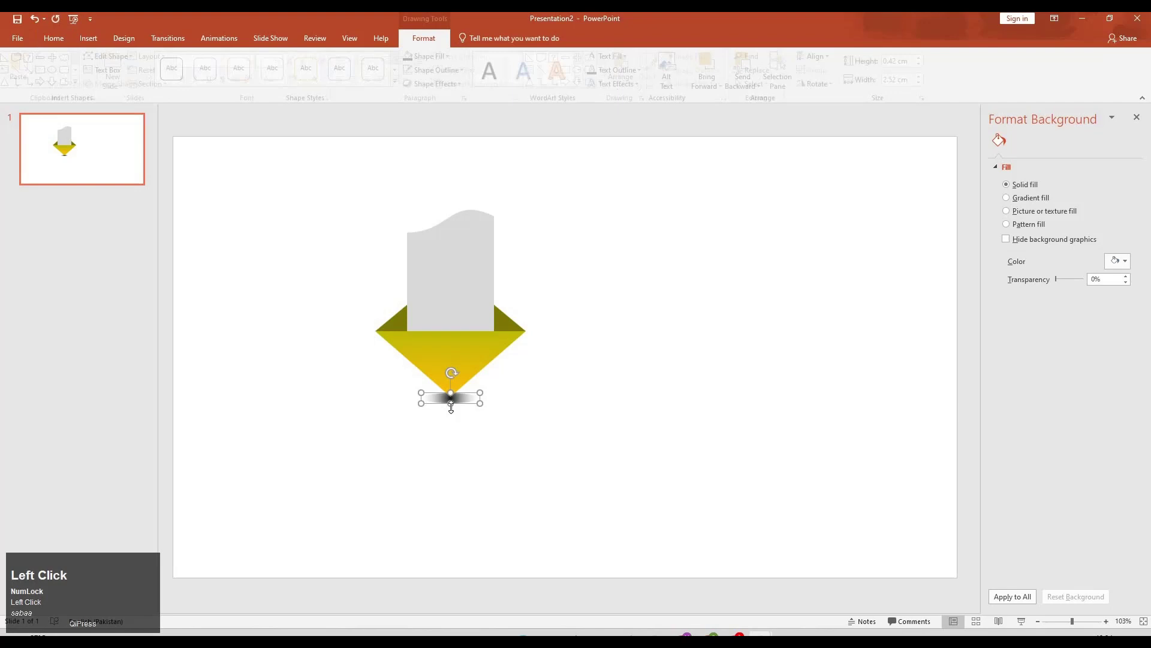
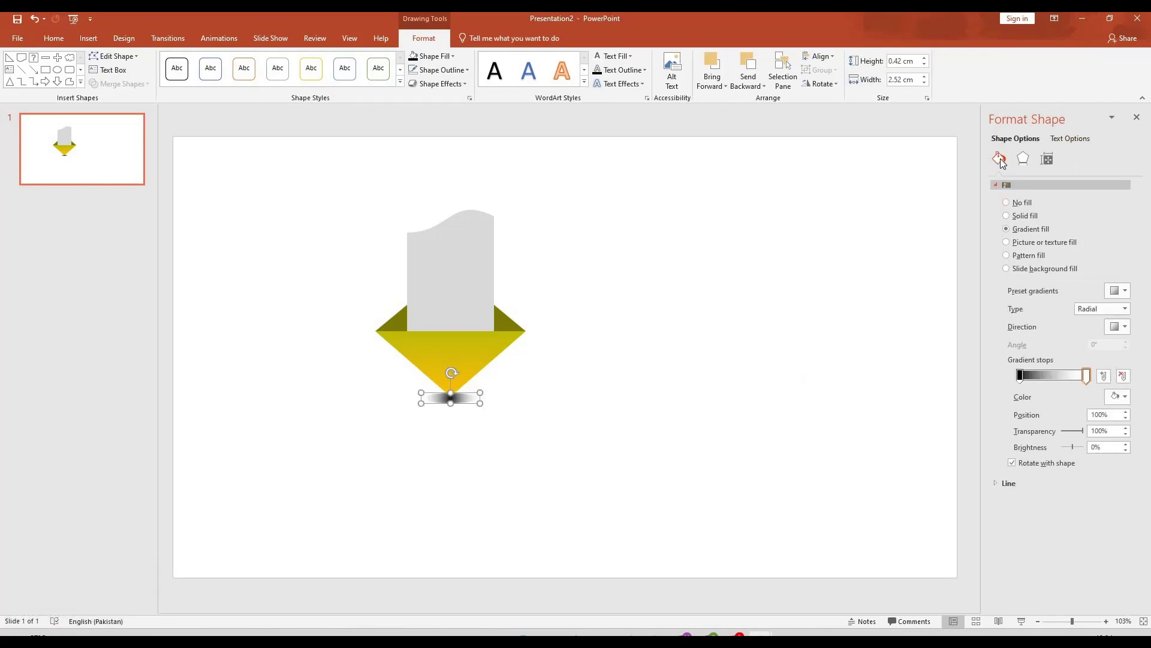
# Set the shadow ellipse's Soft Edges size to 5 pt in the Effects settings
pyautogui.click(883, 357)
pyautogui.press('m')
pyautogui.click(1026, 161)
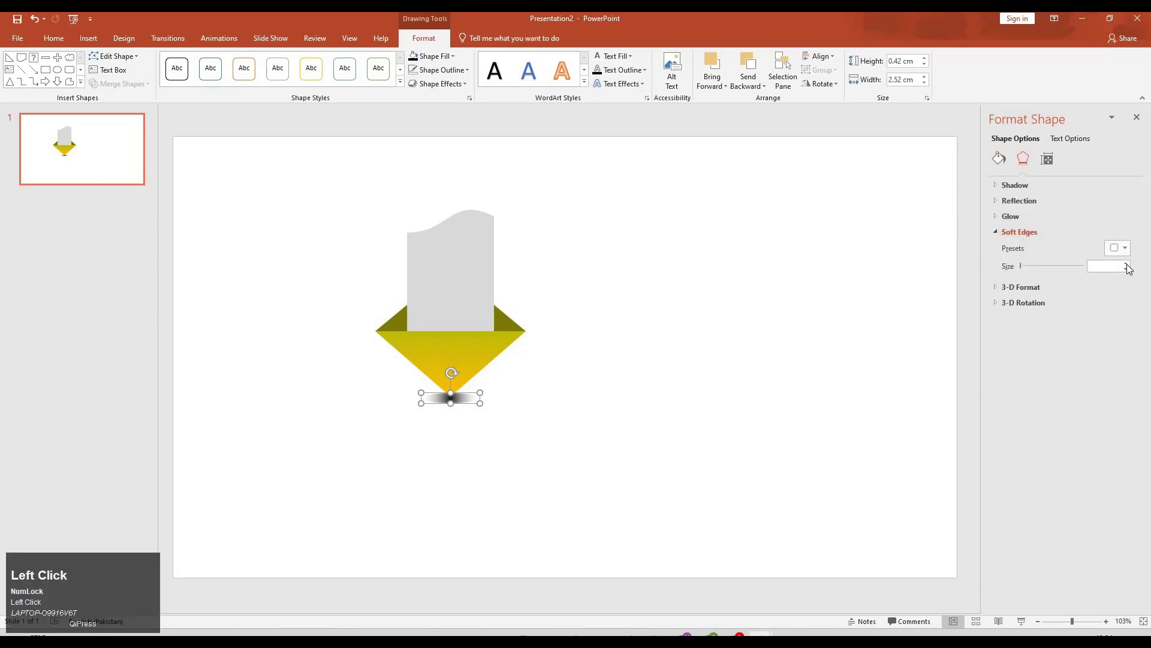
pyautogui.click(1131, 266)
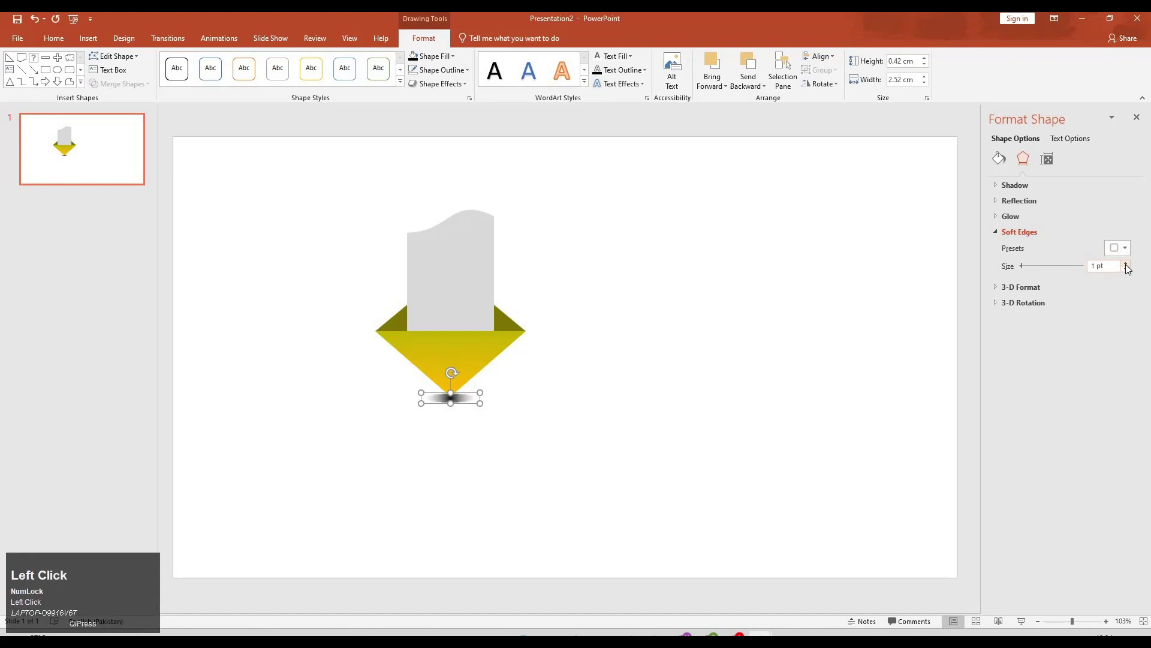
pyautogui.click(565, 364)
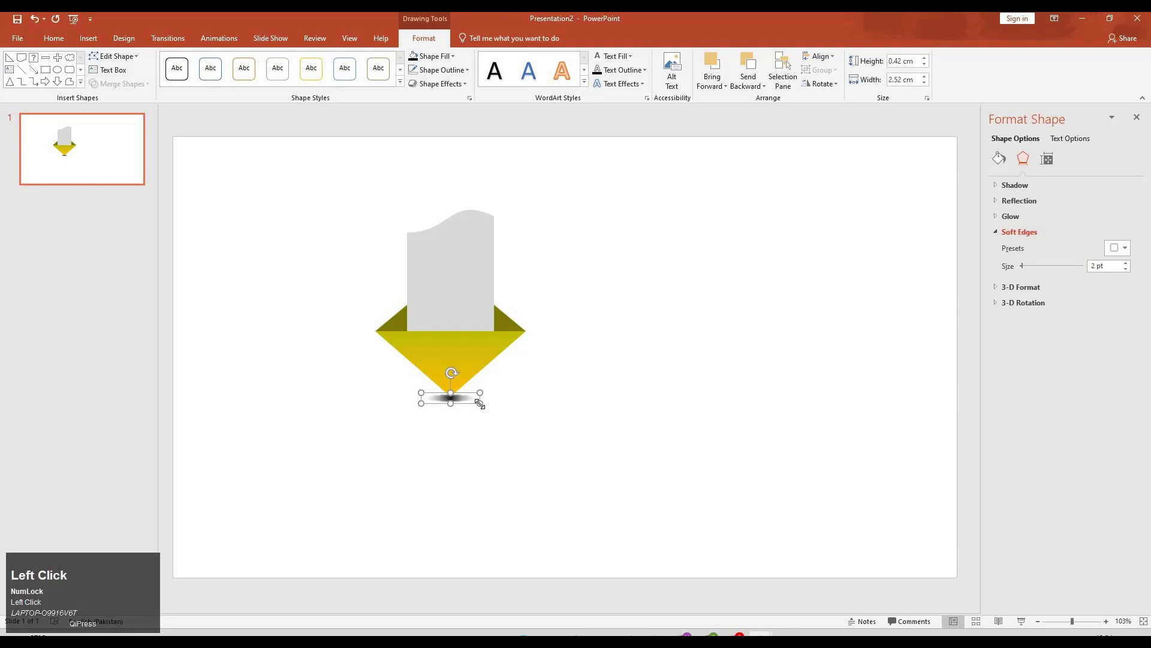
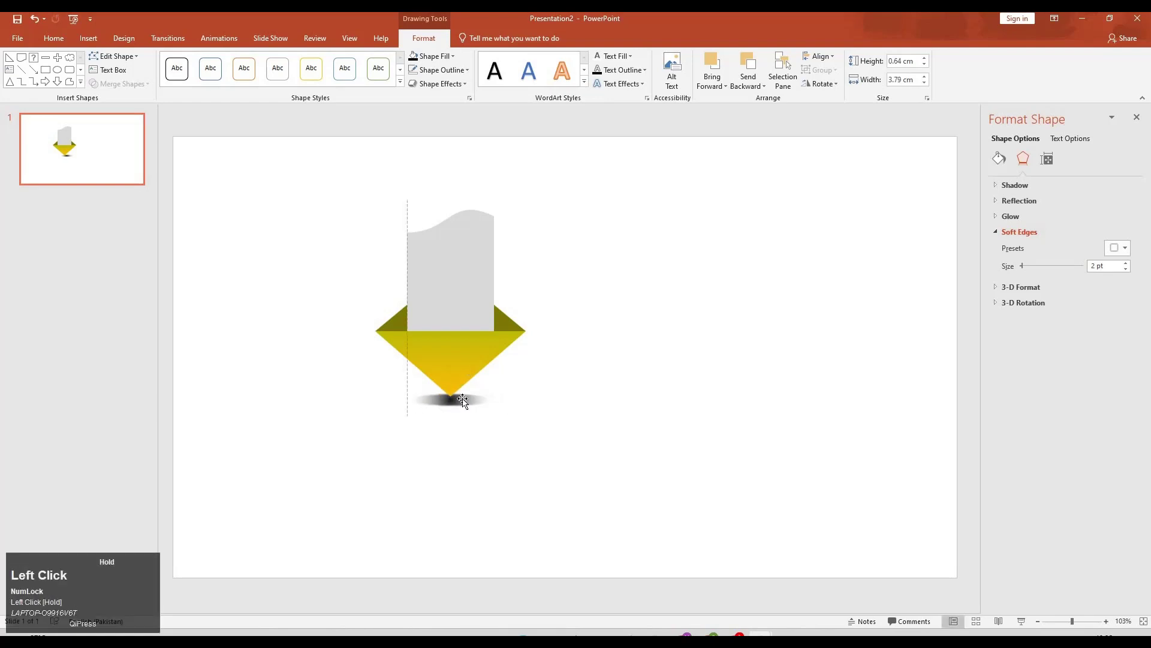
pyautogui.press('Up')
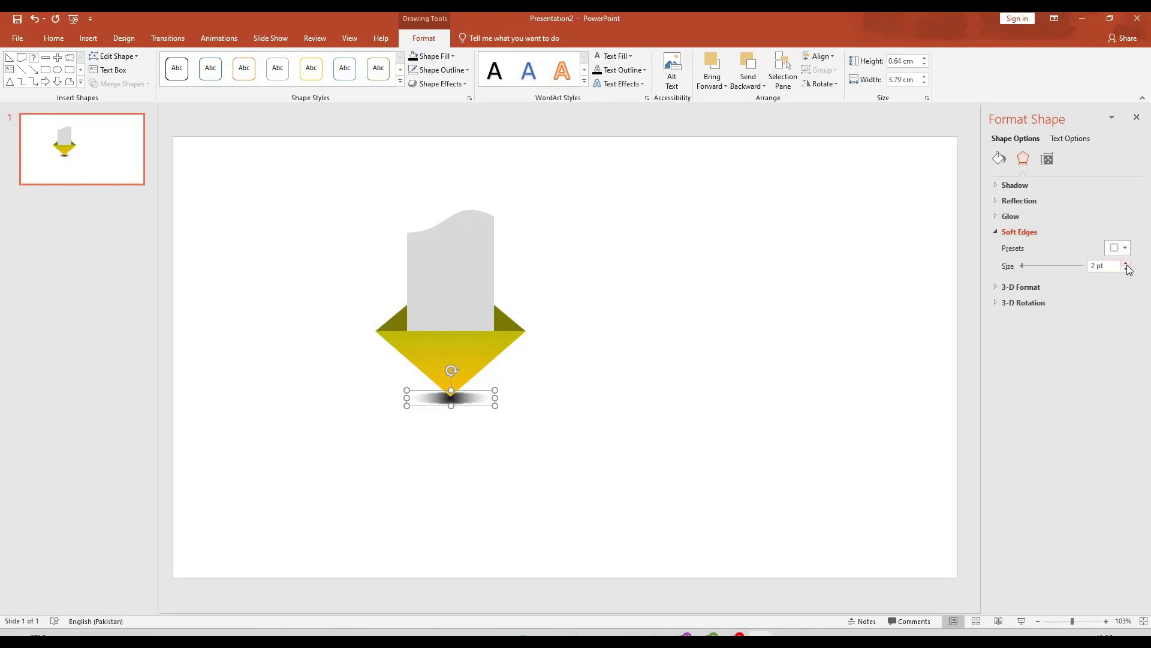
pyautogui.click(1131, 266)
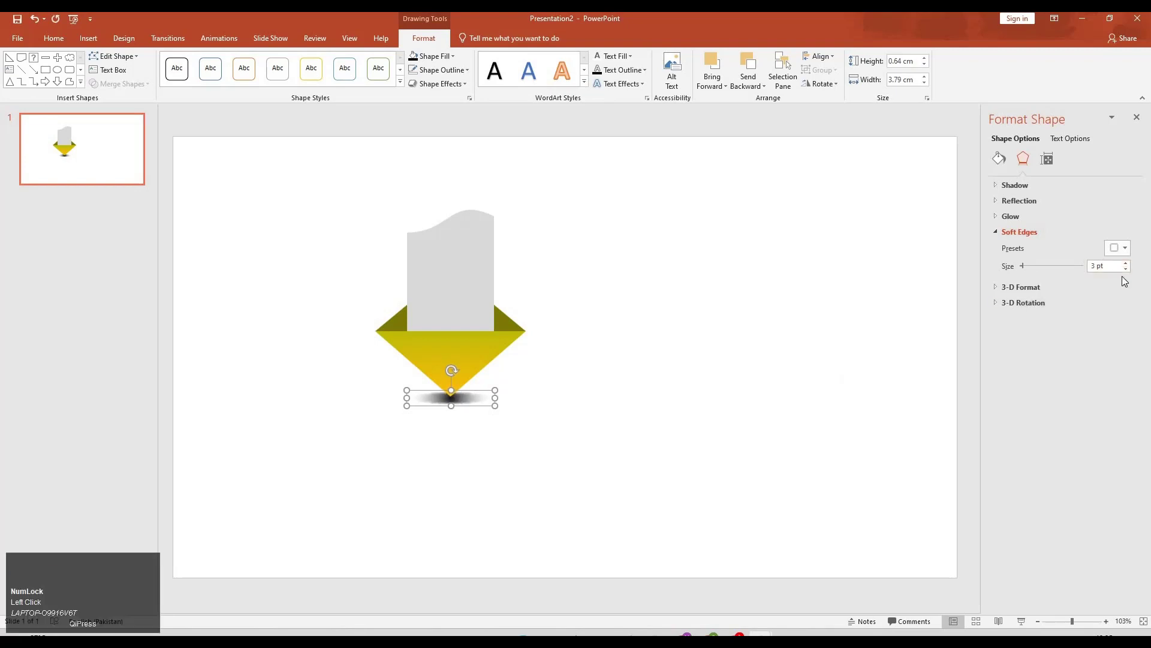
pyautogui.click(1132, 266)
pyautogui.click(1131, 264)
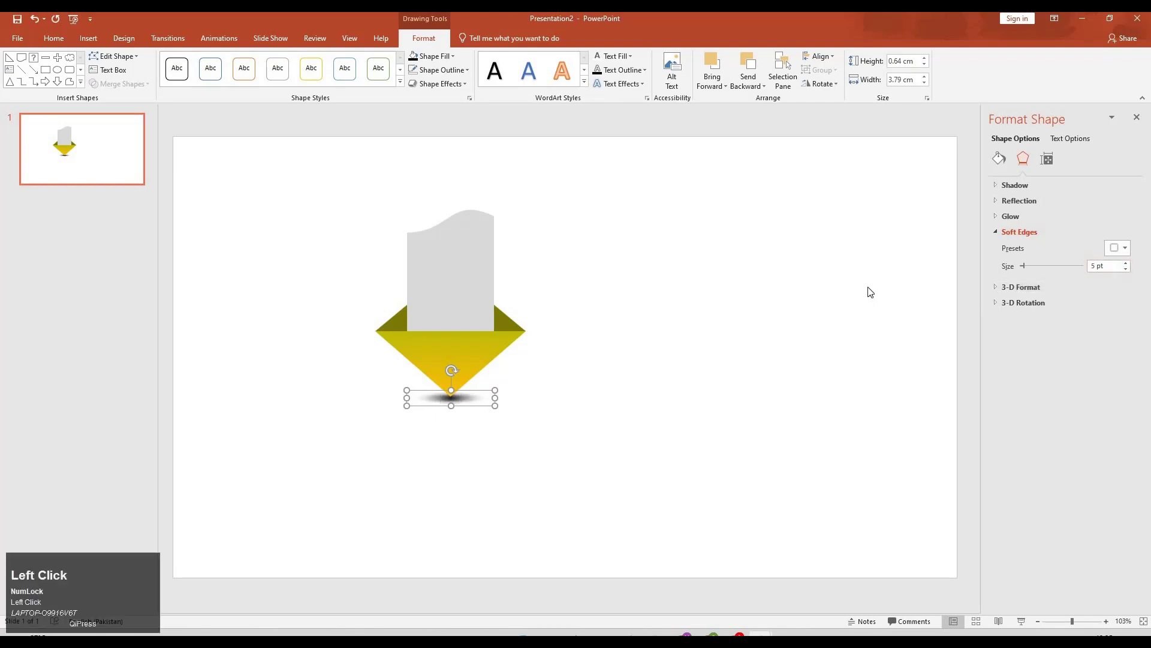
pyautogui.click(1128, 264)
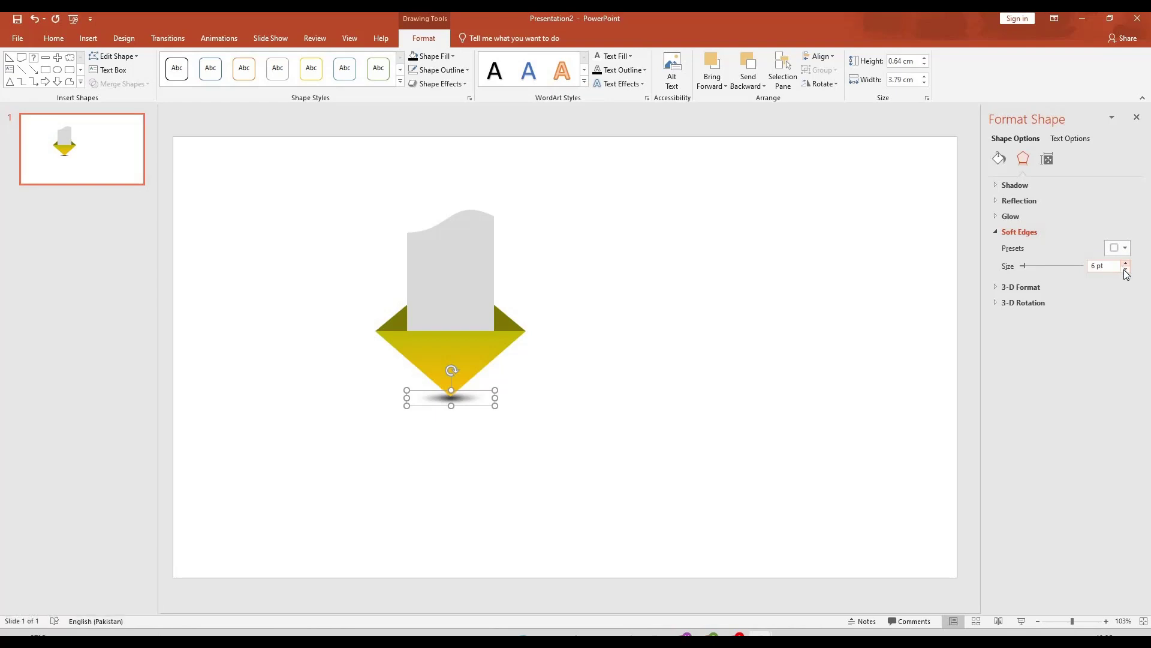
pyautogui.click(1128, 271)
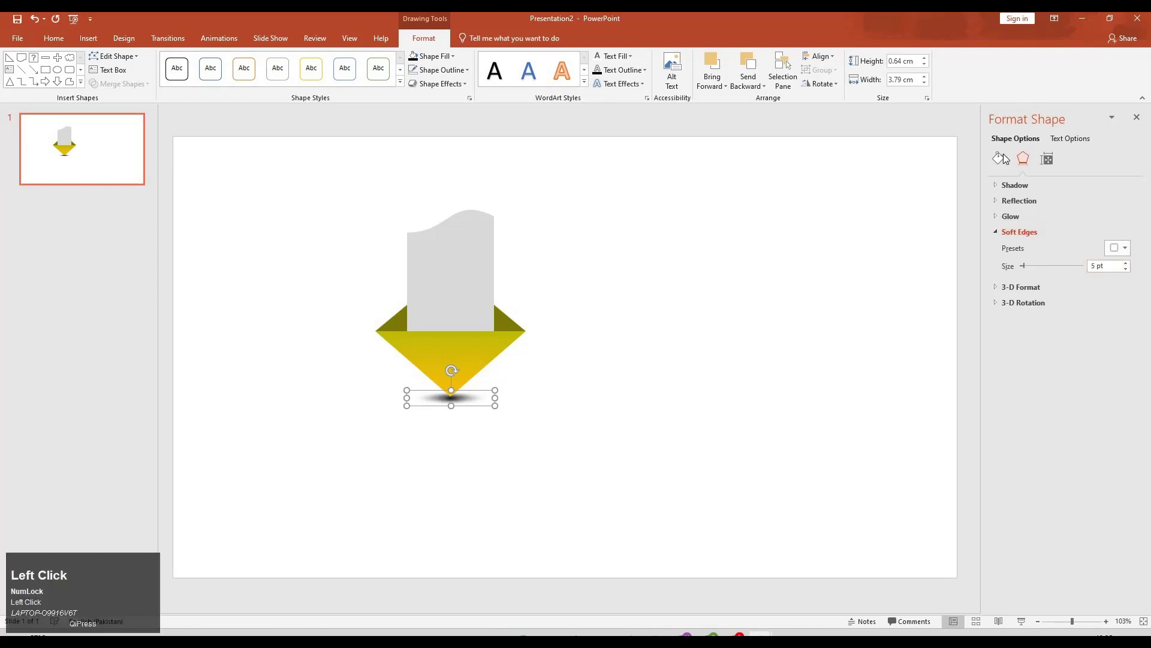
# Check the shadow's radial gradient fill and clear the selection to preview it
pyautogui.click(1037, 334)
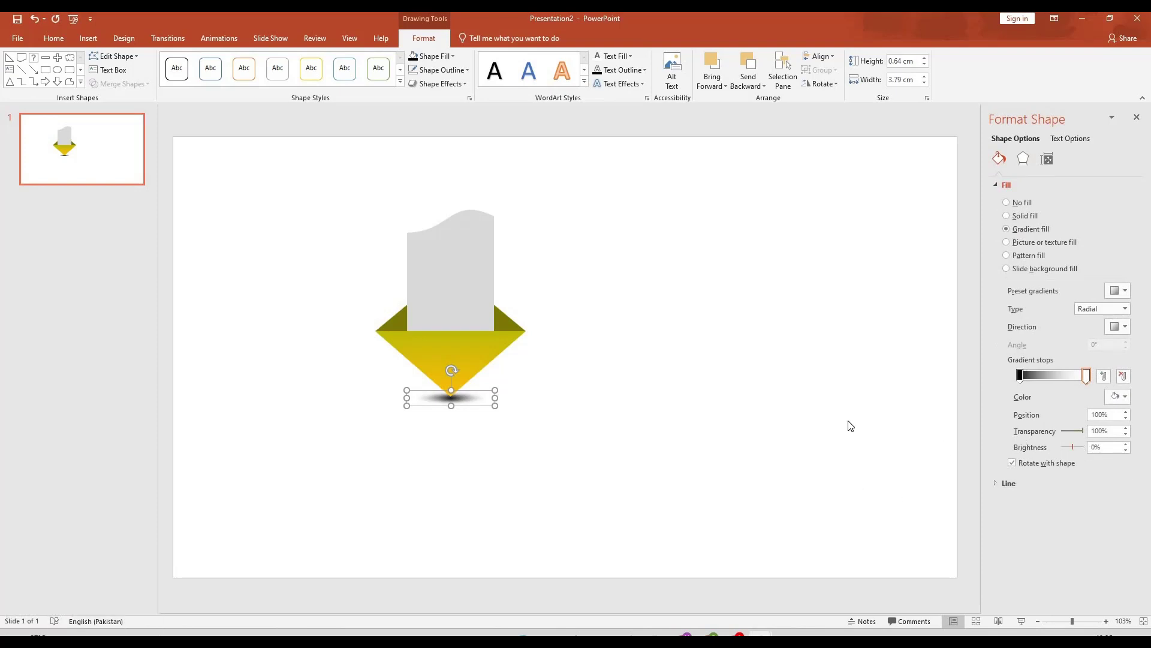
pyautogui.click(559, 351)
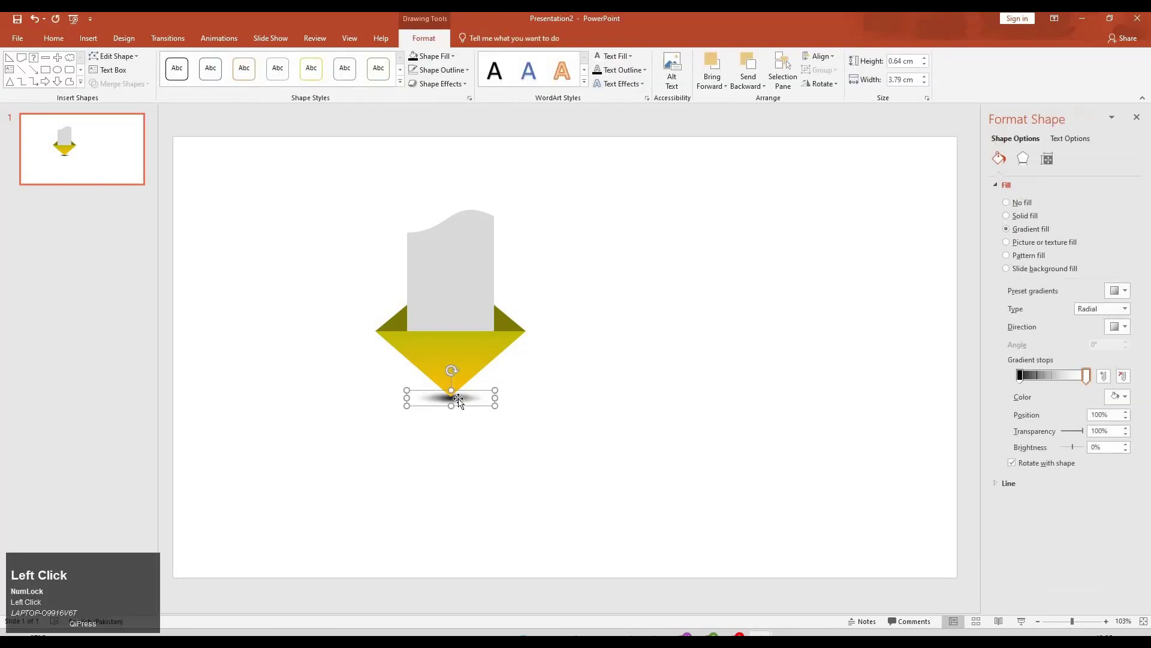
pyautogui.press('Right')
pyautogui.click(549, 384)
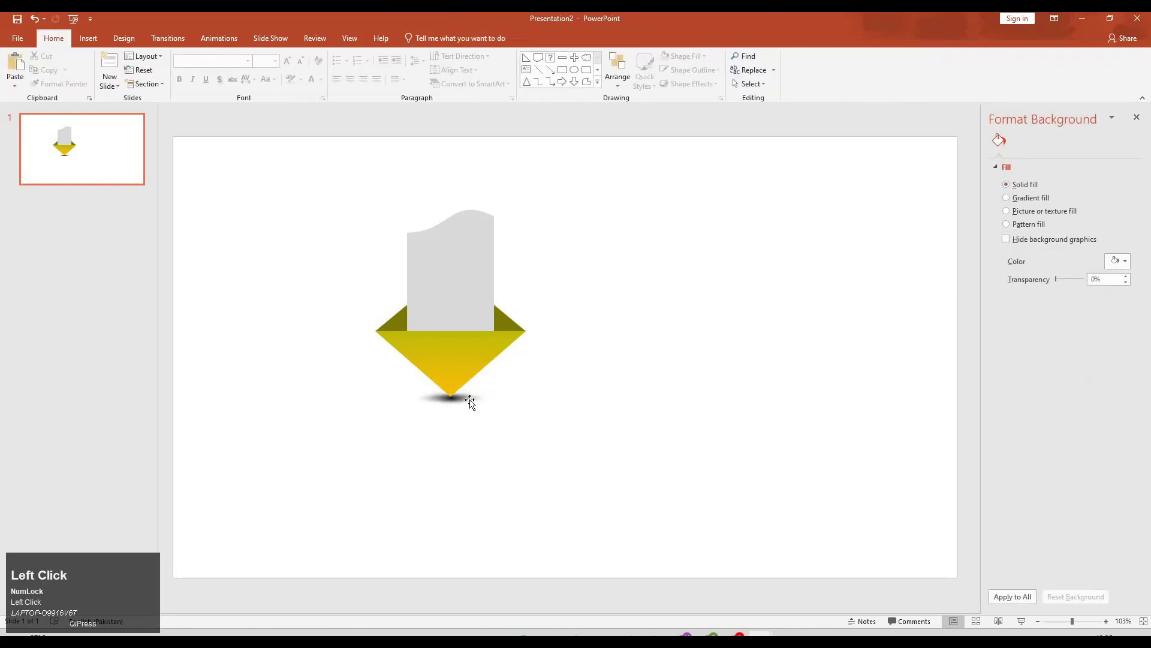
pyautogui.click(474, 402)
pyautogui.press('Left')
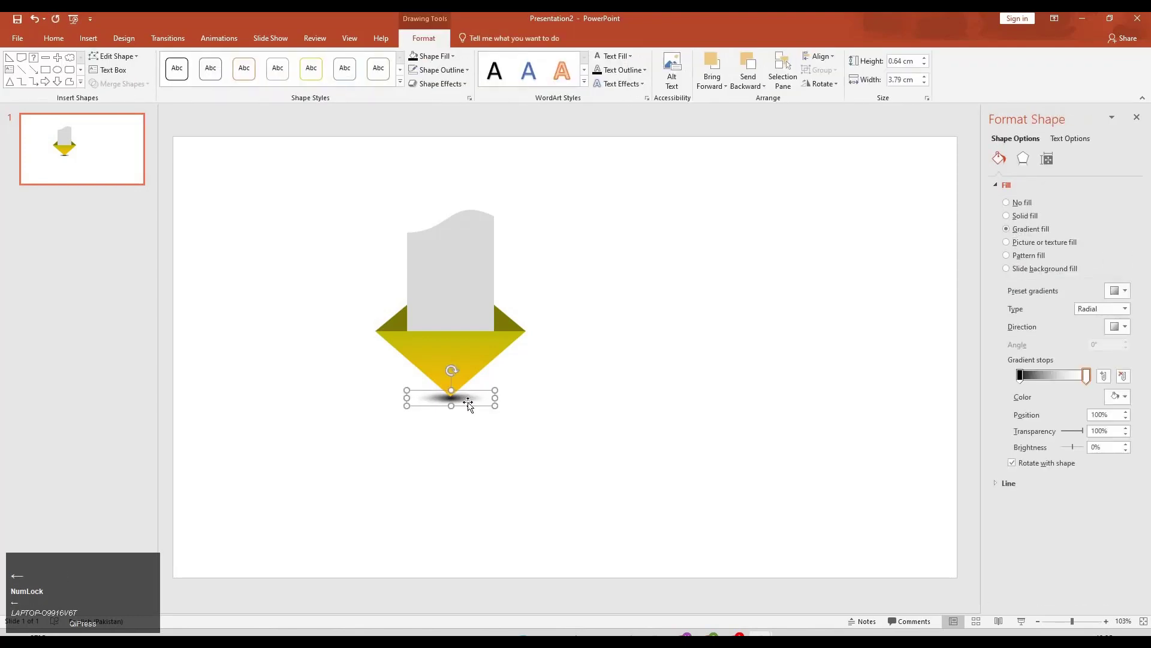
pyautogui.click(246, 22)
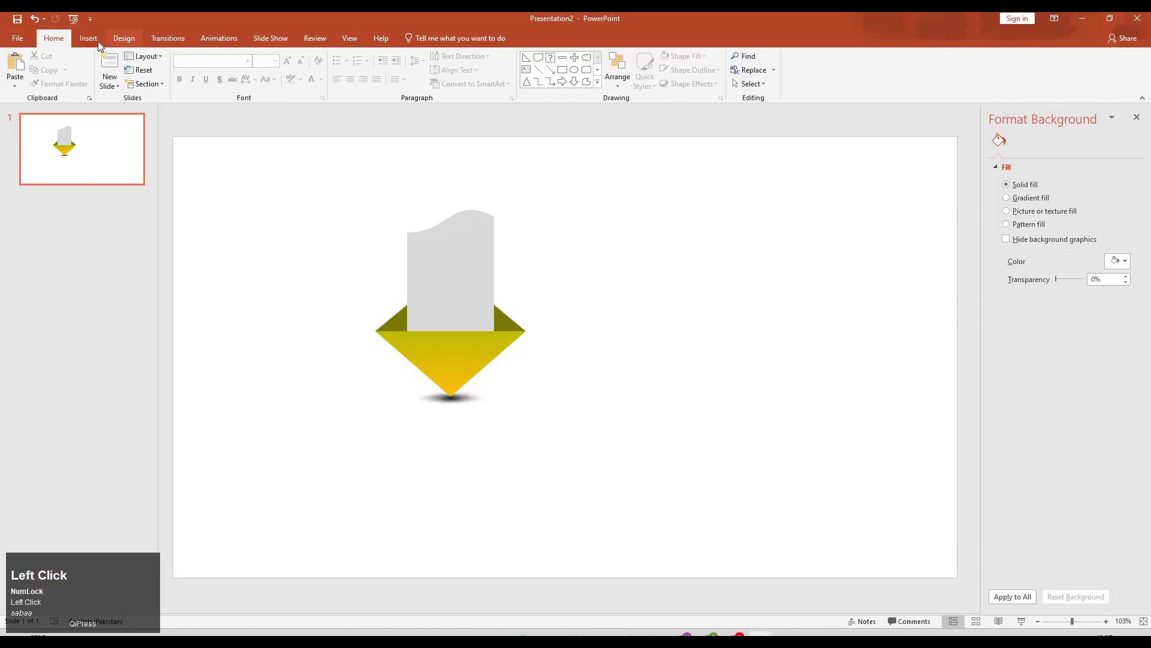
# Insert laurel and target icons, placing the laurel atop the card in olive green
pyautogui.click(122, 36)
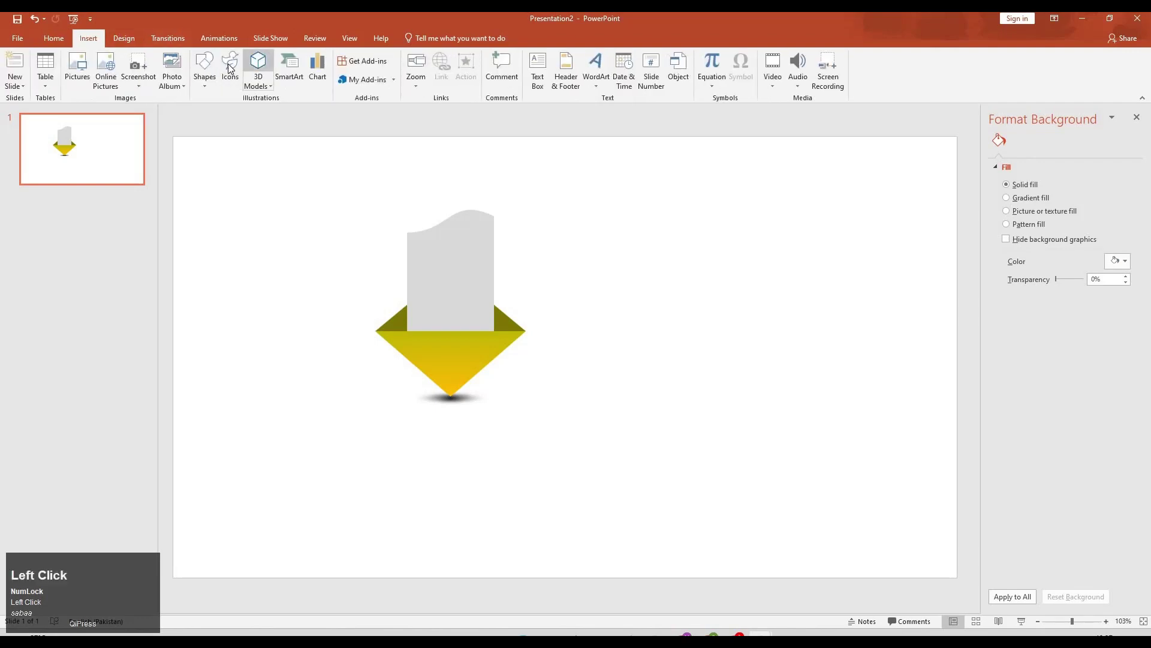
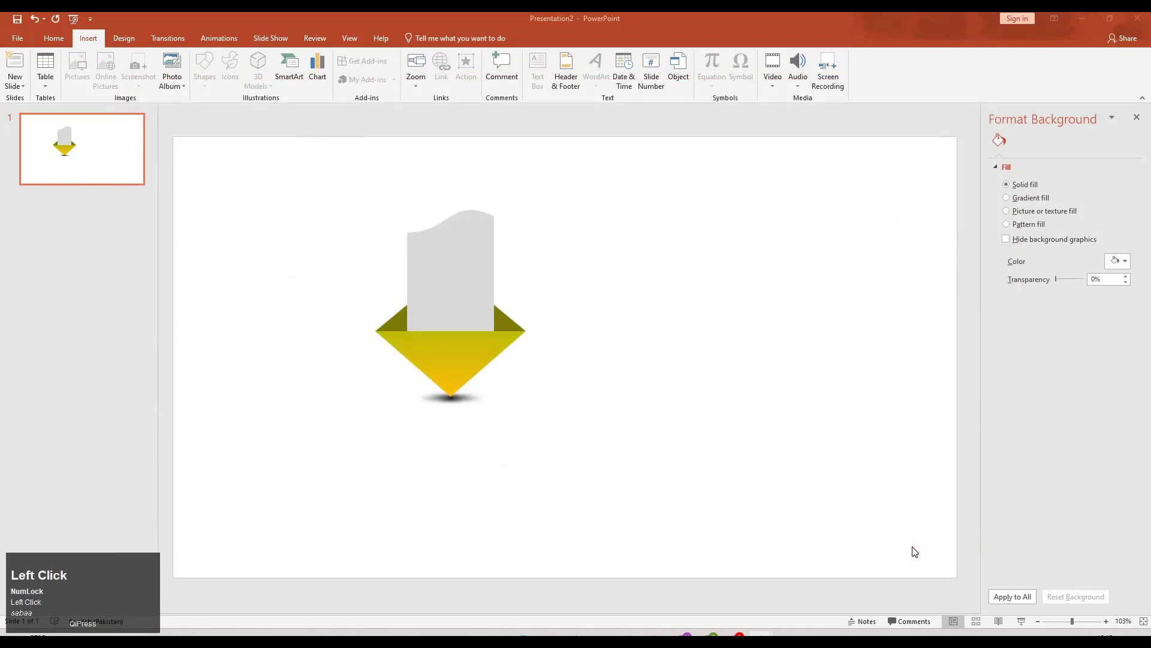
pyautogui.press('m')
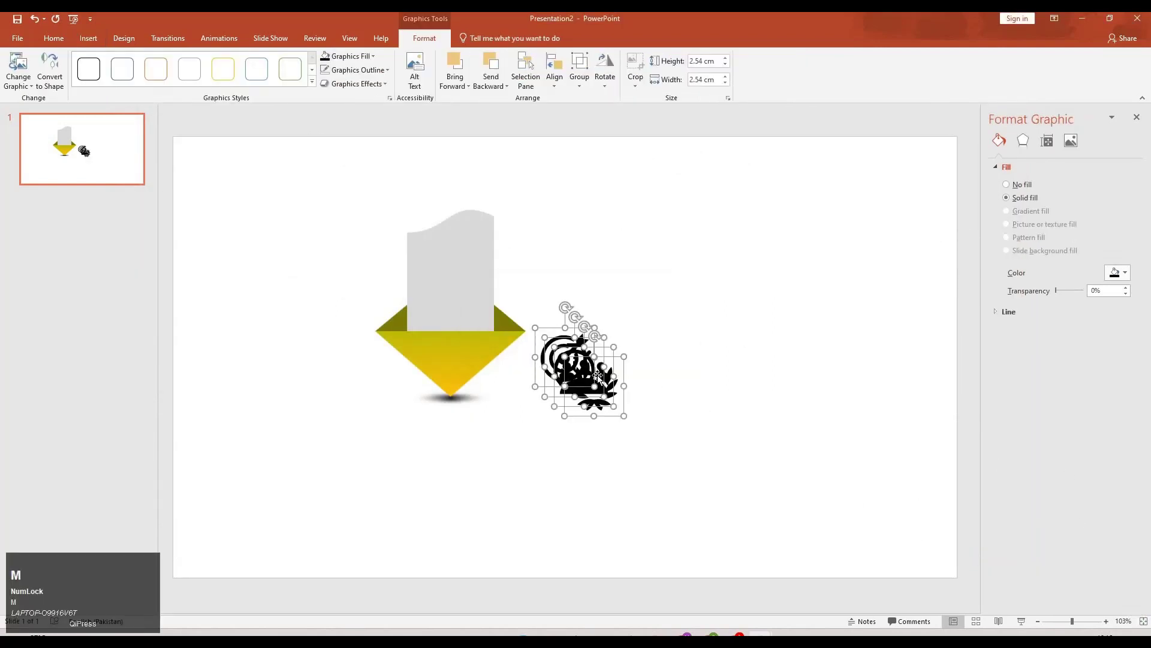
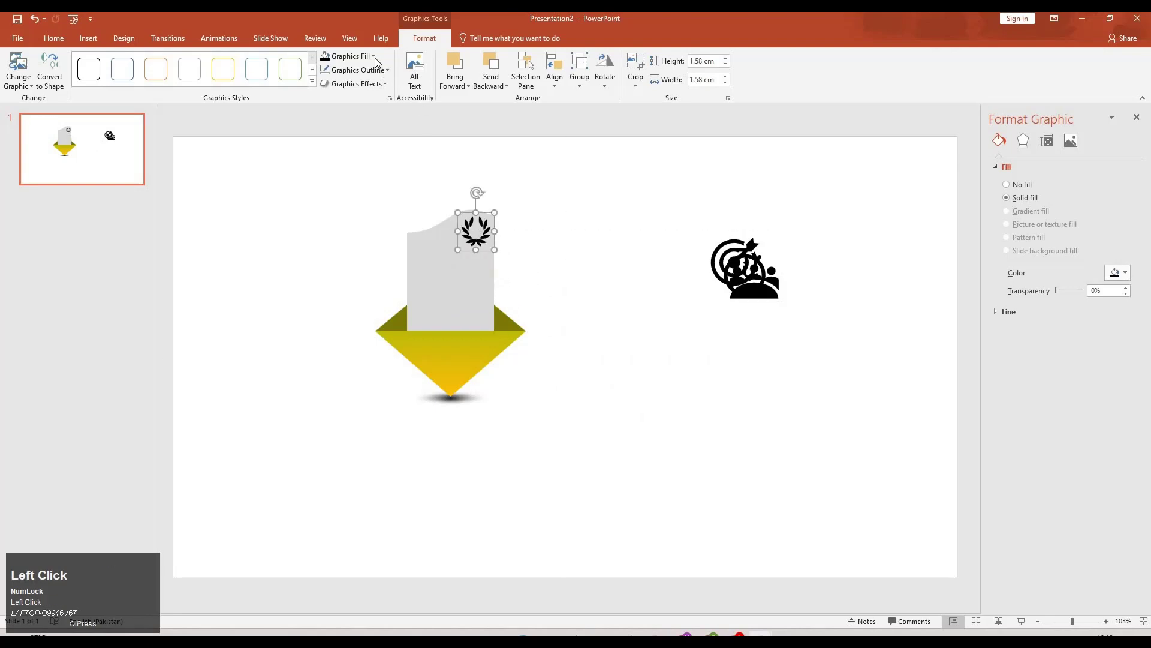
pyautogui.click(352, 104)
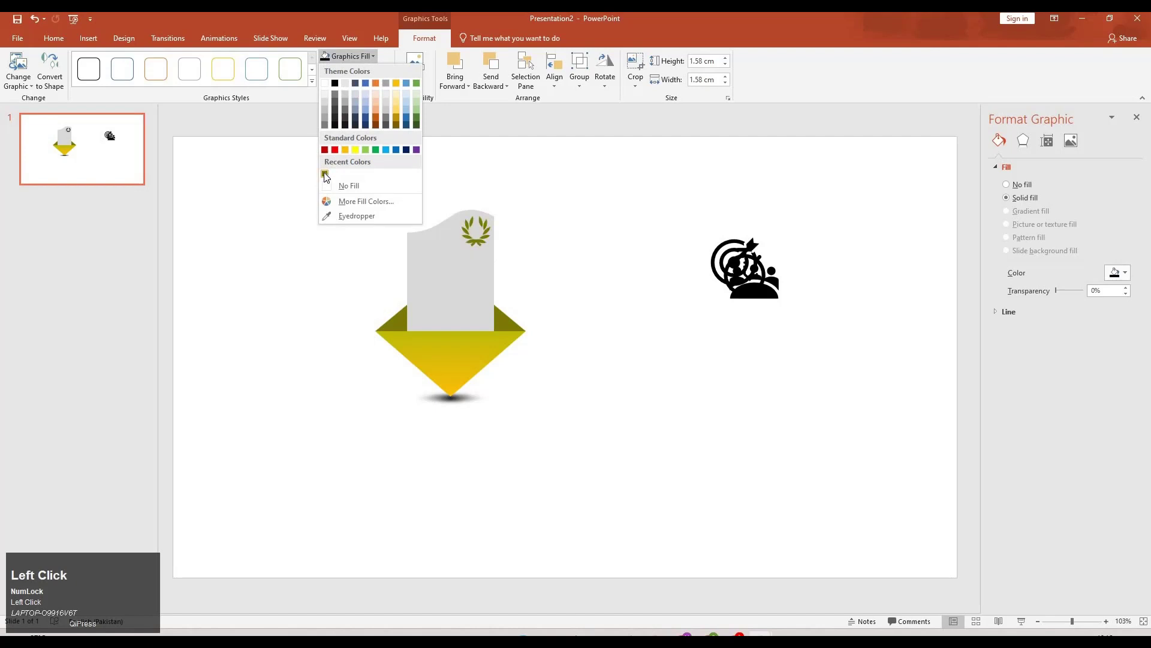
# Add a text box on the card reading 'Add Title' in Arial Rounded MT Bold at 20 pt
pyautogui.moveTo(303, 304); pyautogui.dragTo(436, 280)
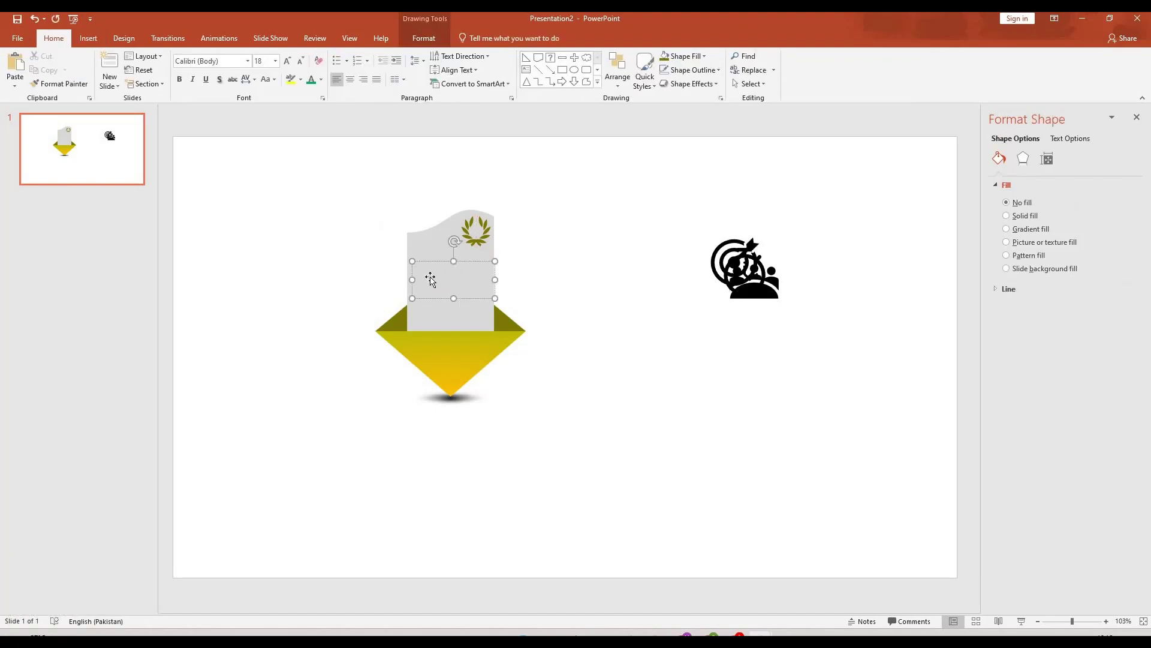
pyautogui.press('Caps_Lock')
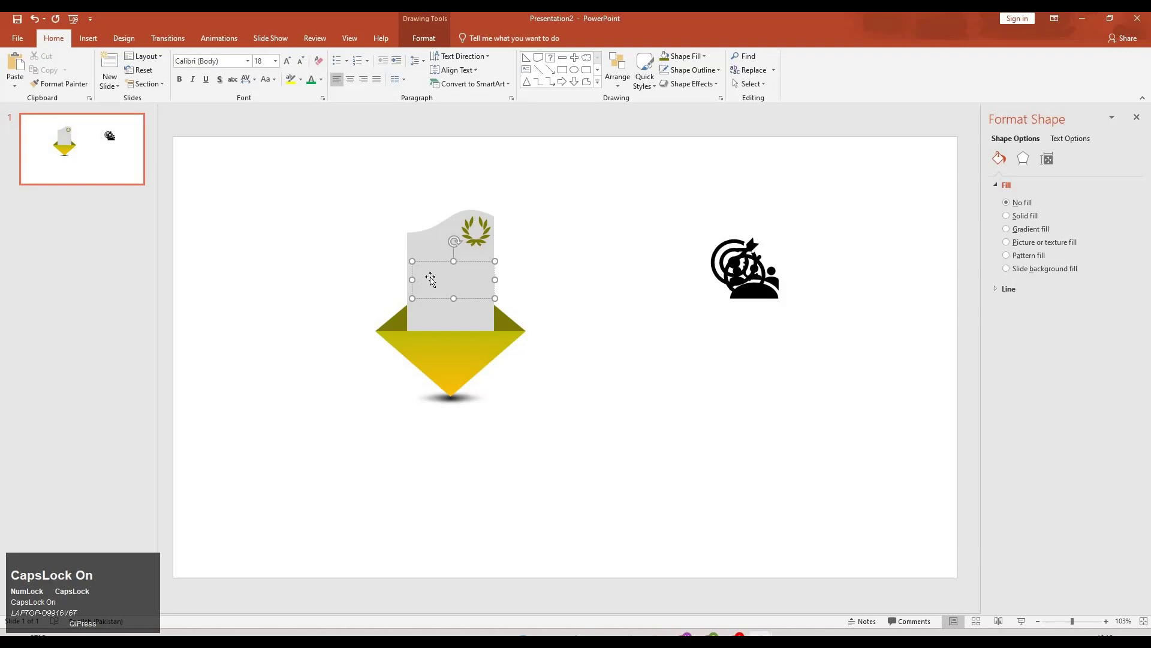
pyautogui.press('a')
pyautogui.press('Caps_Lock')
pyautogui.write('d')
pyautogui.press('space')
pyautogui.press('Caps_Lock')
pyautogui.press('t')
pyautogui.press('Caps_Lock')
pyautogui.write('i')
pyautogui.write('t')
pyautogui.press('l')
pyautogui.press('ctrl+a')
pyautogui.click(249, 61)
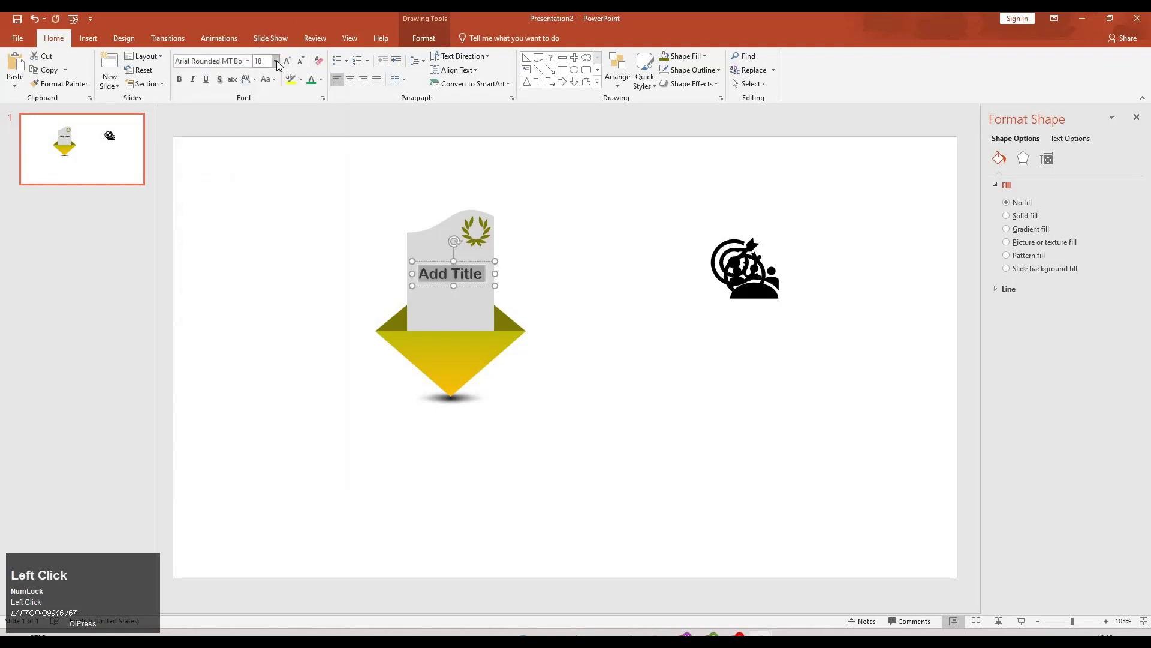
pyautogui.click(272, 202)
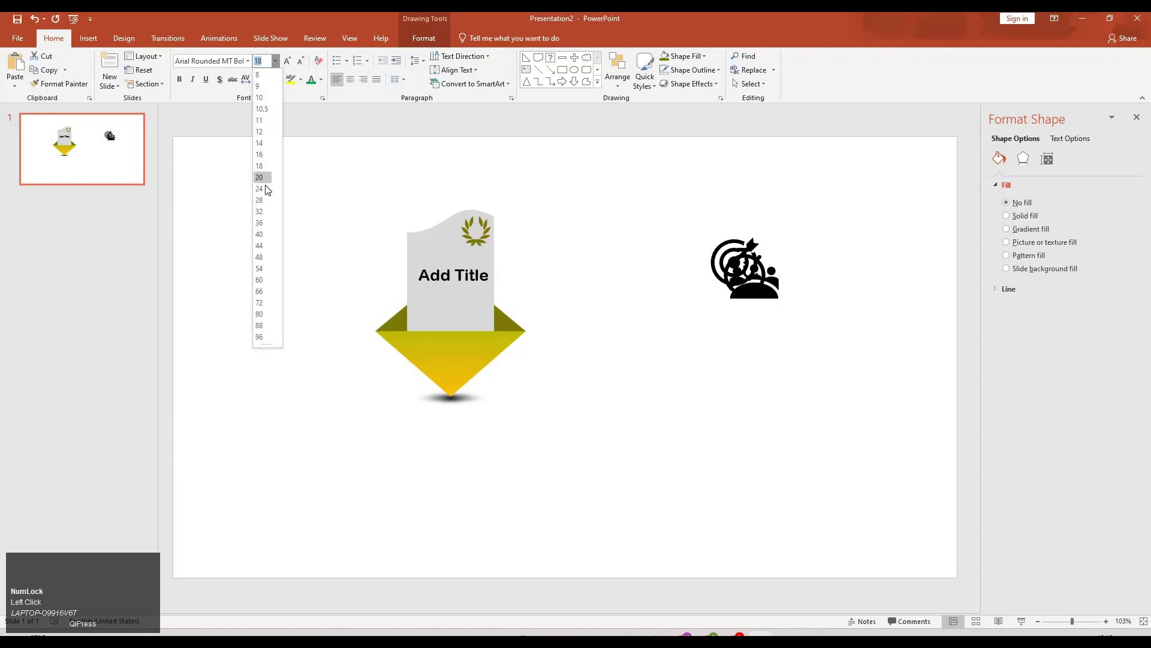
pyautogui.click(322, 91)
pyautogui.click(316, 102)
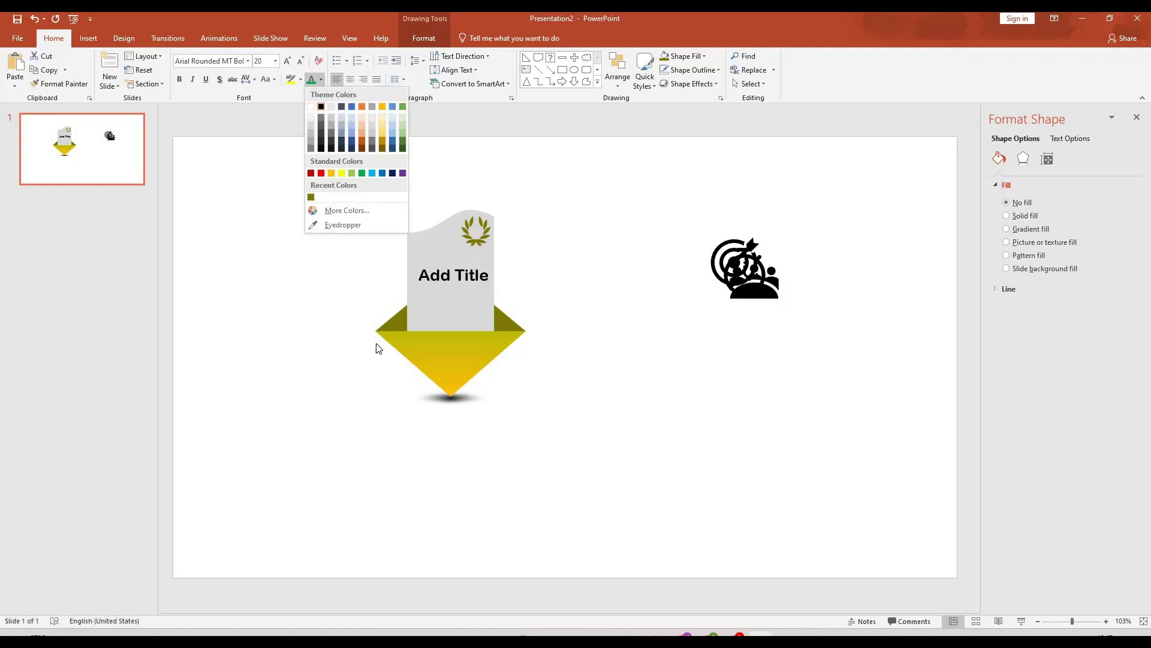
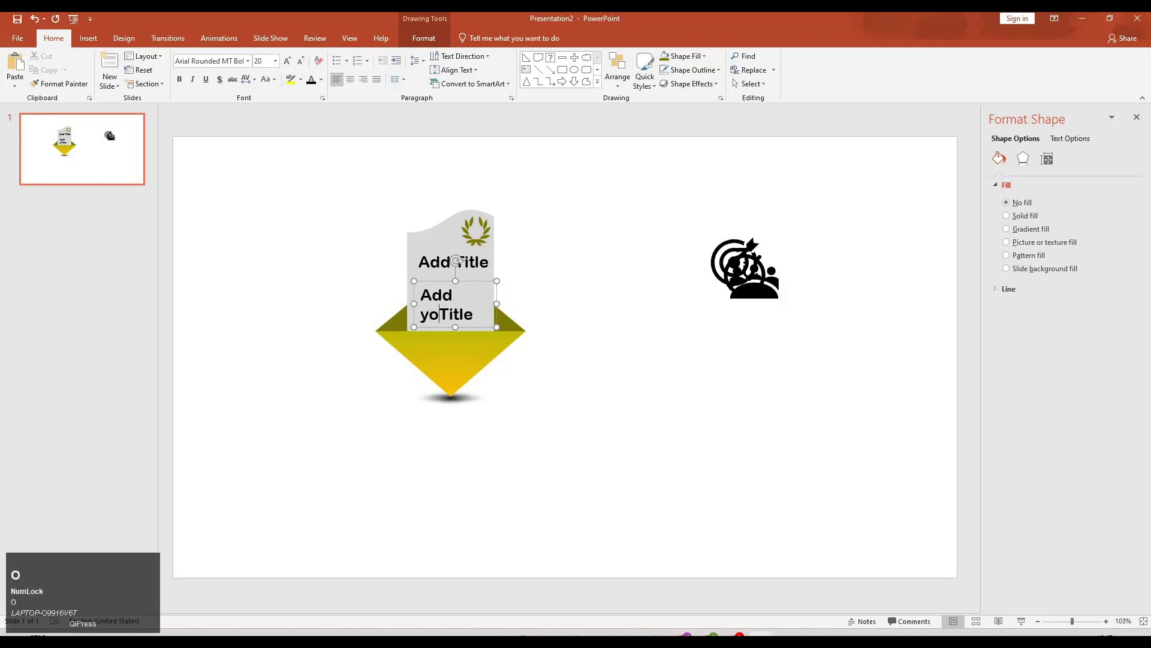
# Write 'Add your title details here' at 10.5 pt and position it under the title
pyautogui.write('our')
pyautogui.press('space')
pyautogui.press('Right')
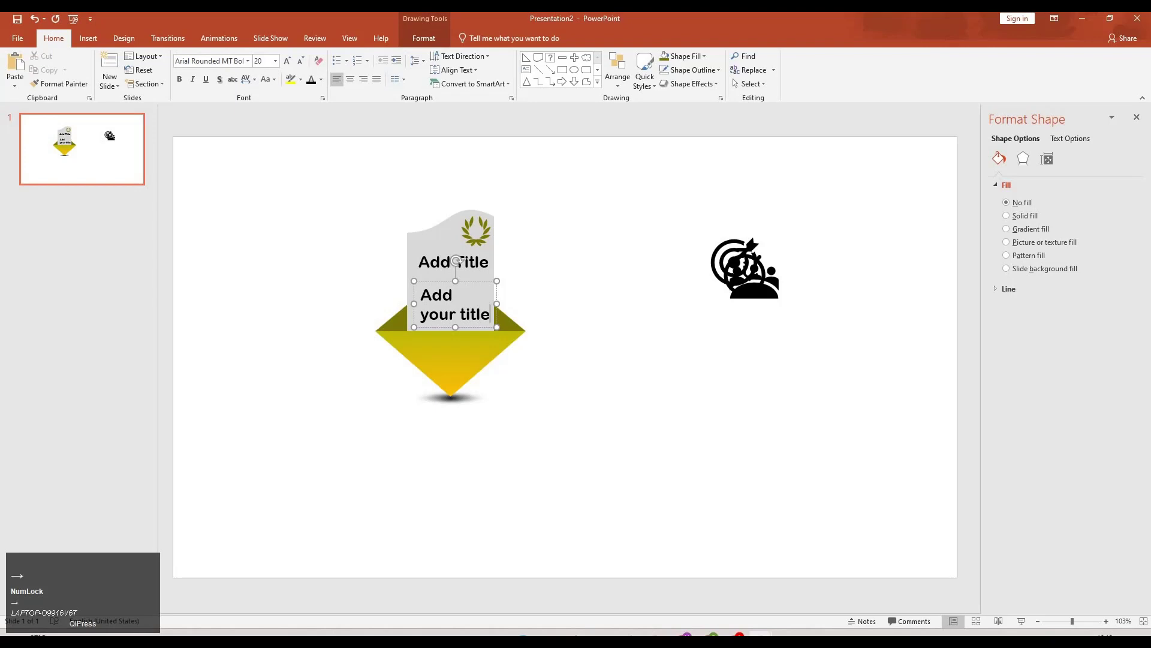
pyautogui.press('space')
pyautogui.press('d')
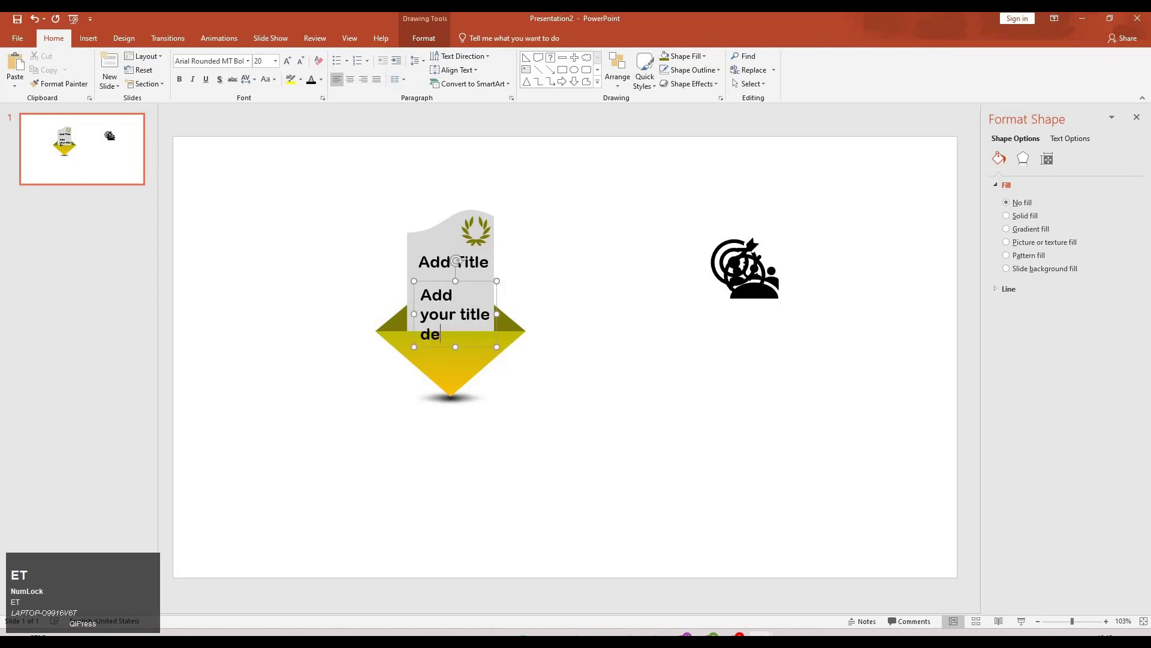
pyautogui.write('ETAIld')
pyautogui.press('space')
pyautogui.write('here')
pyautogui.press('ctrl+a')
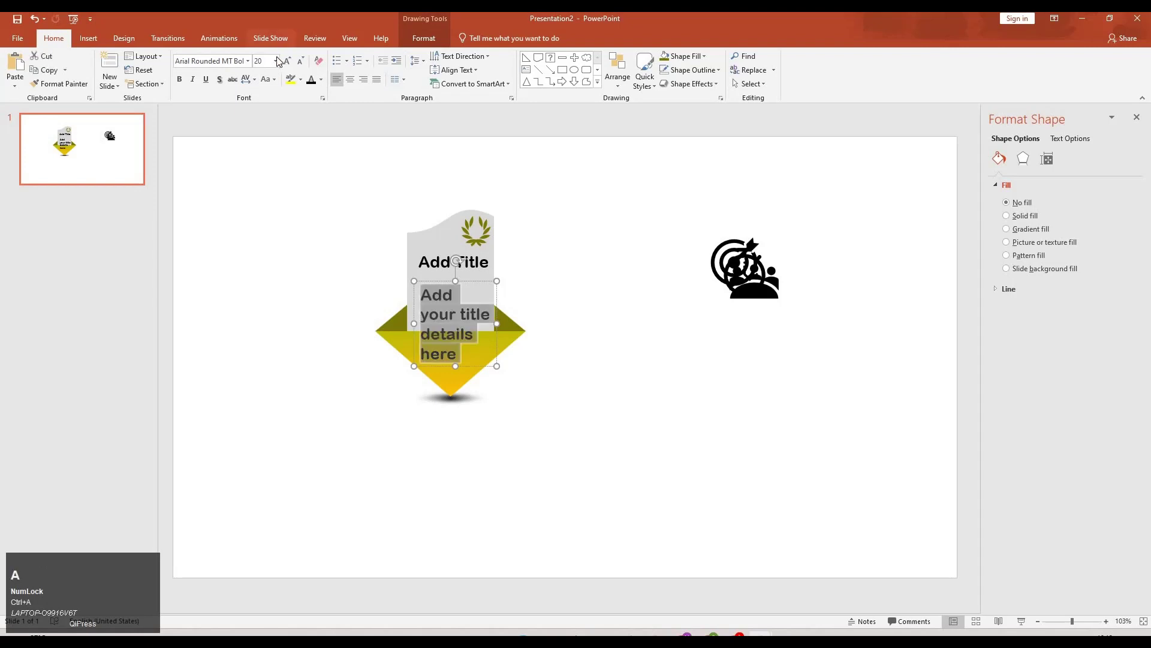
pyautogui.click(271, 139)
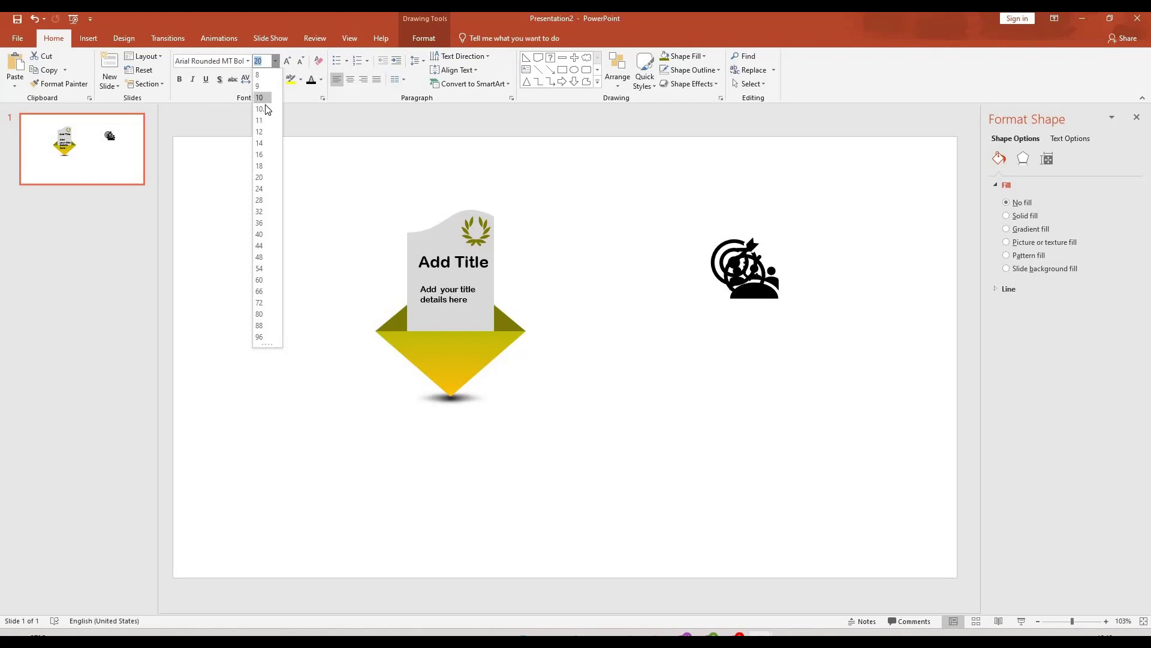
pyautogui.moveTo(513, 273); pyautogui.dragTo(424, 178)
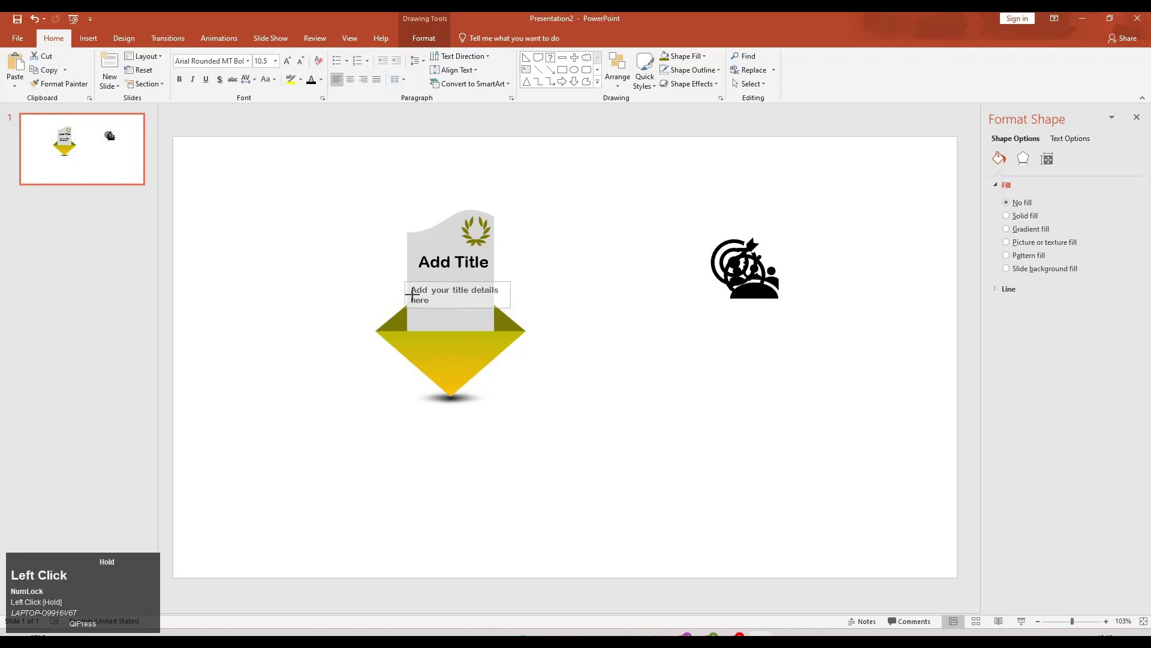
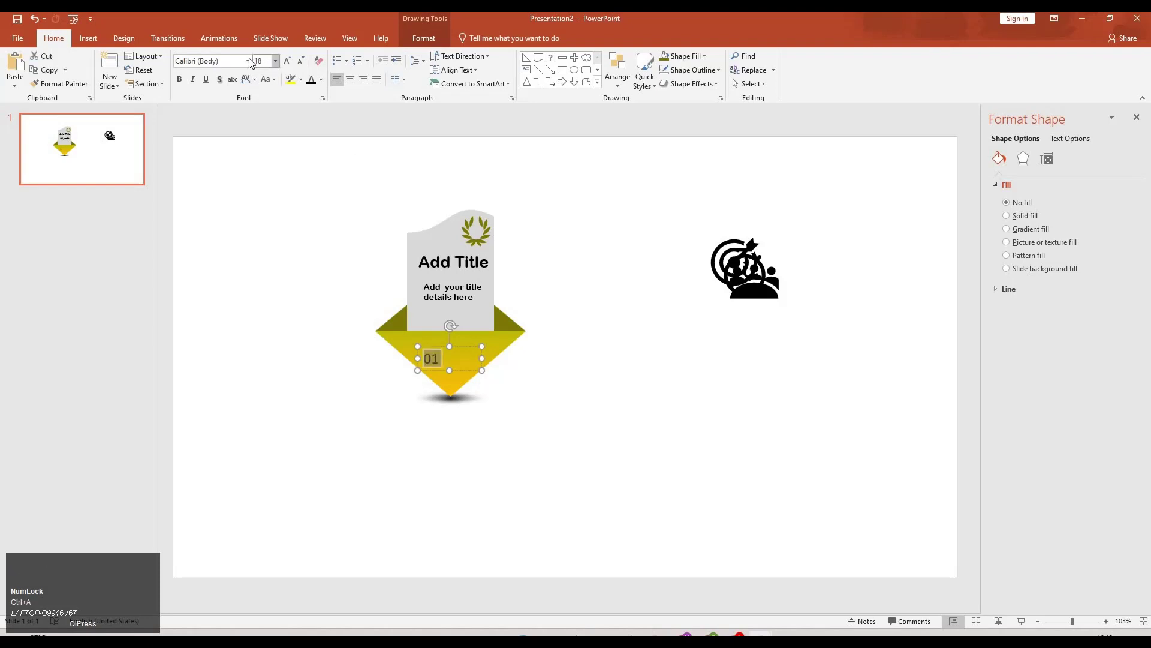
# Place the 01 number on the yellow arrow in Arial Rounded MT Bold at a large size
pyautogui.moveTo(274, 69); pyautogui.dragTo(301, 57)
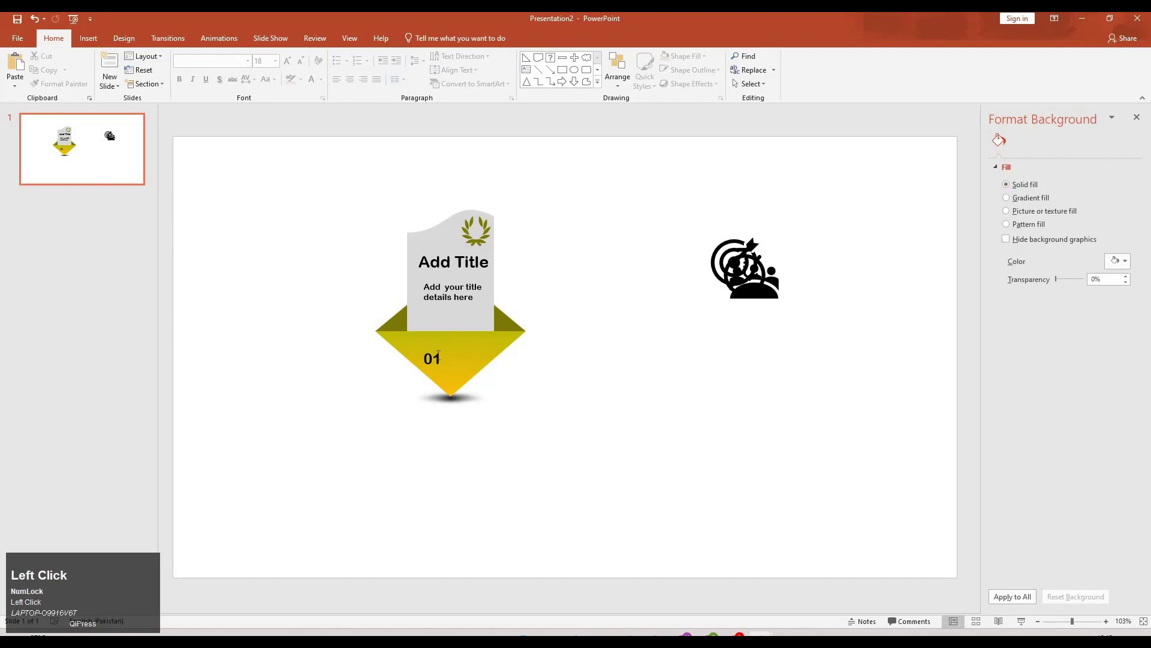
pyautogui.press('ctrl+a')
pyautogui.click(270, 247)
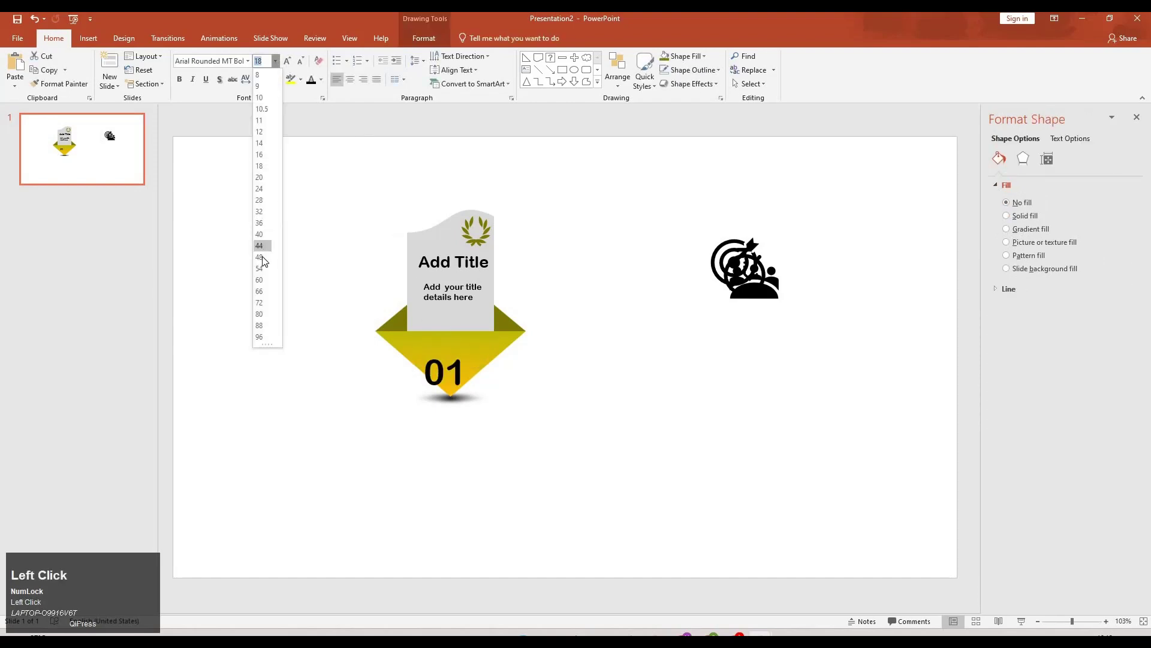
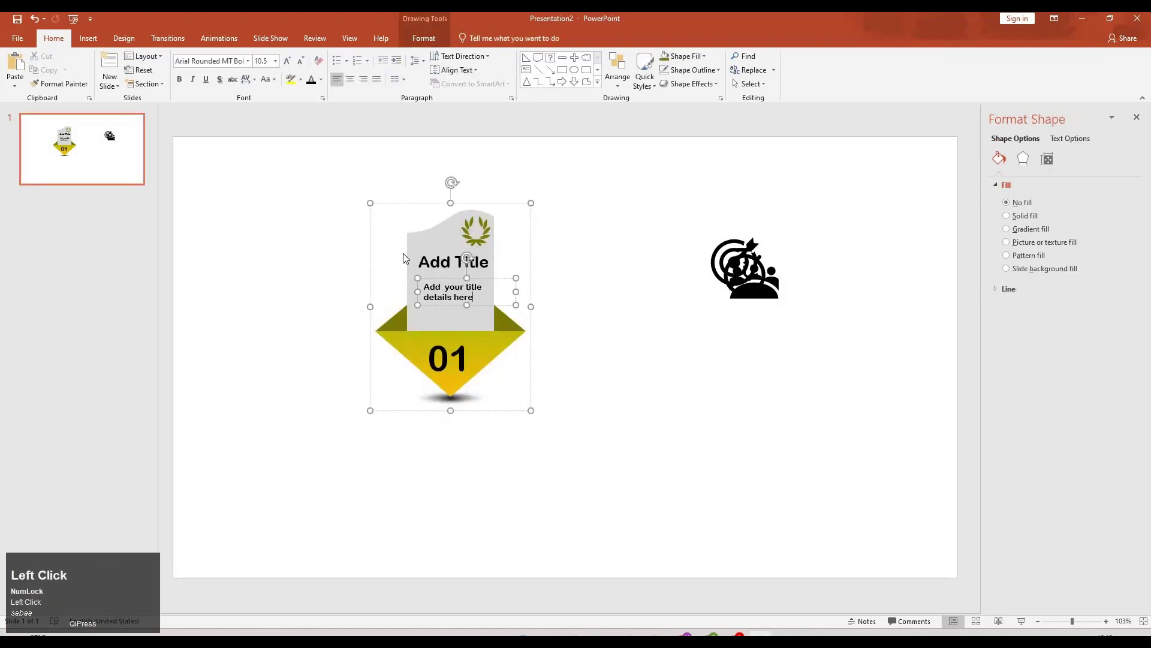
# Group the yellow 01 card, duplicate it into a staggered zigzag, and pull the people icon off the target icon
pyautogui.press('ctrl+d')
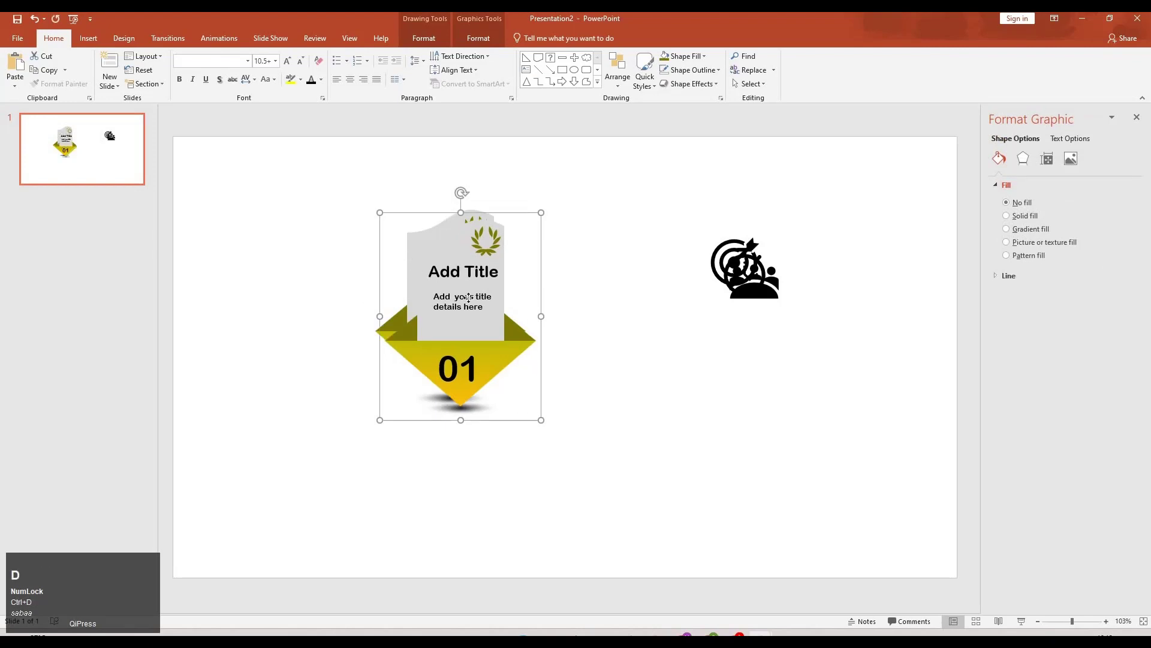
pyautogui.moveTo(603, 354); pyautogui.dragTo(407, 495)
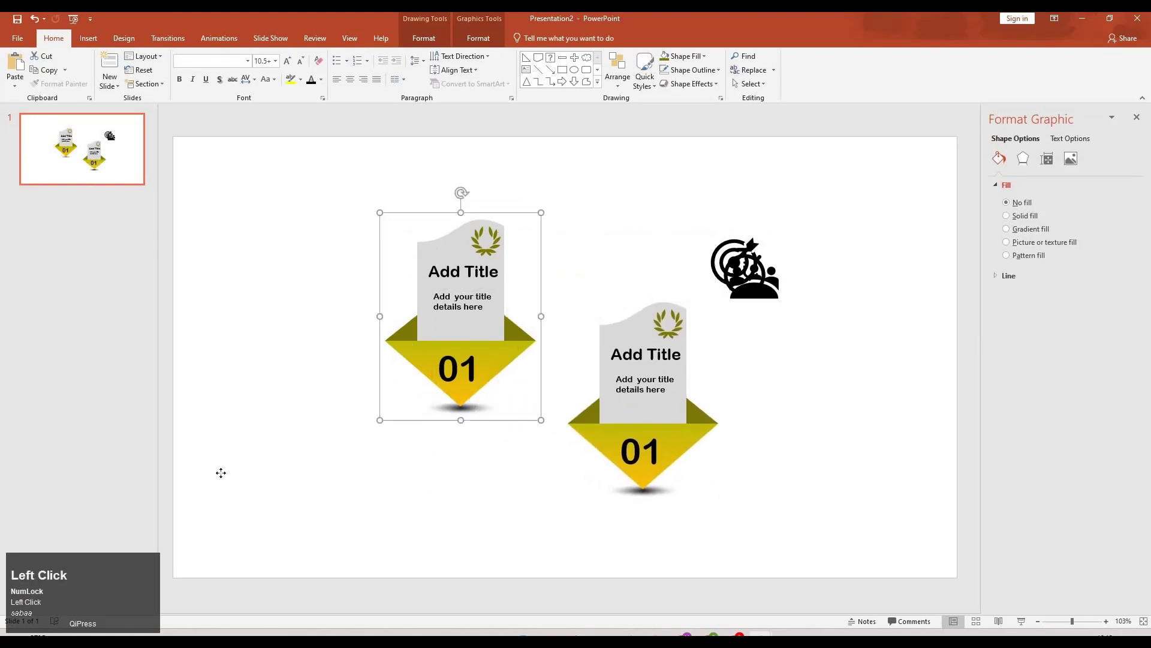
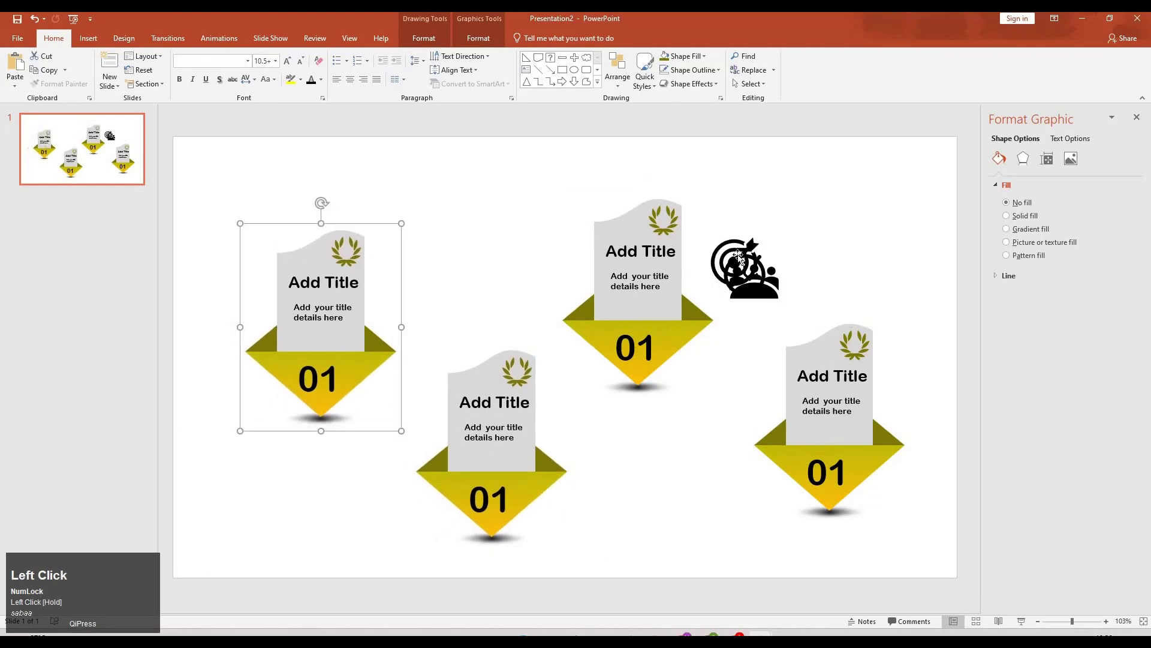
pyautogui.moveTo(678, 222); pyautogui.dragTo(740, 226)
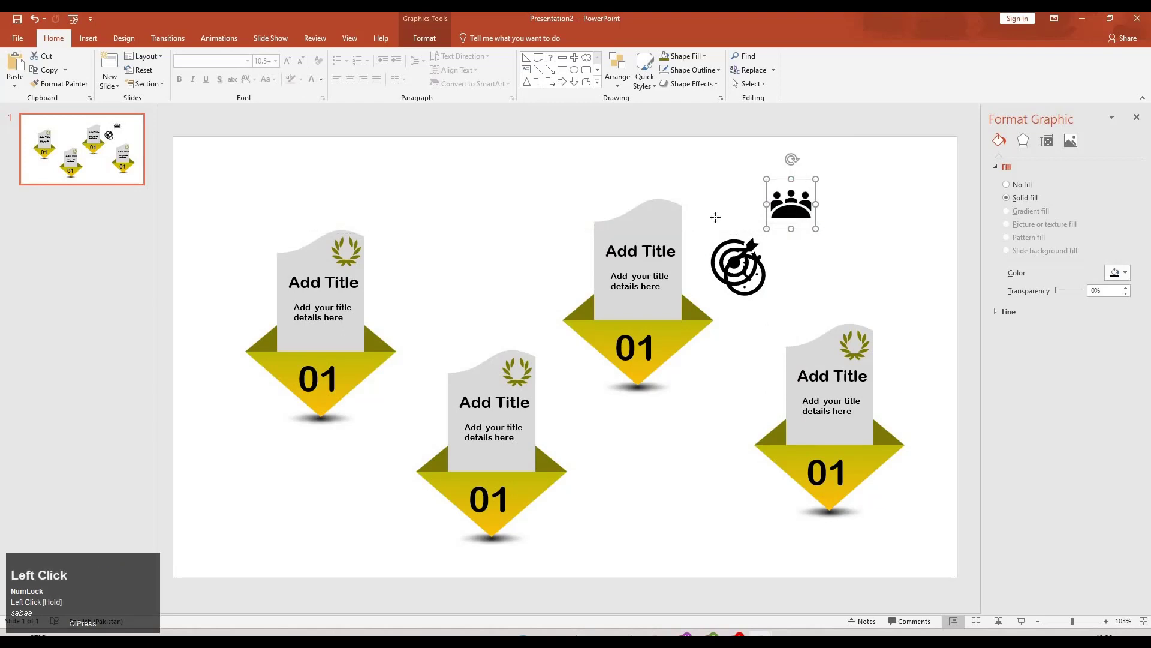
# Move the people icon onto the upper card and remove the lower middle card's laurel
pyautogui.rightClick(740, 226)
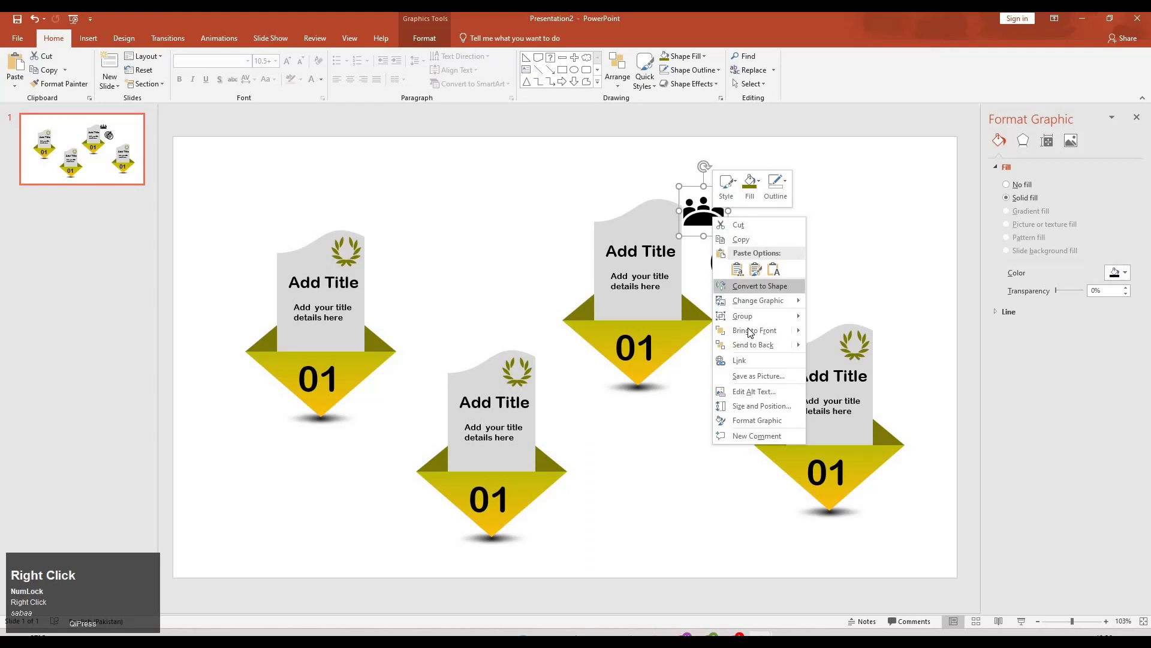
pyautogui.moveTo(721, 231); pyautogui.dragTo(866, 354)
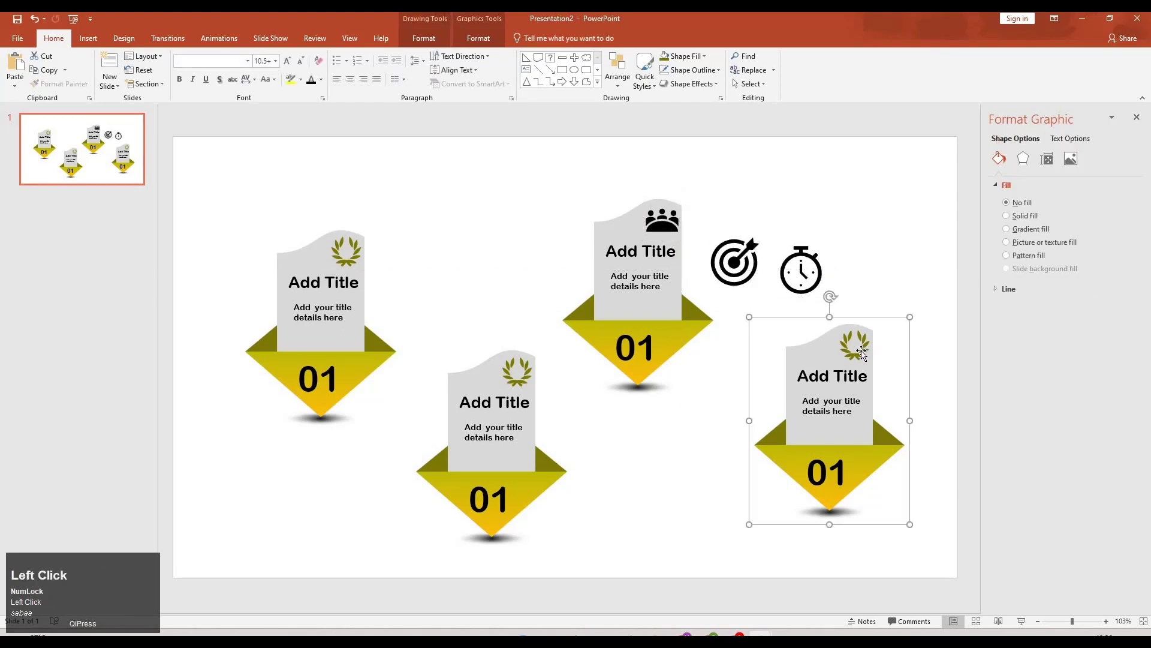
pyautogui.click(530, 375)
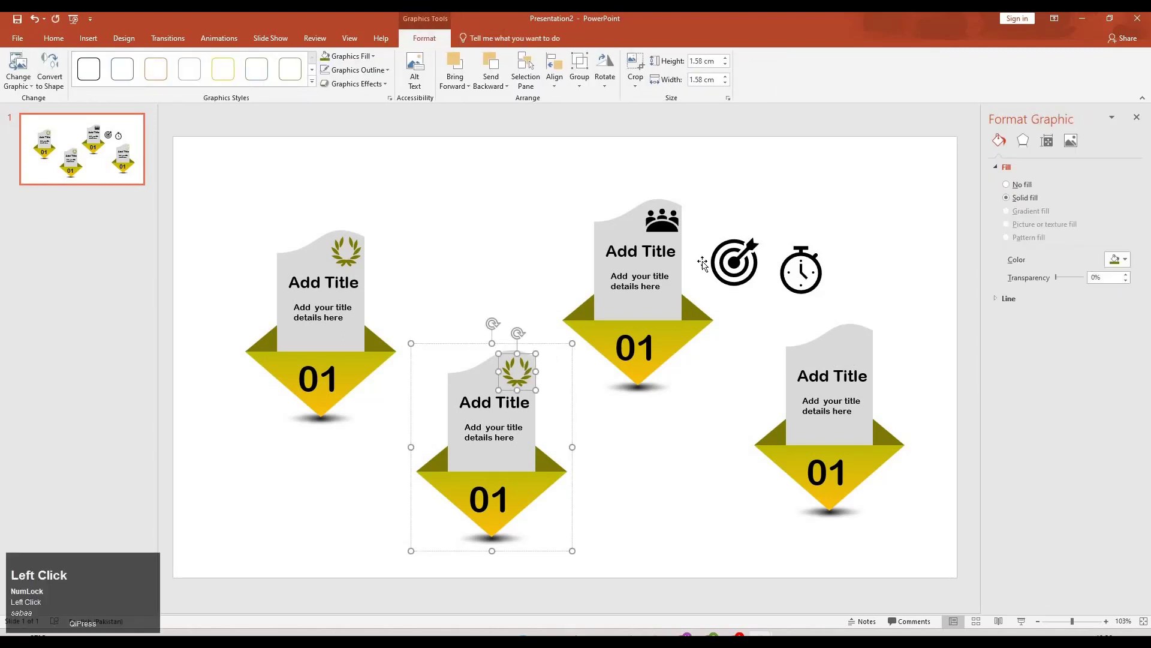
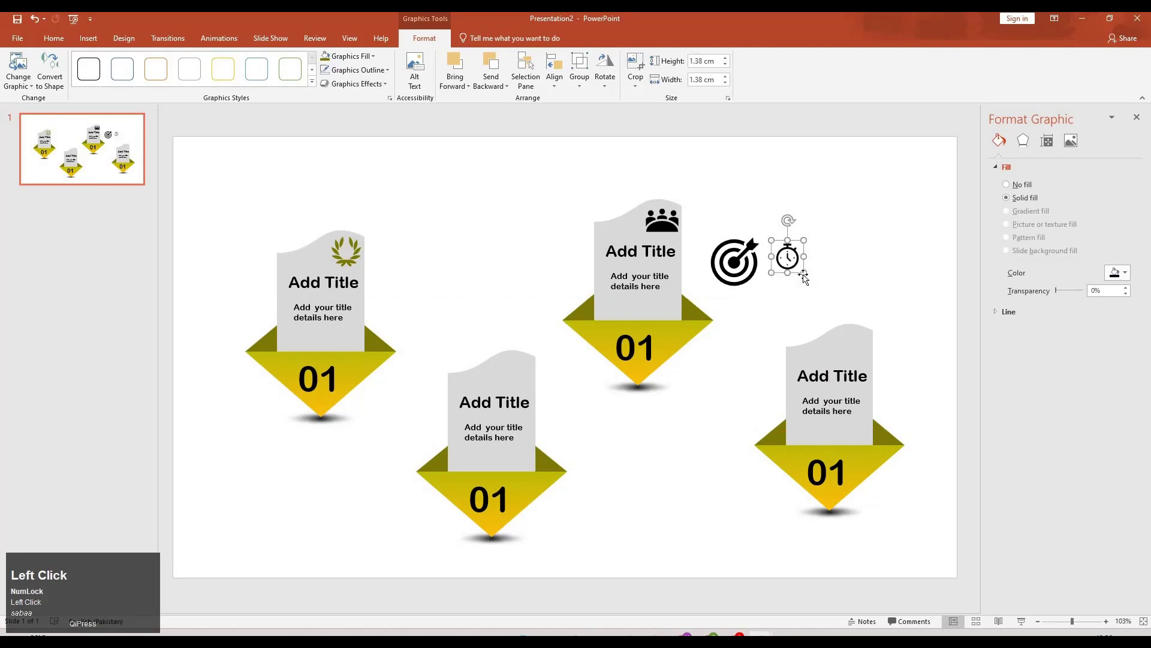
# Place the stopwatch icon on its card and the target icon on the lower middle card
pyautogui.rightClick(866, 347)
pyautogui.click(862, 311)
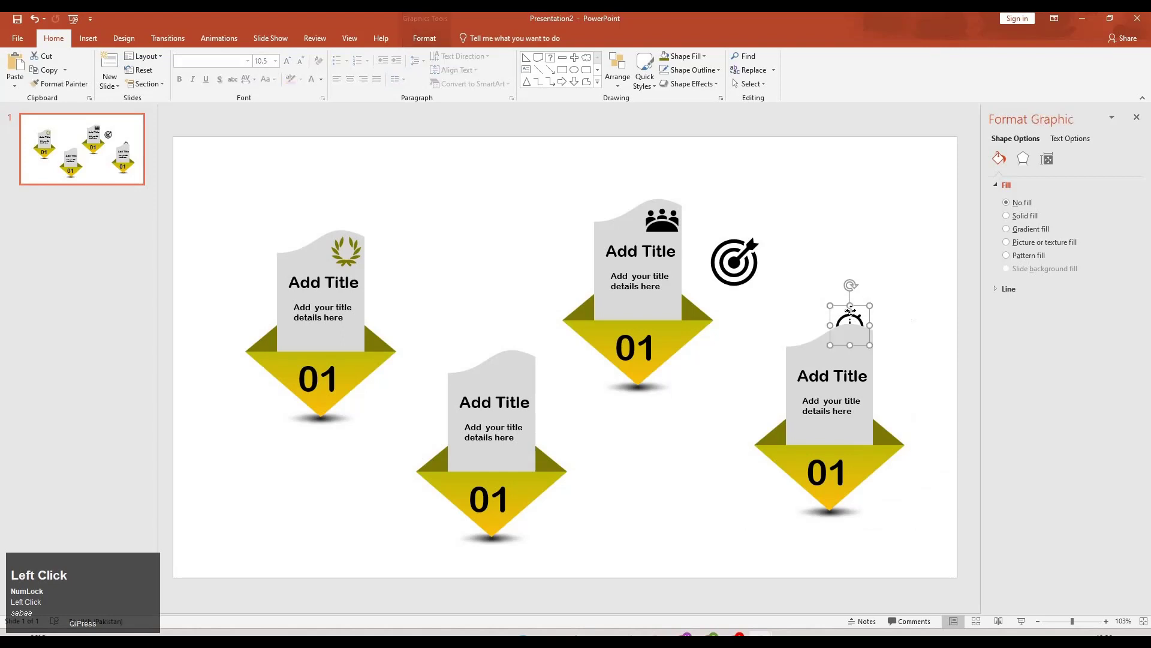
pyautogui.rightClick(894, 383)
pyautogui.moveTo(863, 326); pyautogui.dragTo(784, 339)
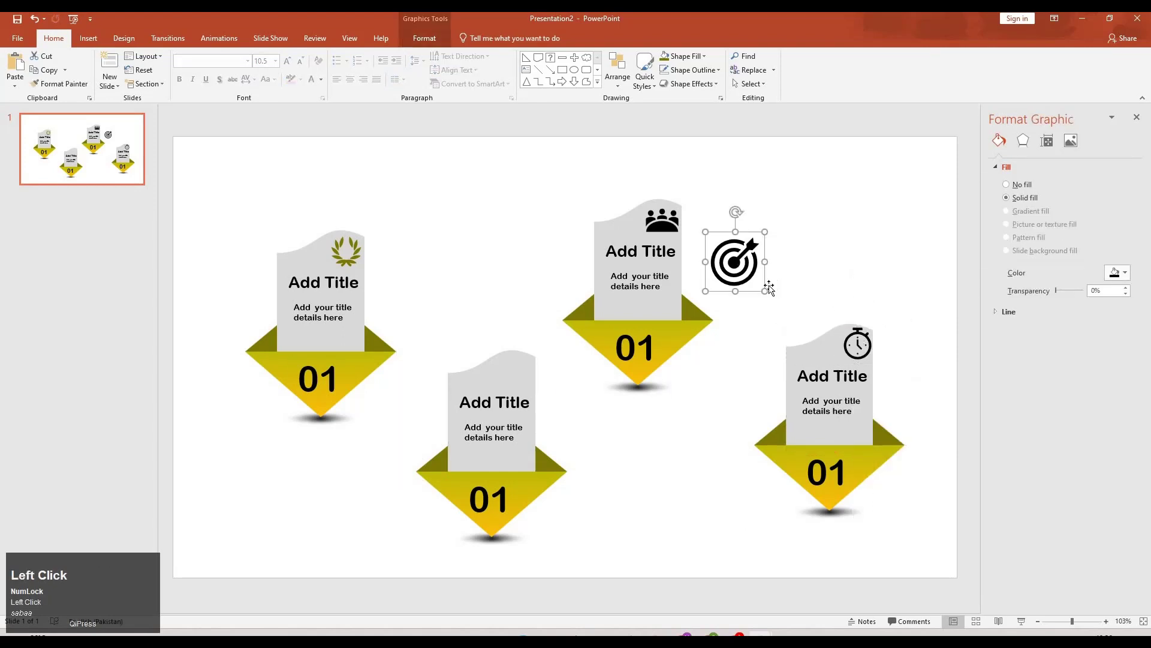
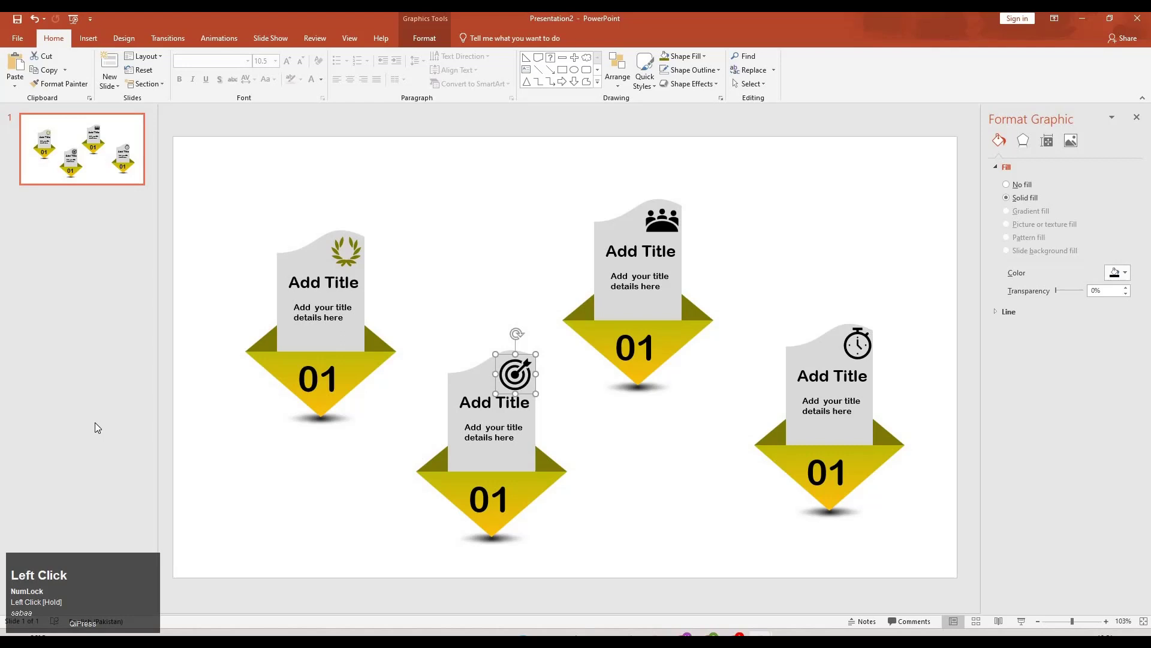
# Recolour the lower middle card's arrow pocket to a custom purple gradient with adjusted stop positions
pyautogui.click(529, 492)
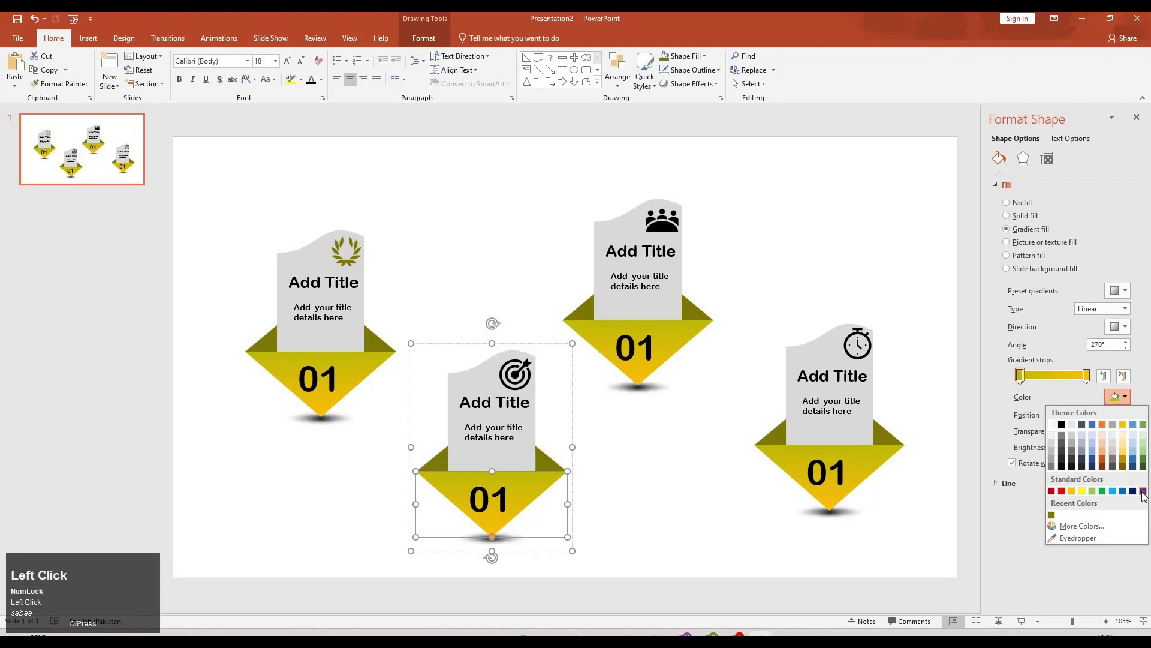
pyautogui.click(956, 474)
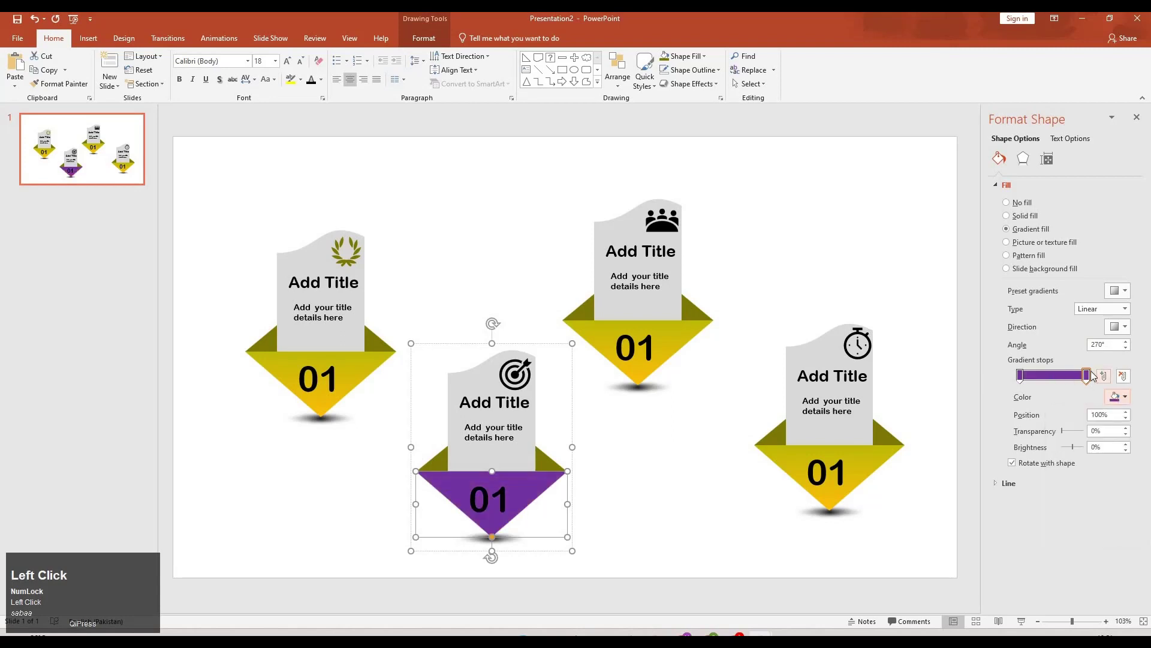
pyautogui.click(1125, 395)
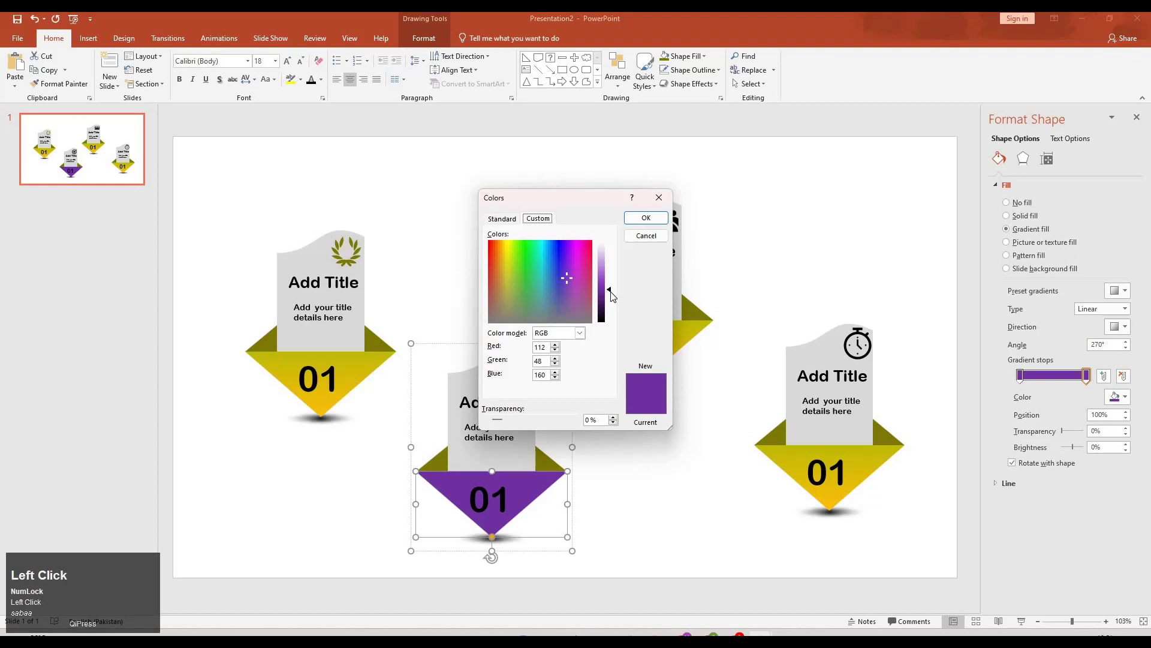
pyautogui.moveTo(610, 279); pyautogui.dragTo(649, 218)
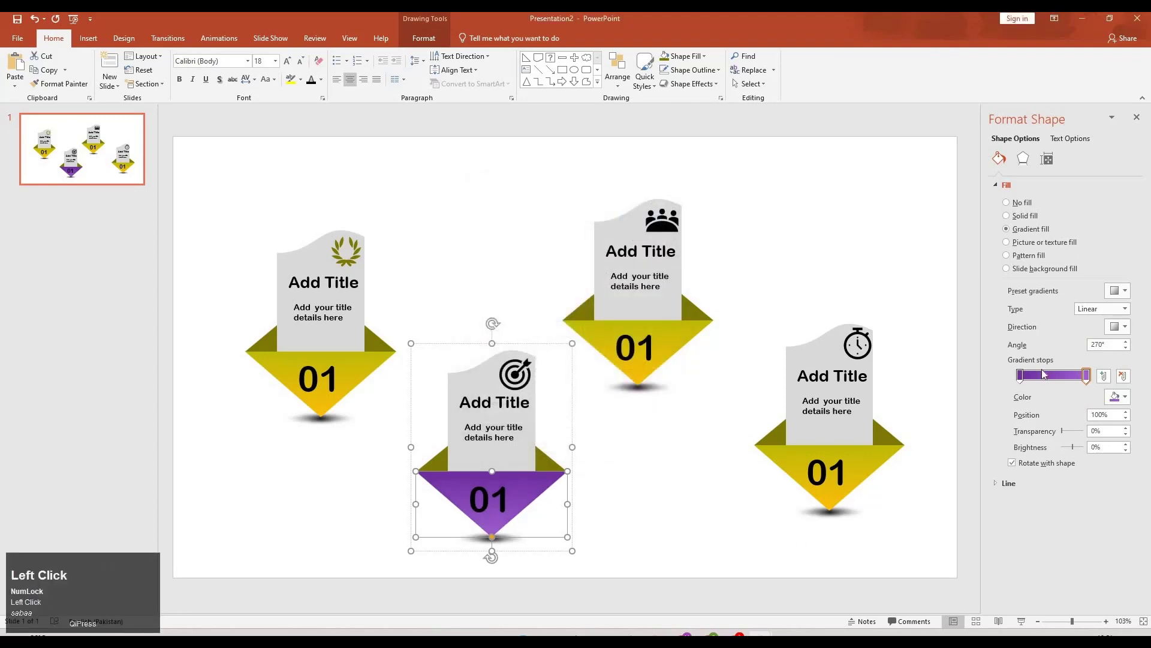
pyautogui.moveTo(1131, 399); pyautogui.dragTo(778, 220)
pyautogui.moveTo(614, 301); pyautogui.dragTo(660, 216)
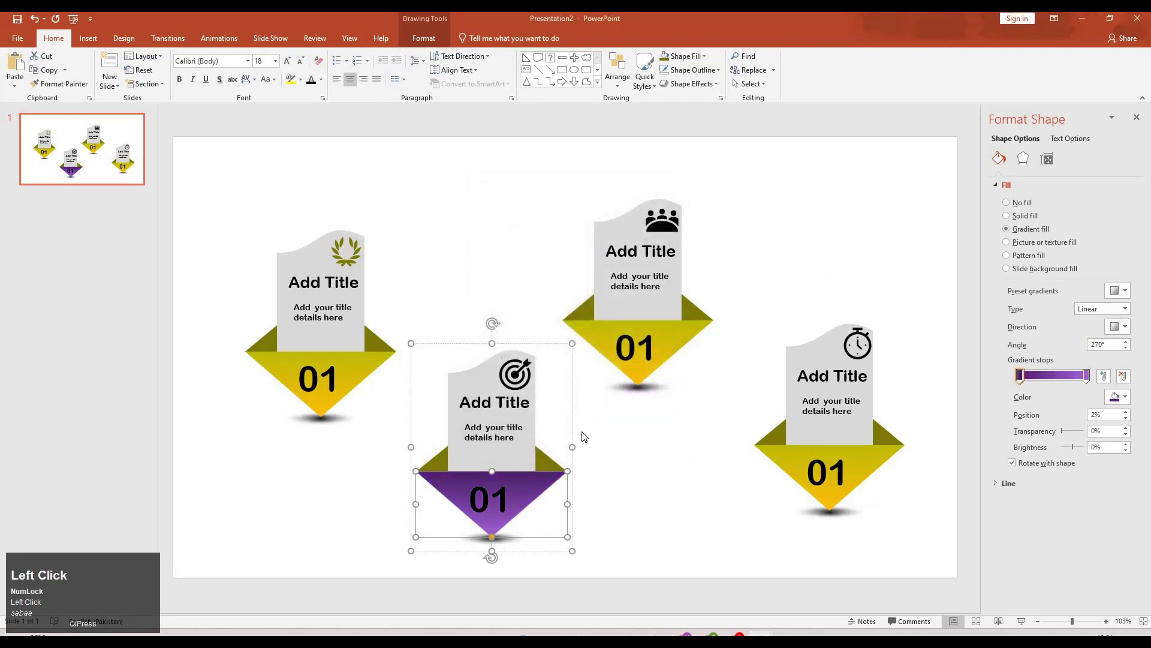
pyautogui.click(556, 466)
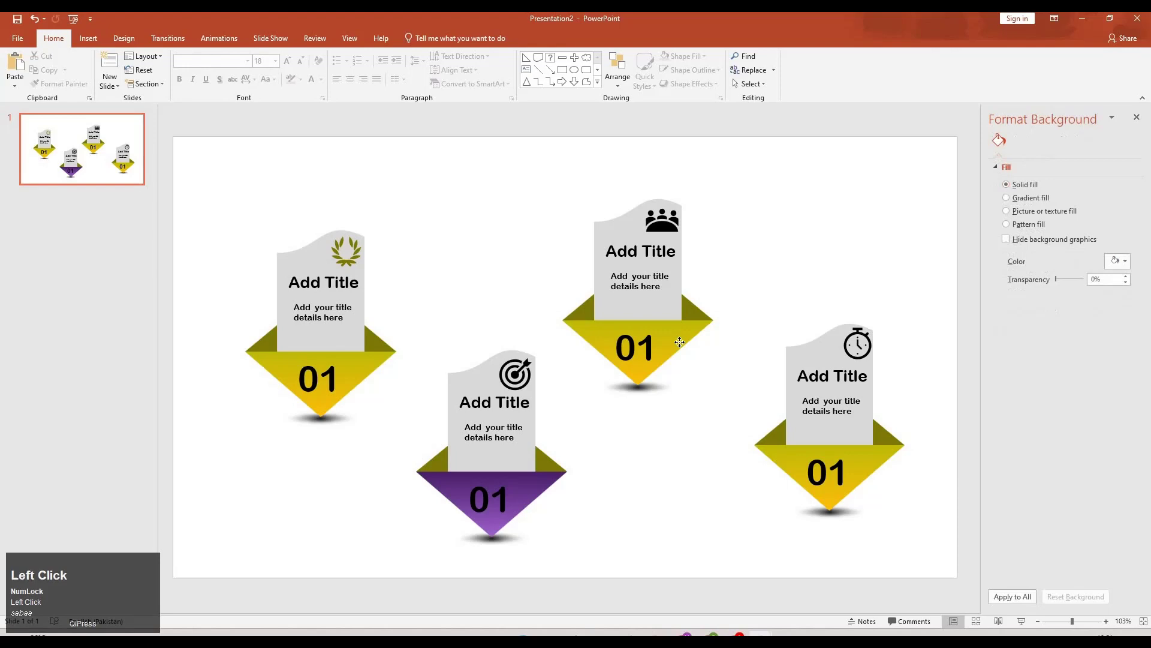
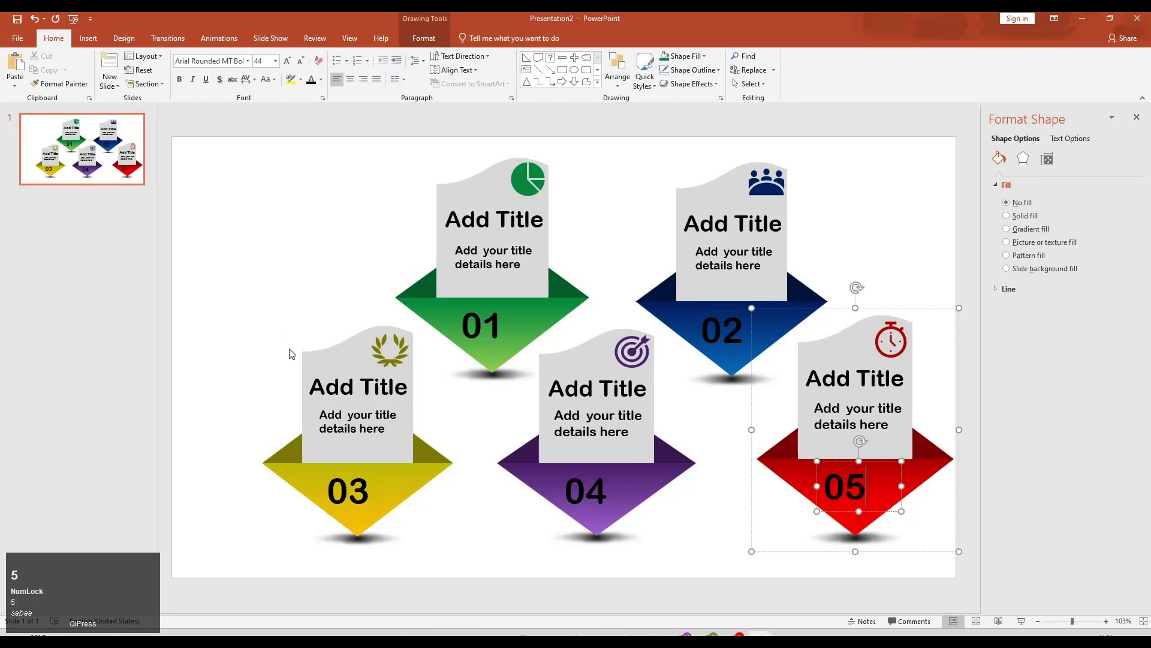
# Group the yellow 03 card's laurel and text boxes into one object
pyautogui.click(244, 304)
pyautogui.press('m')
pyautogui.click(353, 360)
pyautogui.rightClick(354, 360)
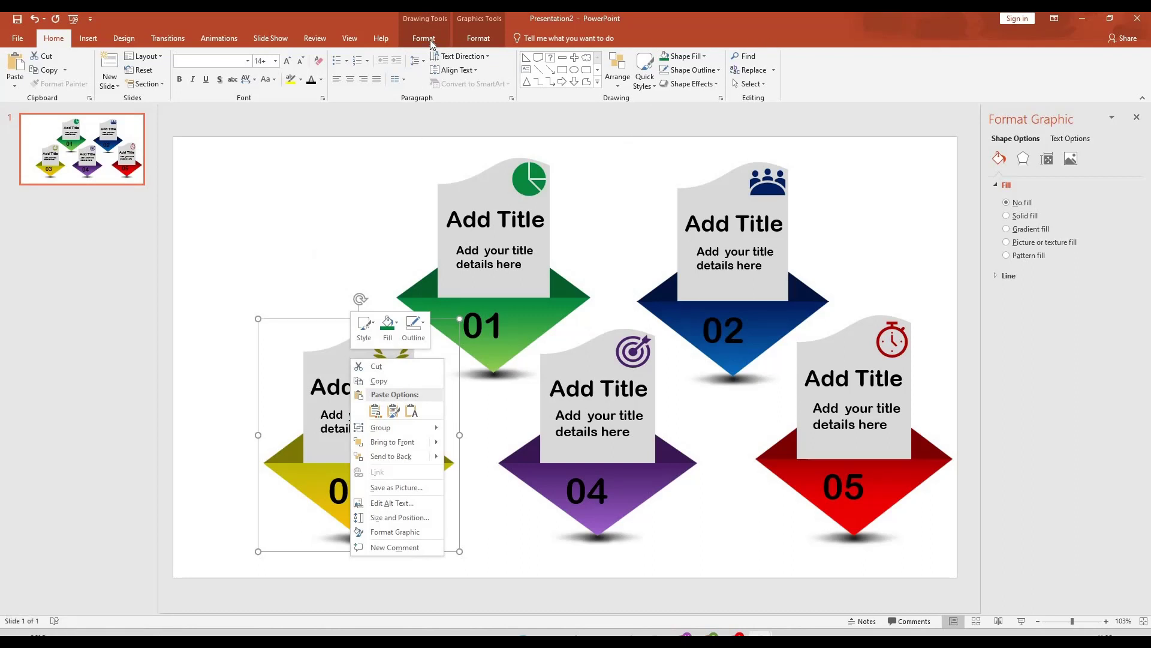
pyautogui.click(434, 41)
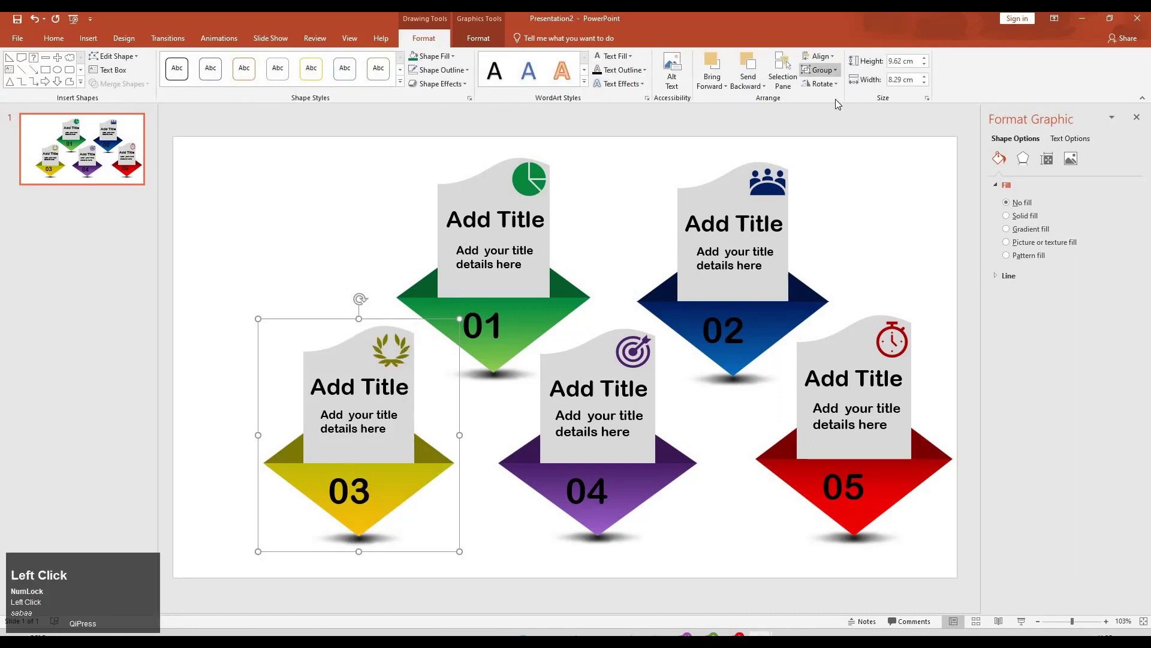
pyautogui.click(840, 112)
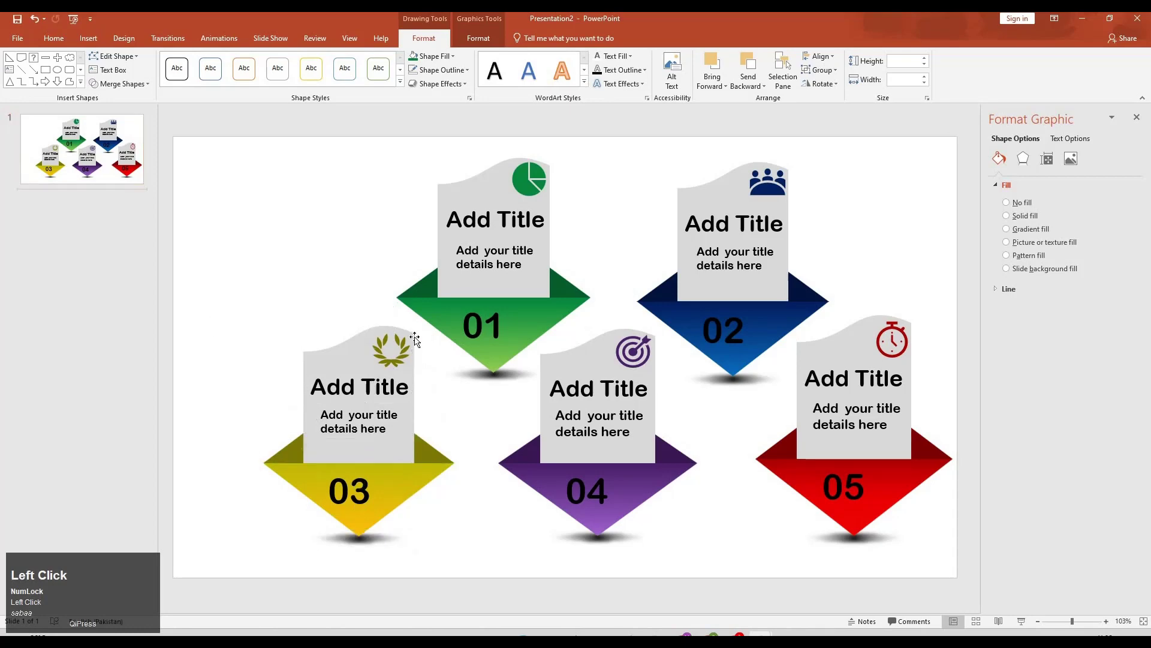
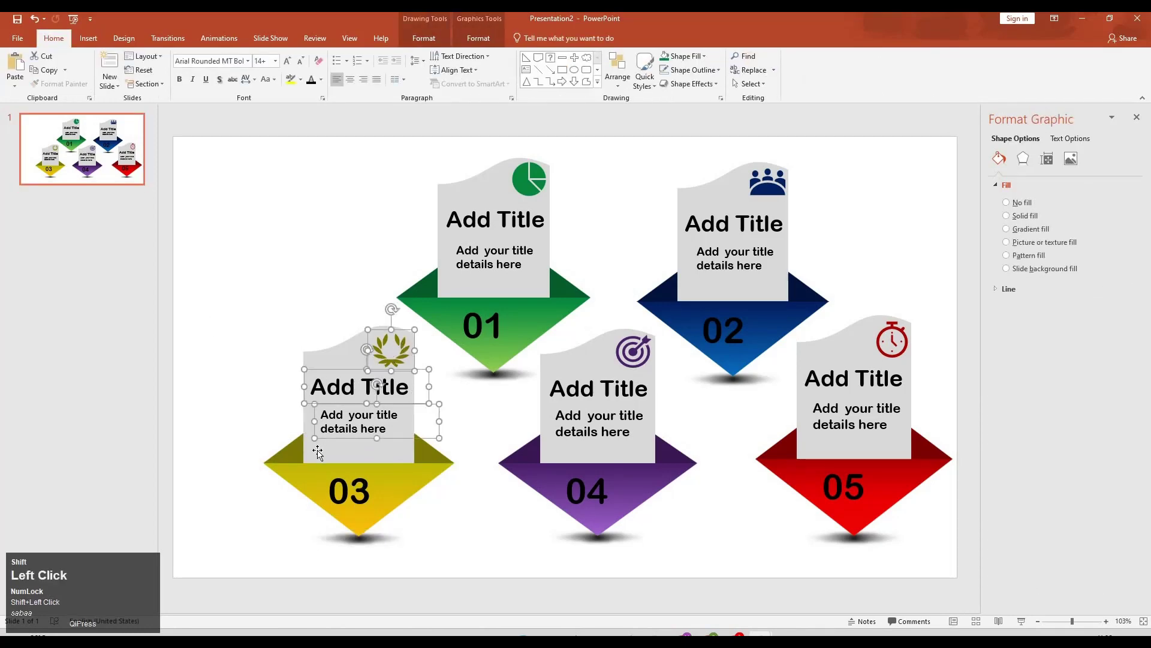
pyautogui.press('ctrl+g')
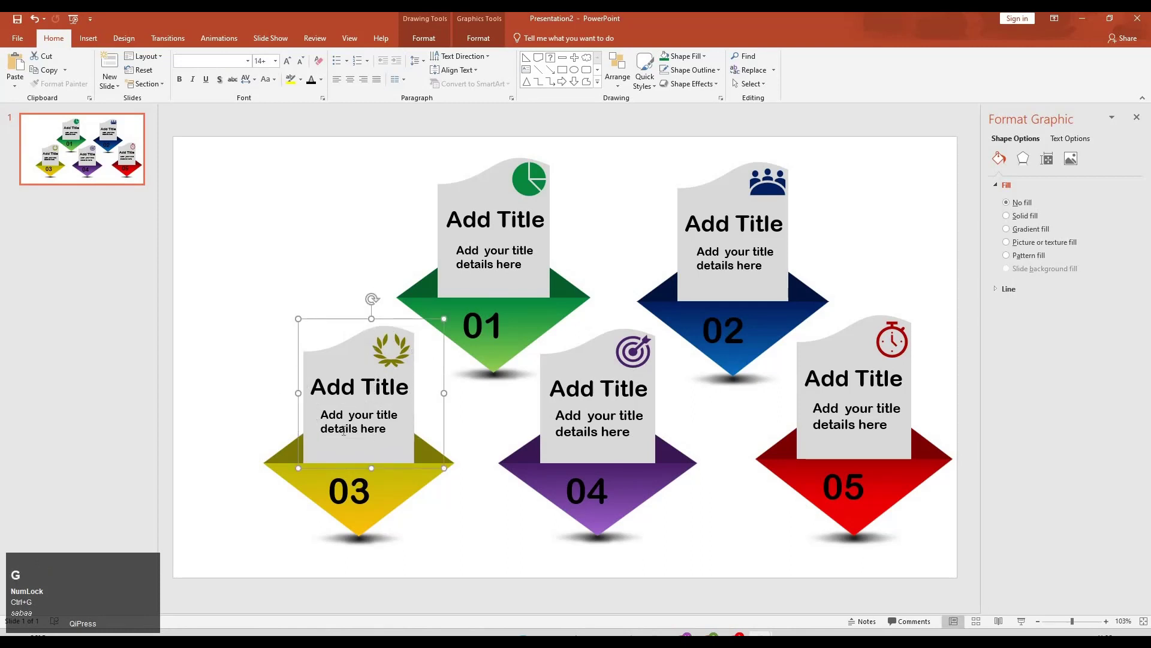
# Group the pie chart icon with the green 01 card
pyautogui.rightClick(332, 438)
pyautogui.click(261, 374)
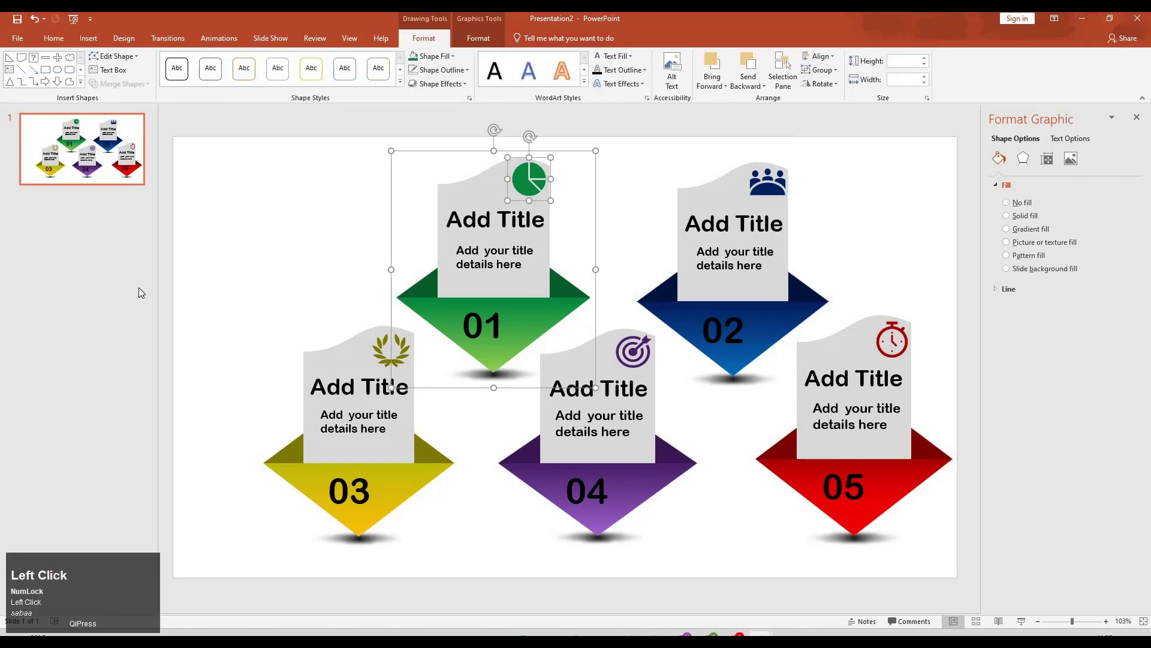
pyautogui.click(523, 175)
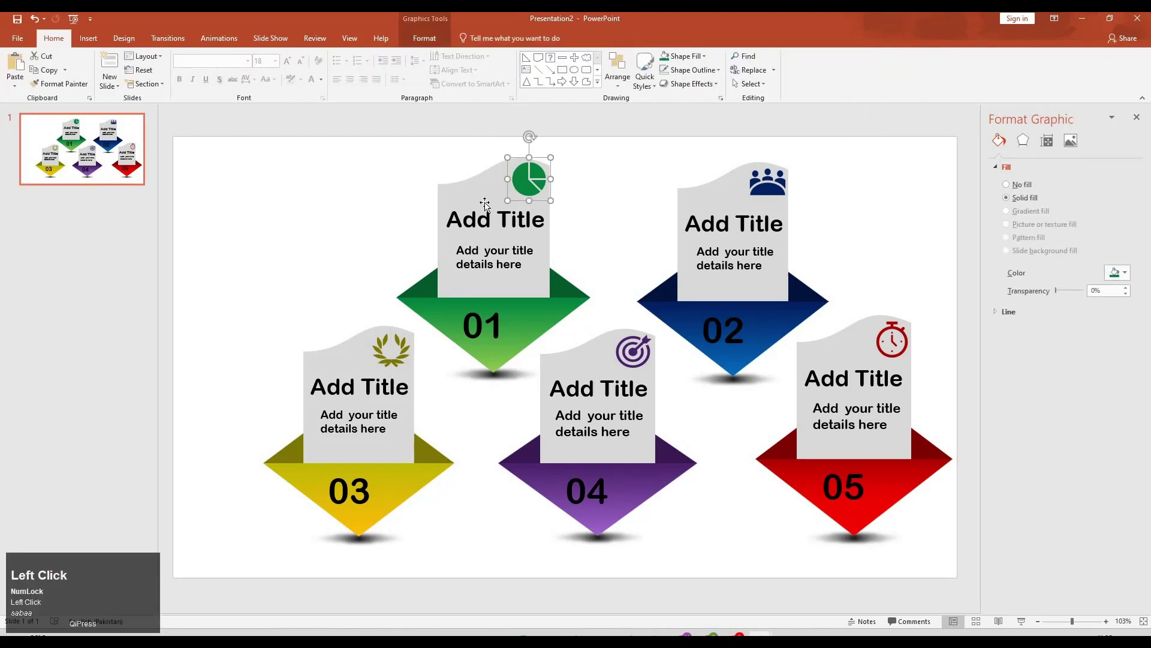
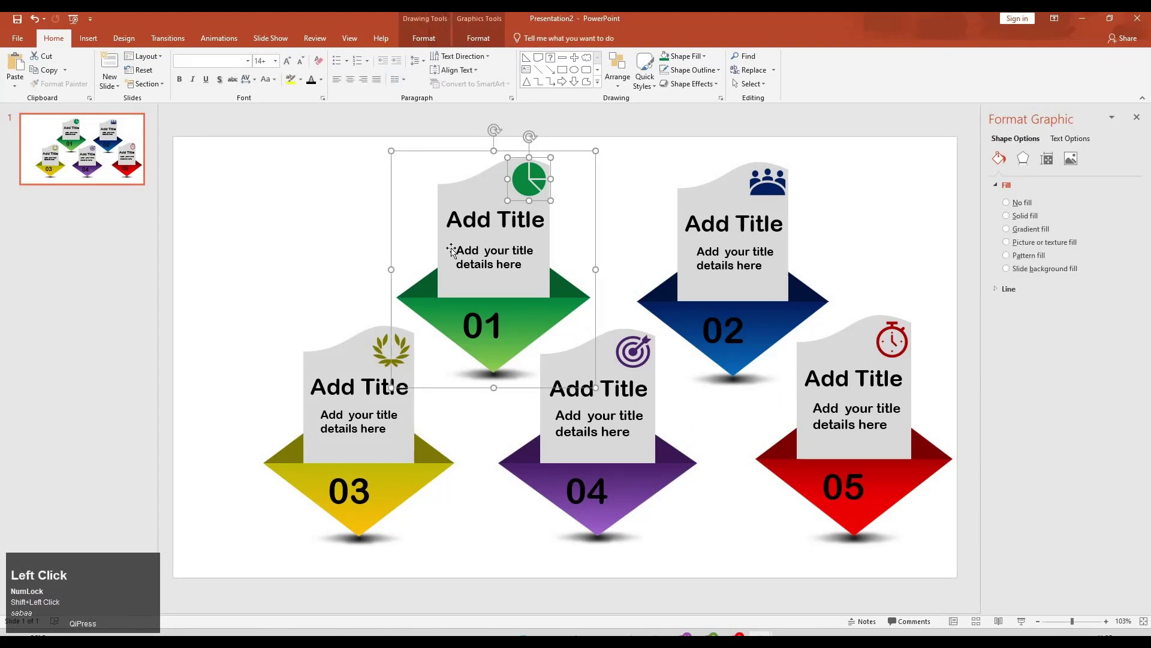
pyautogui.click(456, 251)
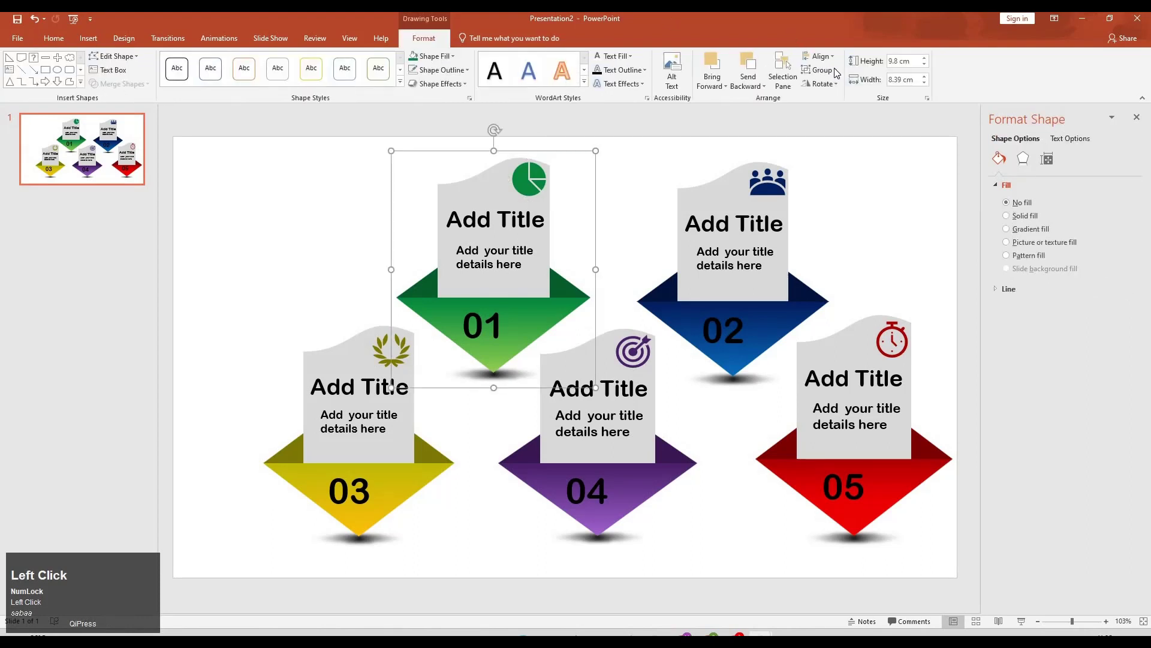
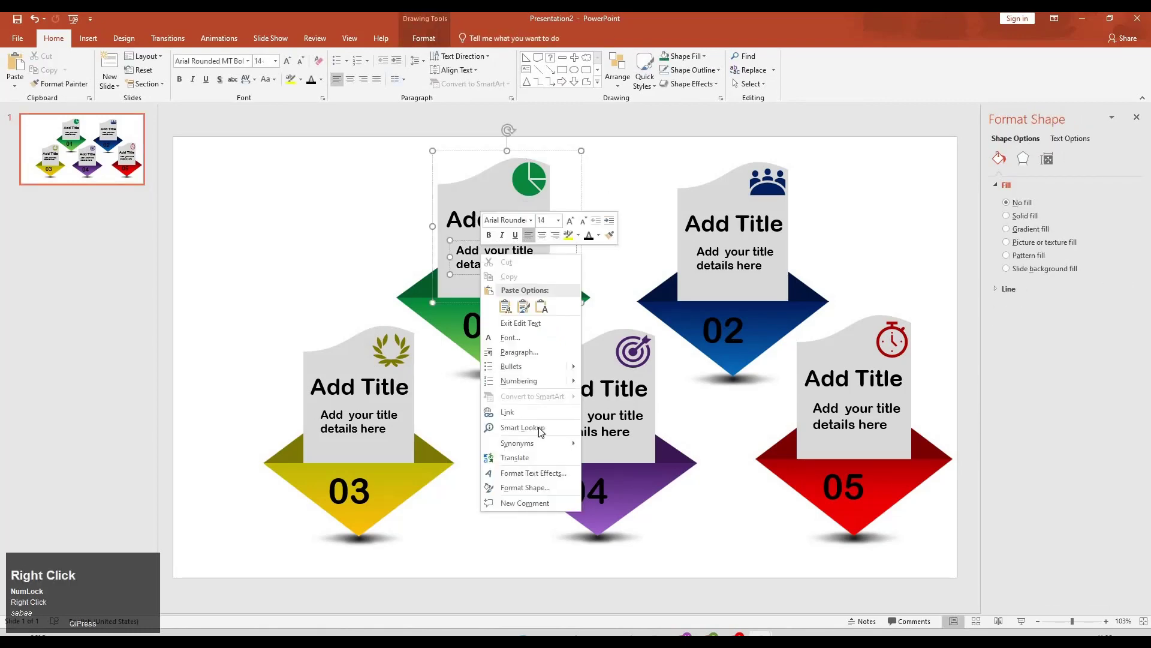
pyautogui.click(542, 195)
pyautogui.press('ctrl+g')
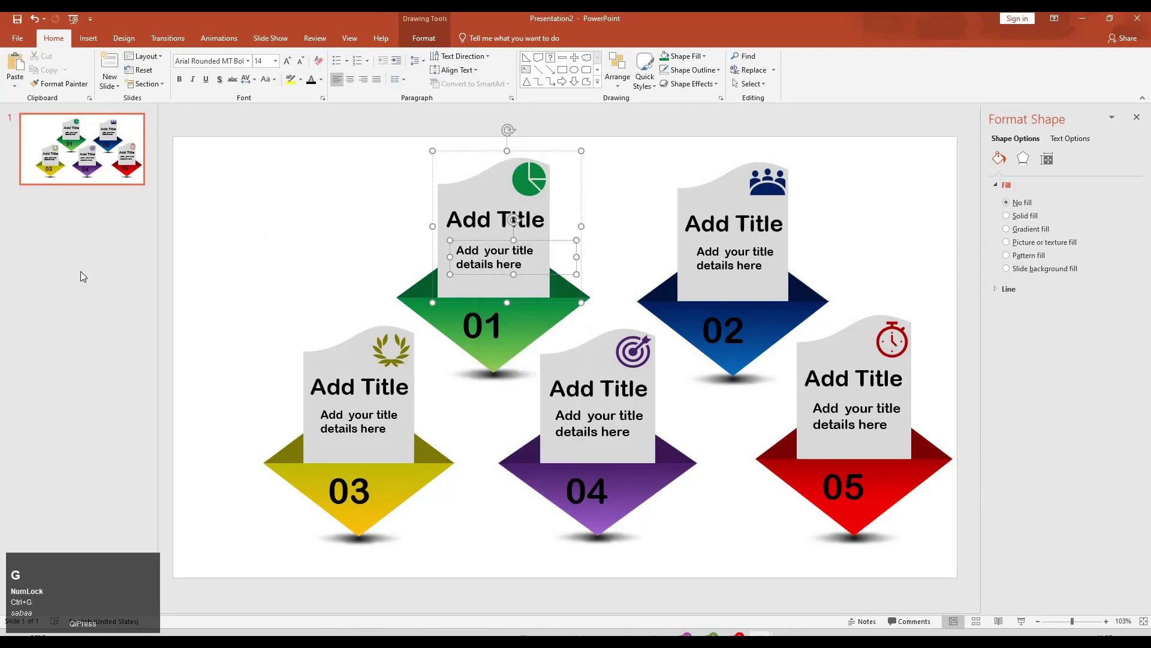
# Undo a stray change on the green card's title panel and clear the selection for animating
pyautogui.click(540, 193)
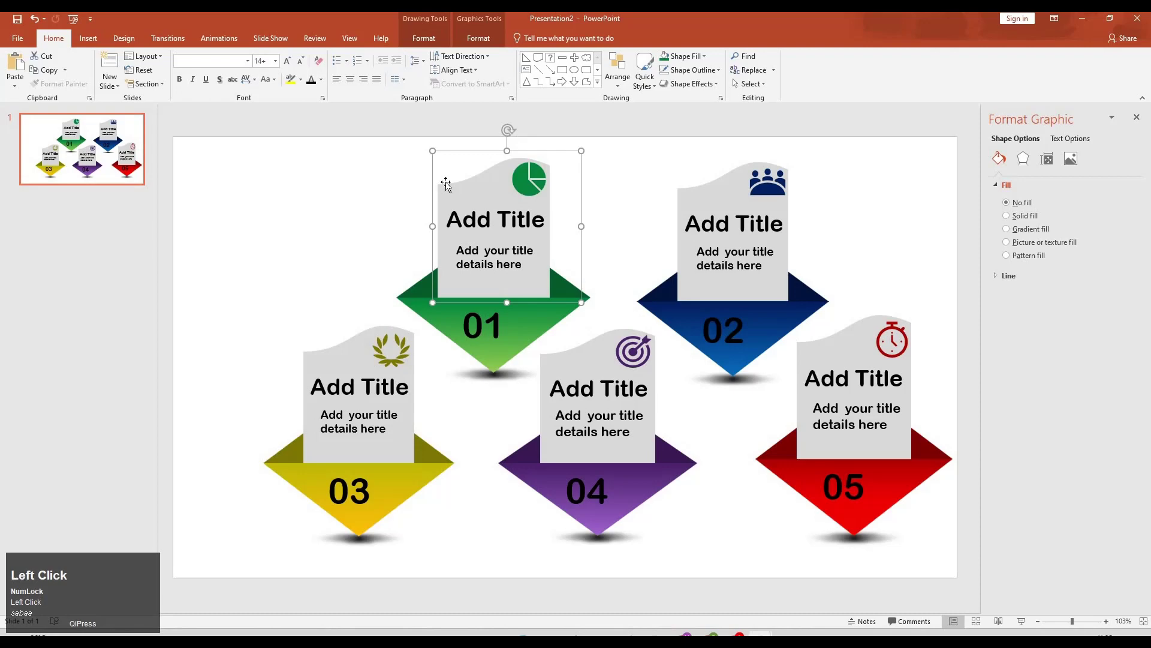
pyautogui.press('ctrl+z')
pyautogui.click(871, 253)
pyautogui.press('m')
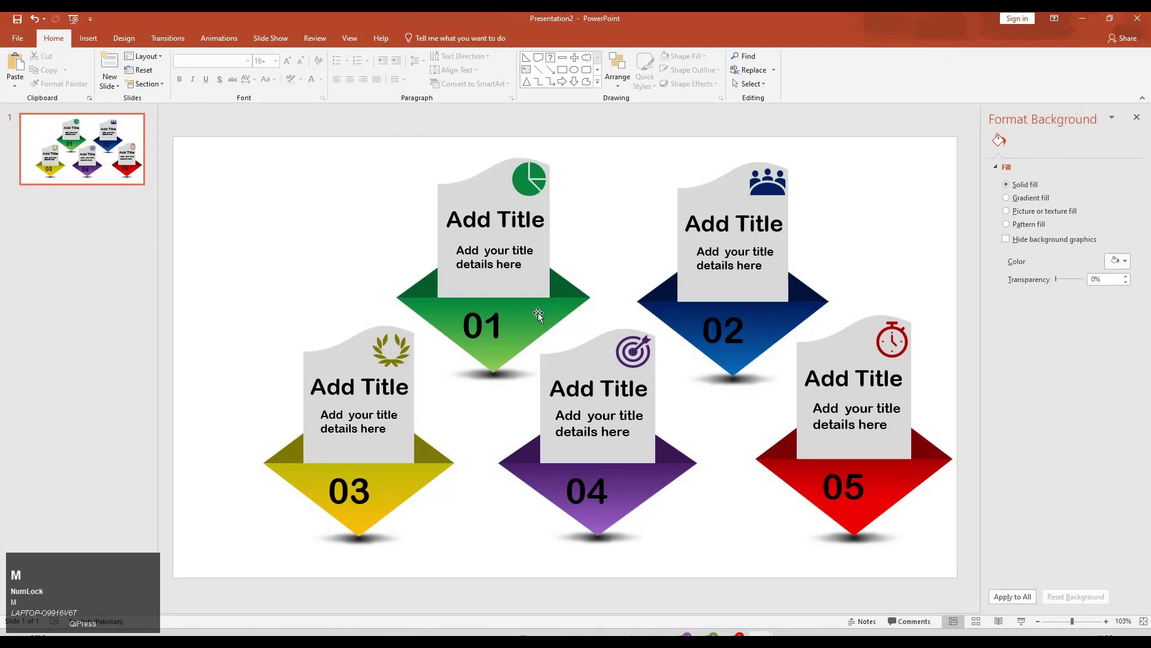
# Give the green 01 pocket triangle a Wipe entrance and select its shadow for a Zoom entrance
pyautogui.click(560, 310)
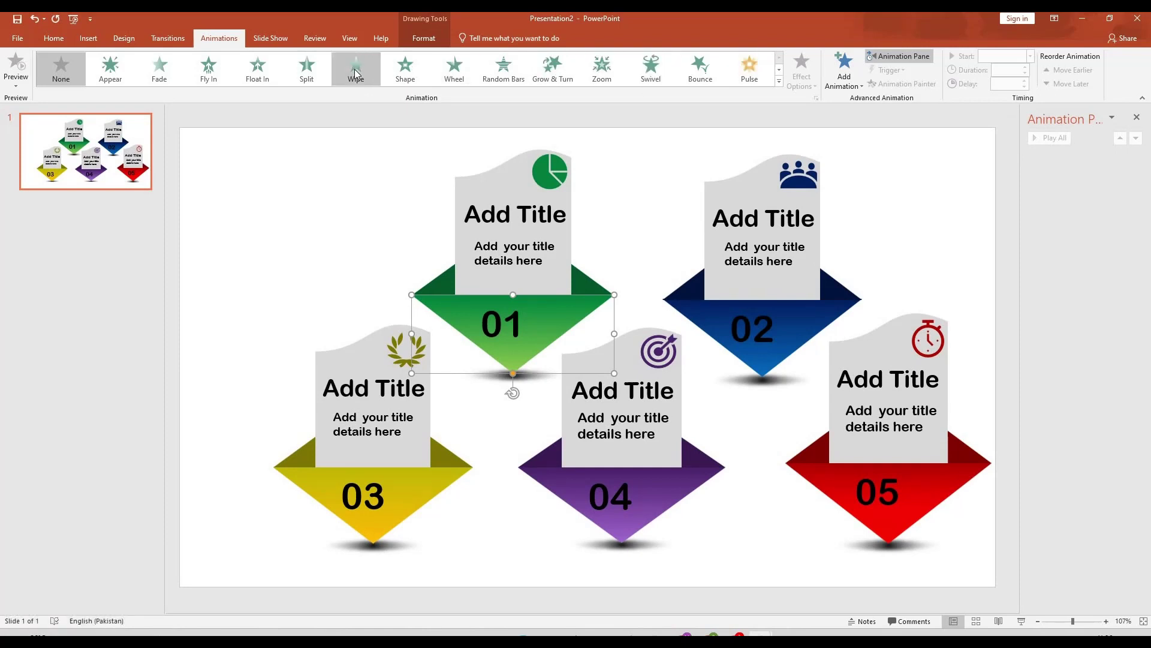
pyautogui.click(376, 46)
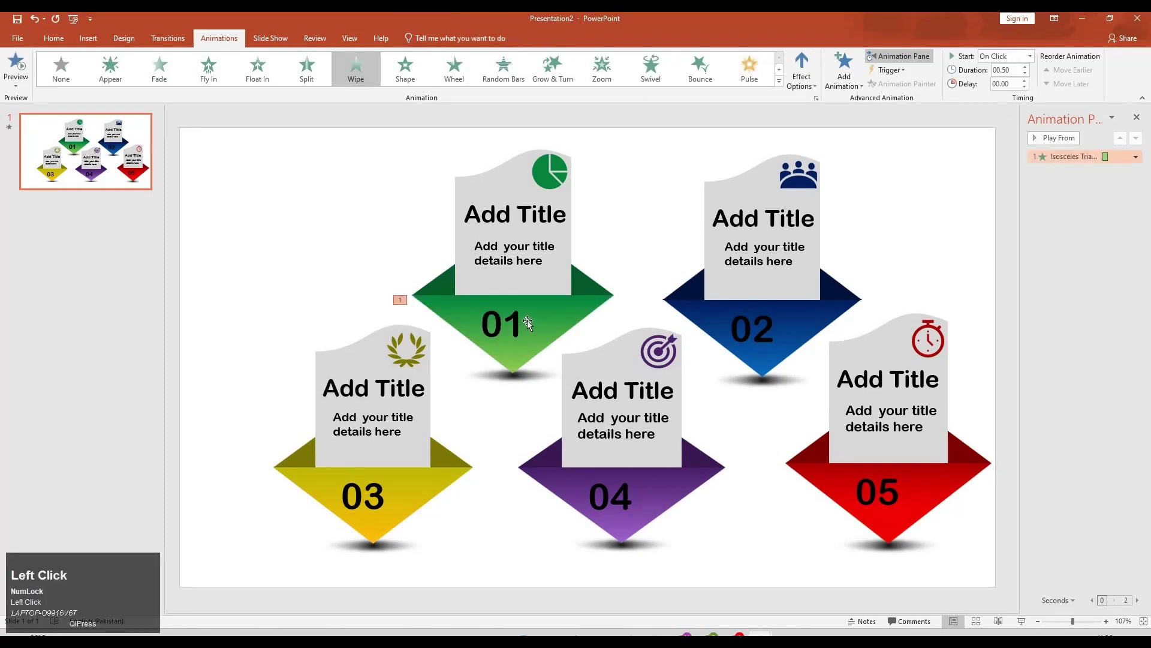
pyautogui.click(624, 192)
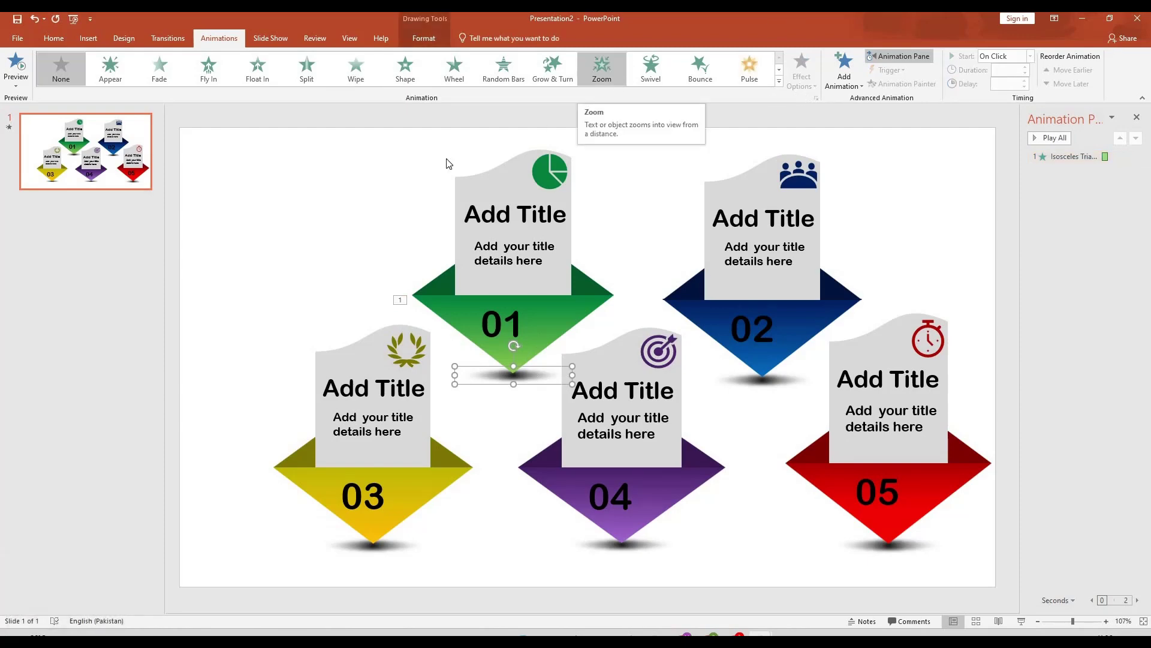
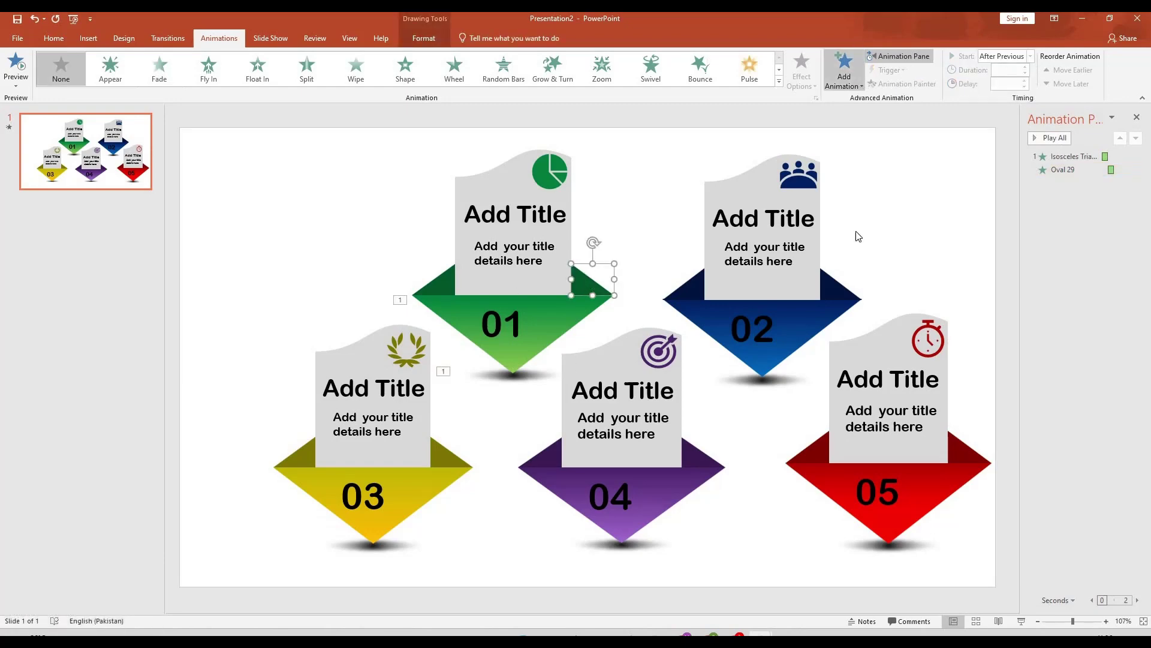
# Add Stretch entrances to both side triangles of the green card, starting After Previous and With Previous
pyautogui.click(870, 311)
pyautogui.click(627, 398)
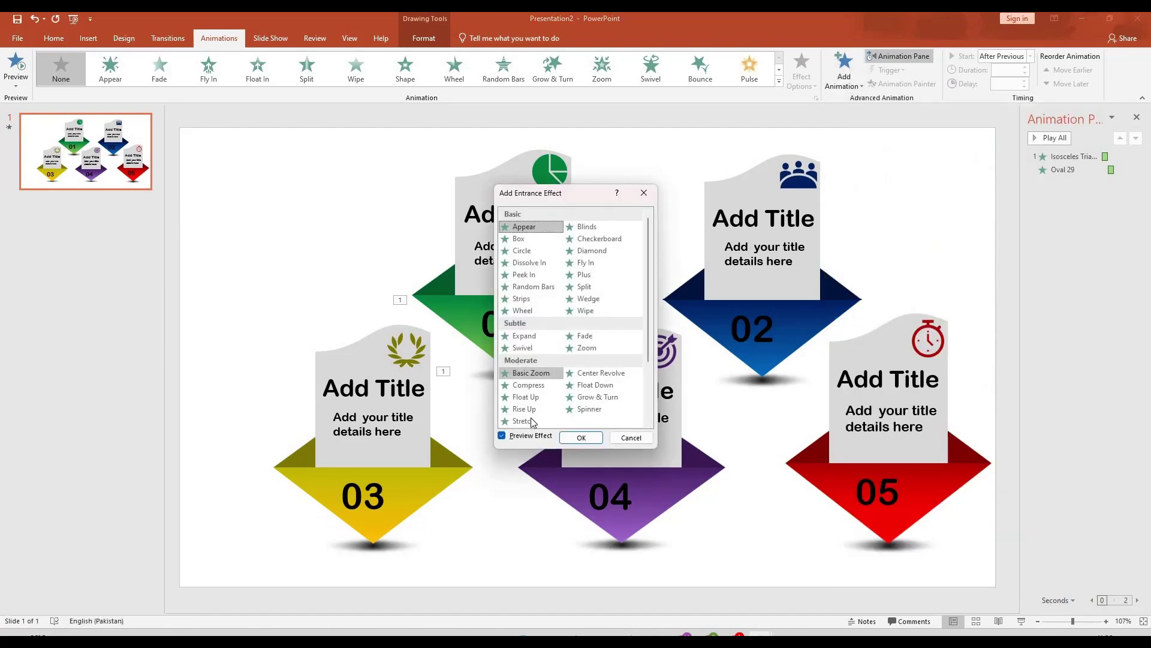
pyautogui.click(545, 423)
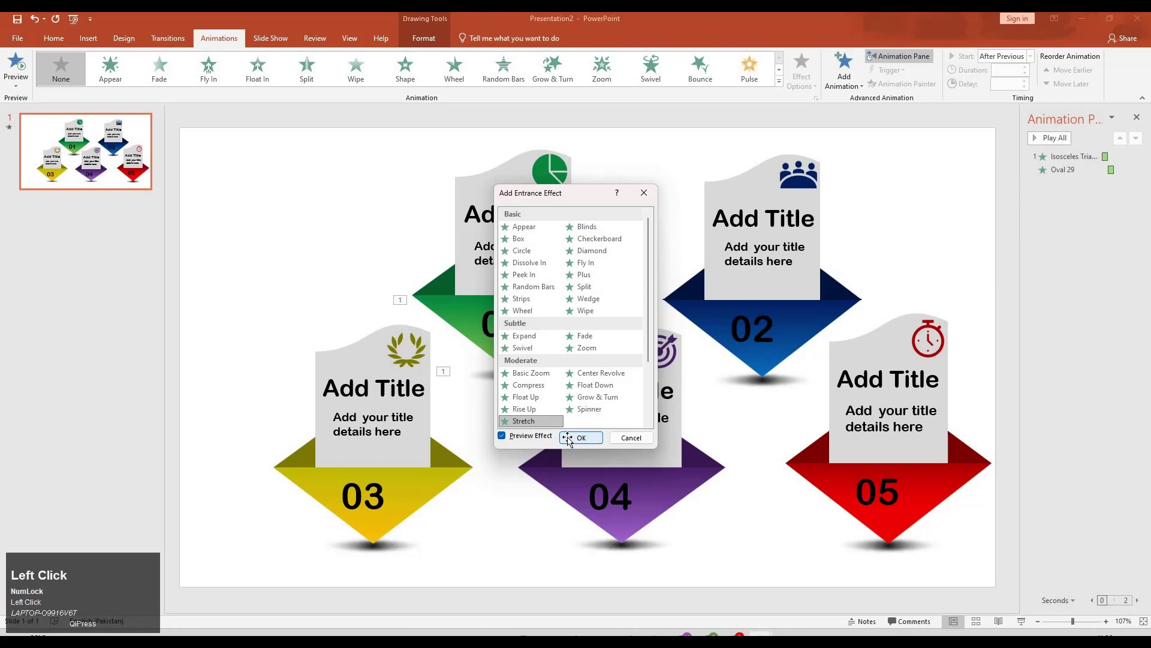
pyautogui.click(828, 170)
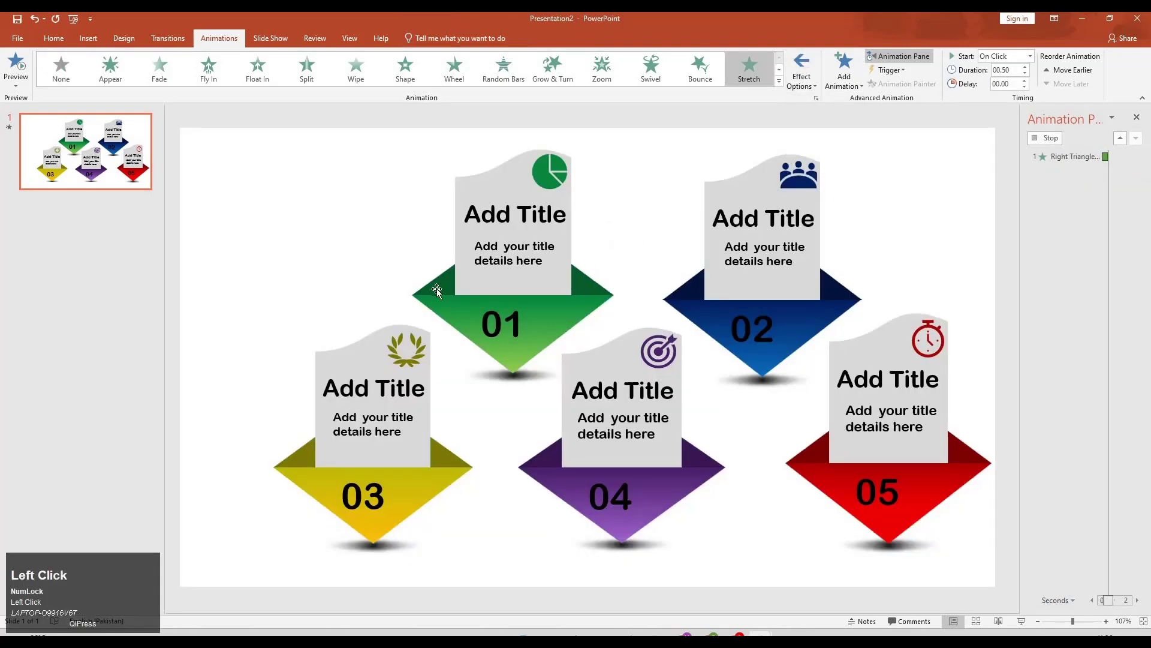
pyautogui.click(443, 286)
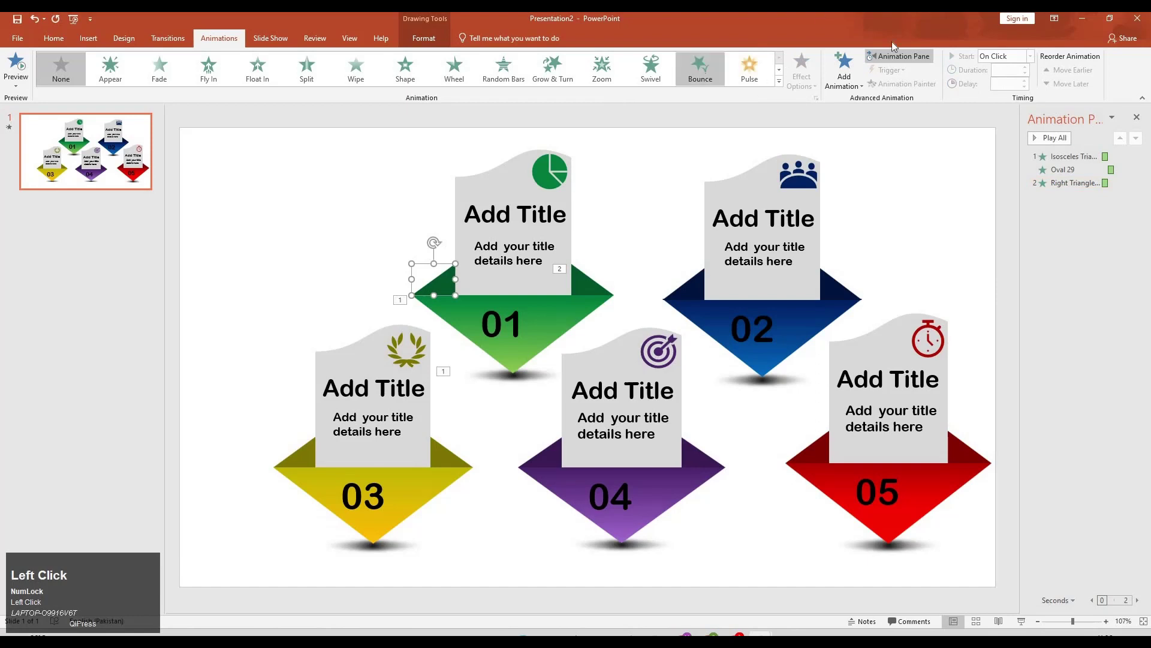
pyautogui.click(491, 283)
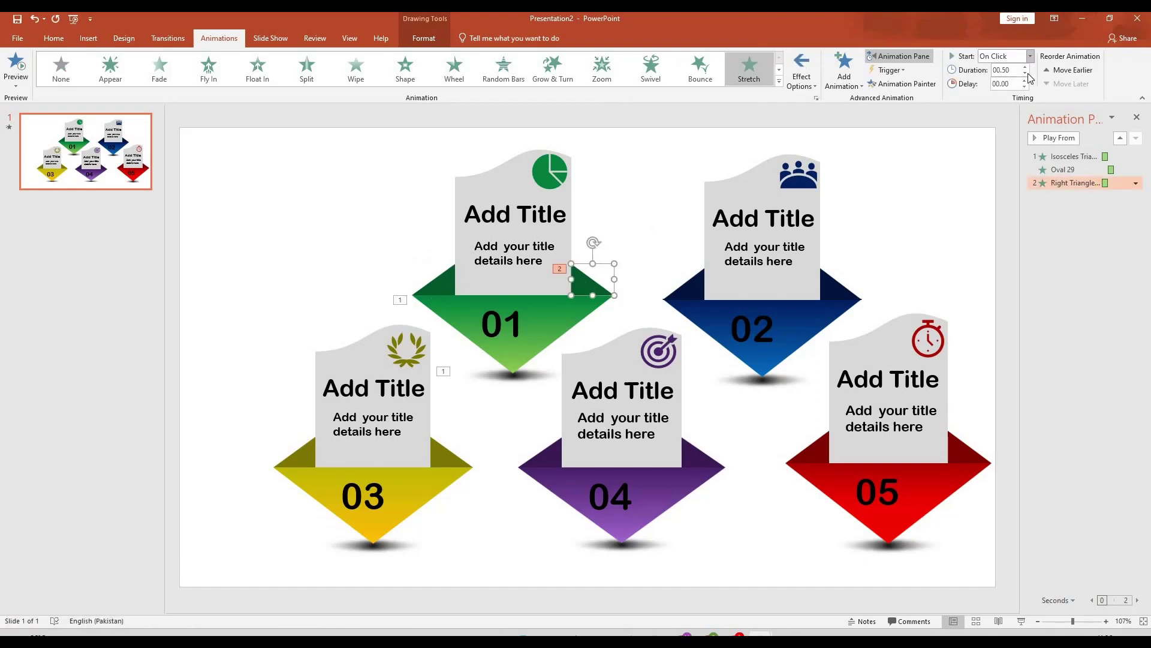
pyautogui.click(1029, 99)
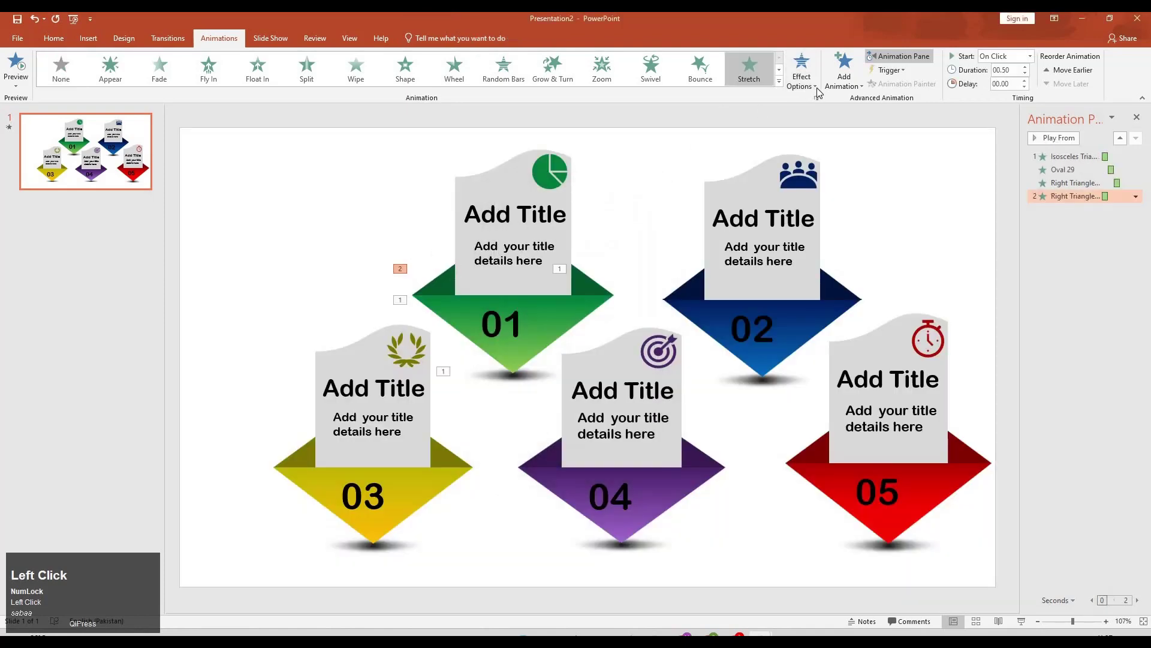
pyautogui.click(821, 89)
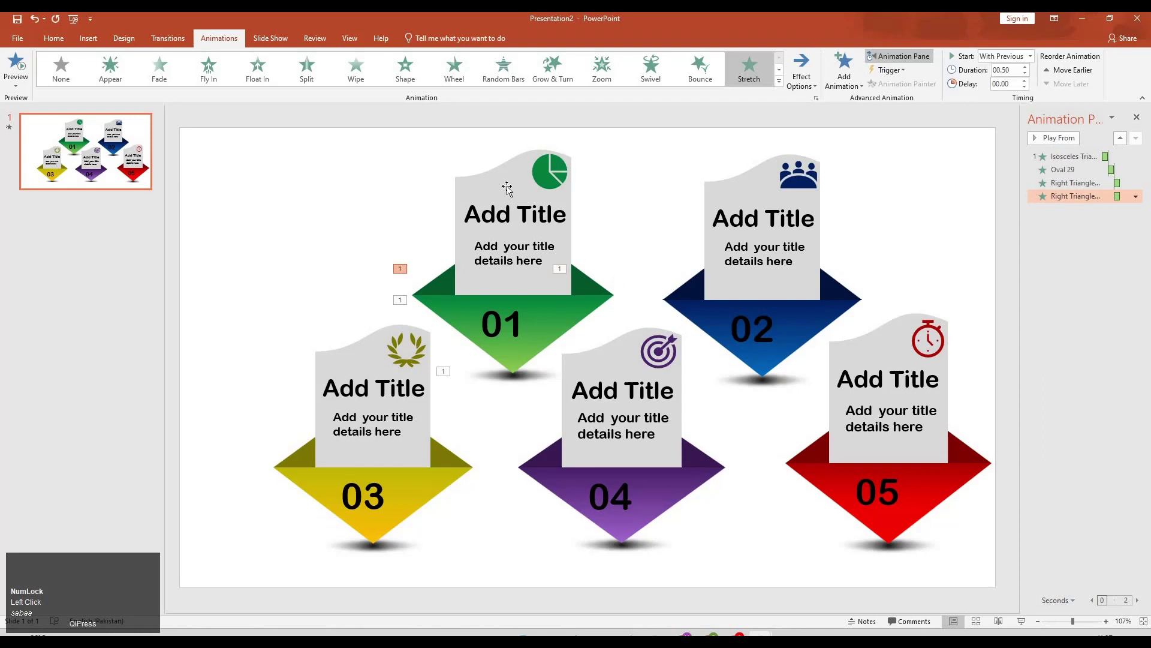
# Give the green card's title panel a Stretch entrance From Bottom, starting After Previous
pyautogui.click(512, 189)
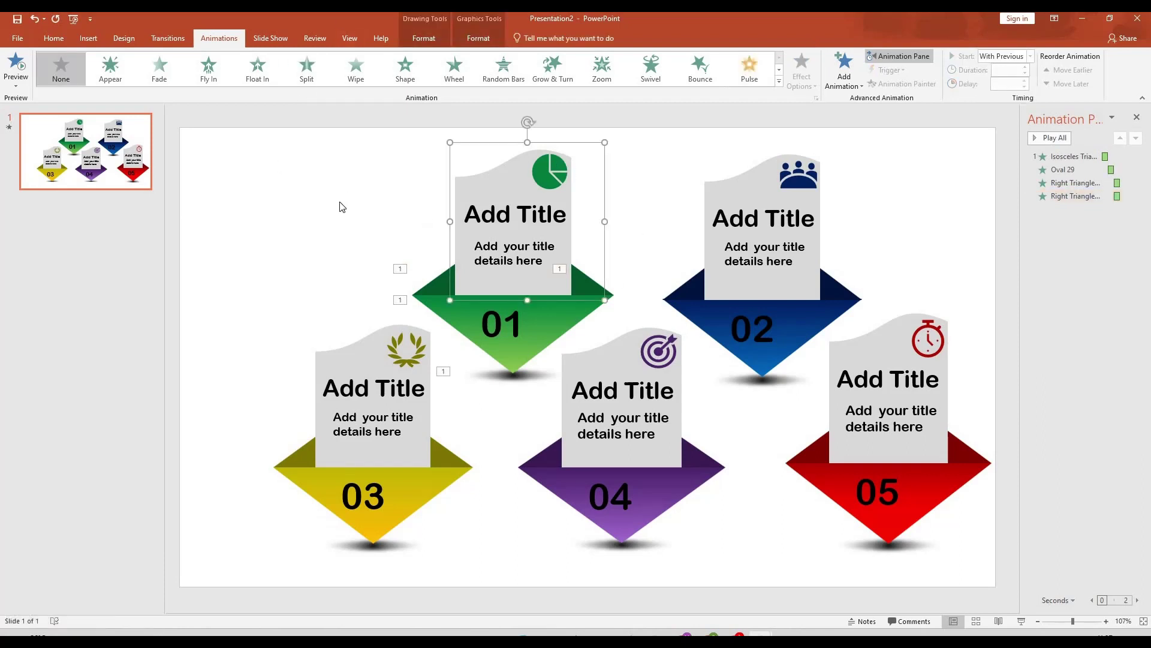
pyautogui.press('m')
pyautogui.click(879, 439)
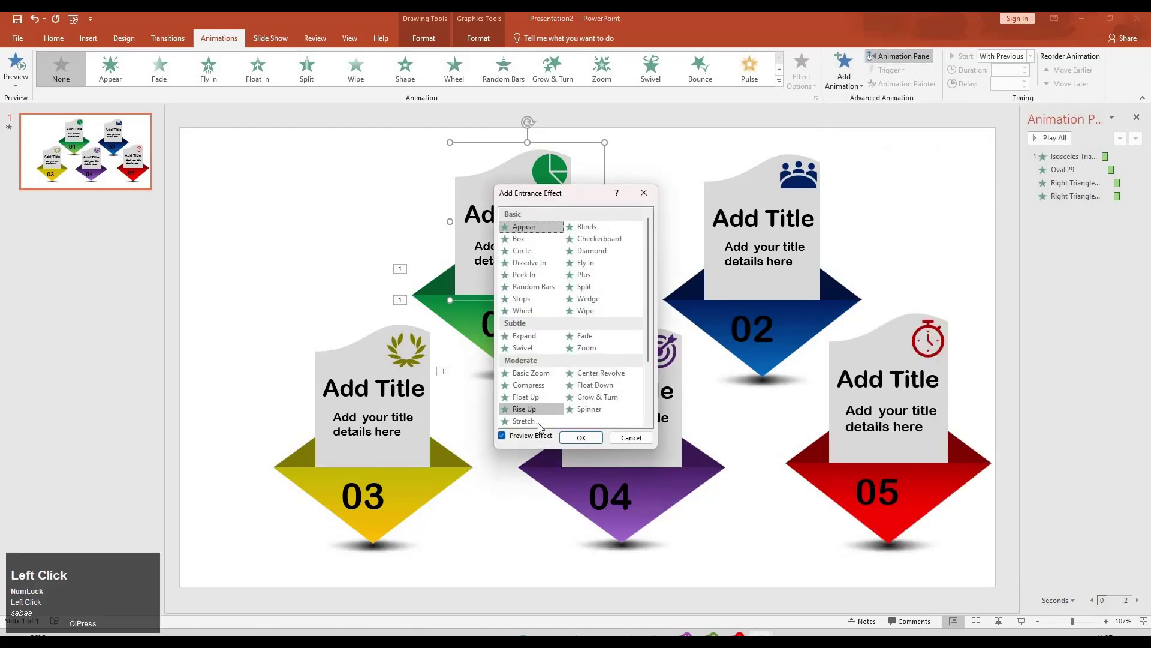
pyautogui.click(556, 418)
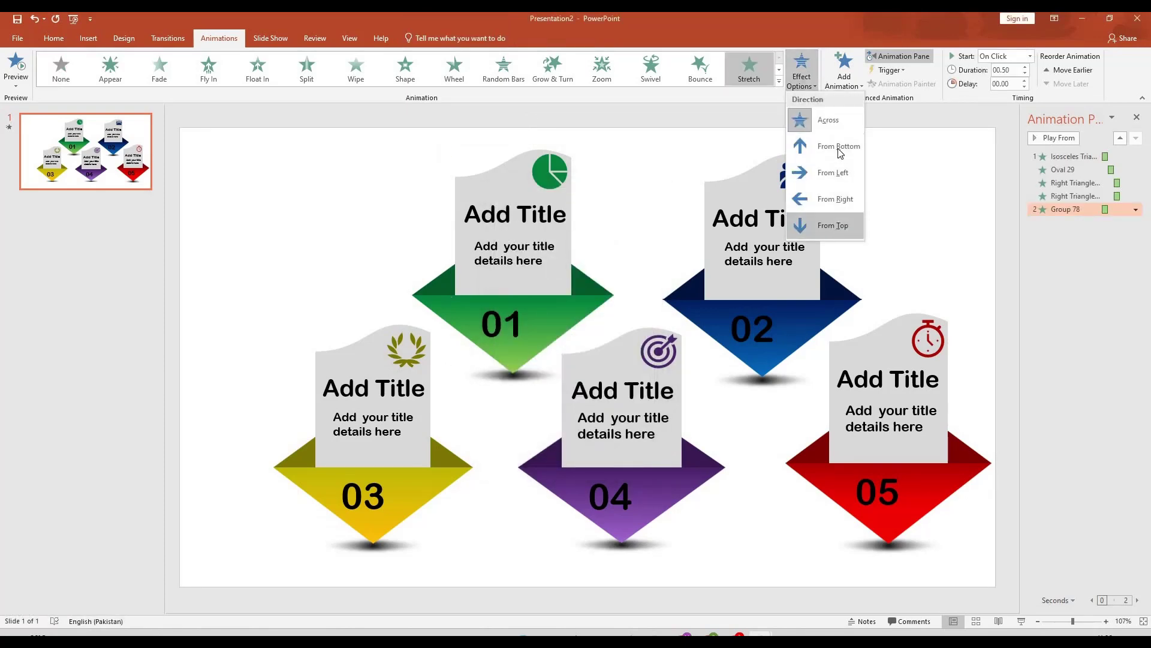
pyautogui.click(840, 120)
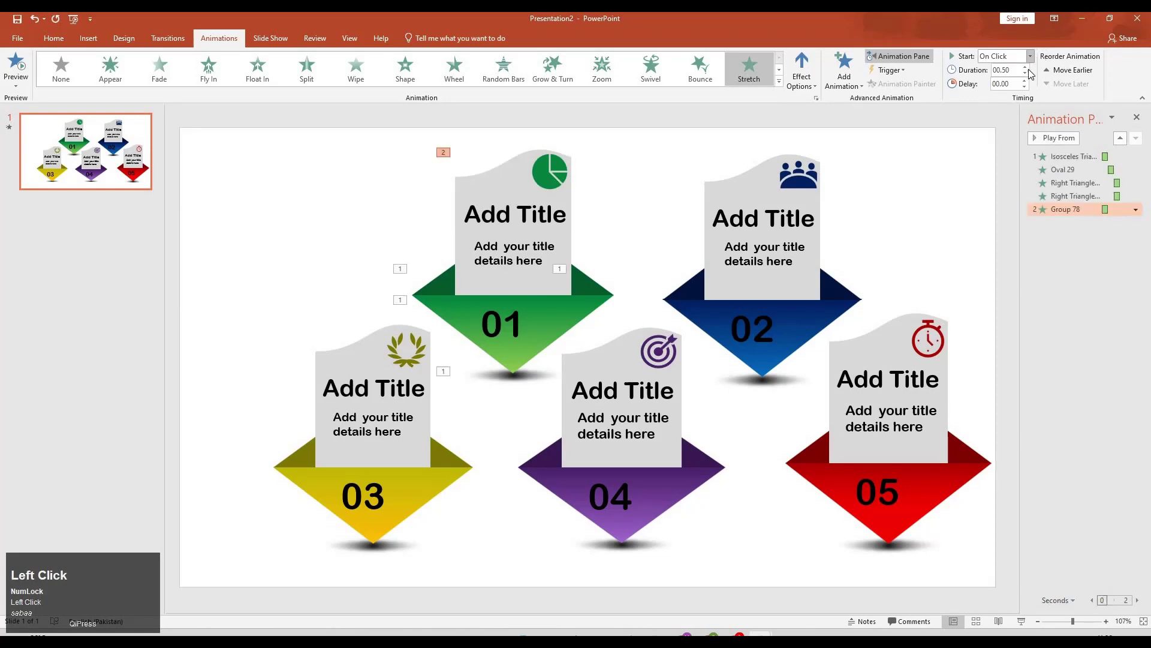
pyautogui.click(1026, 92)
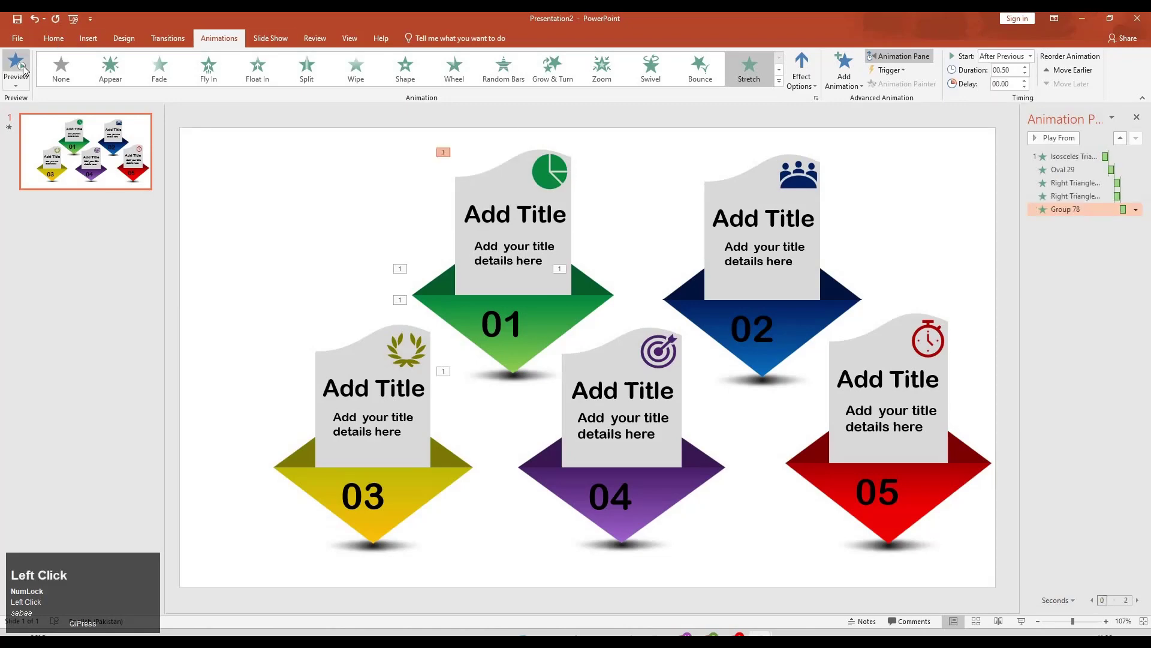
# Preview the sequence and give the number 01 a Zoom entrance
pyautogui.click(27, 67)
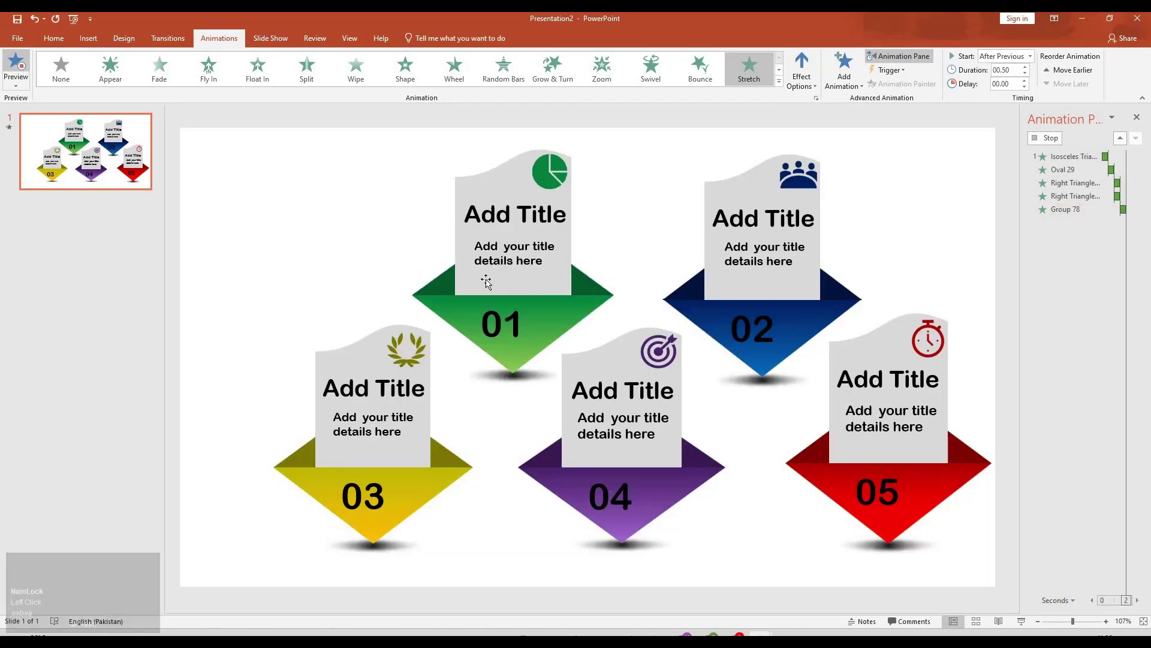
pyautogui.click(627, 73)
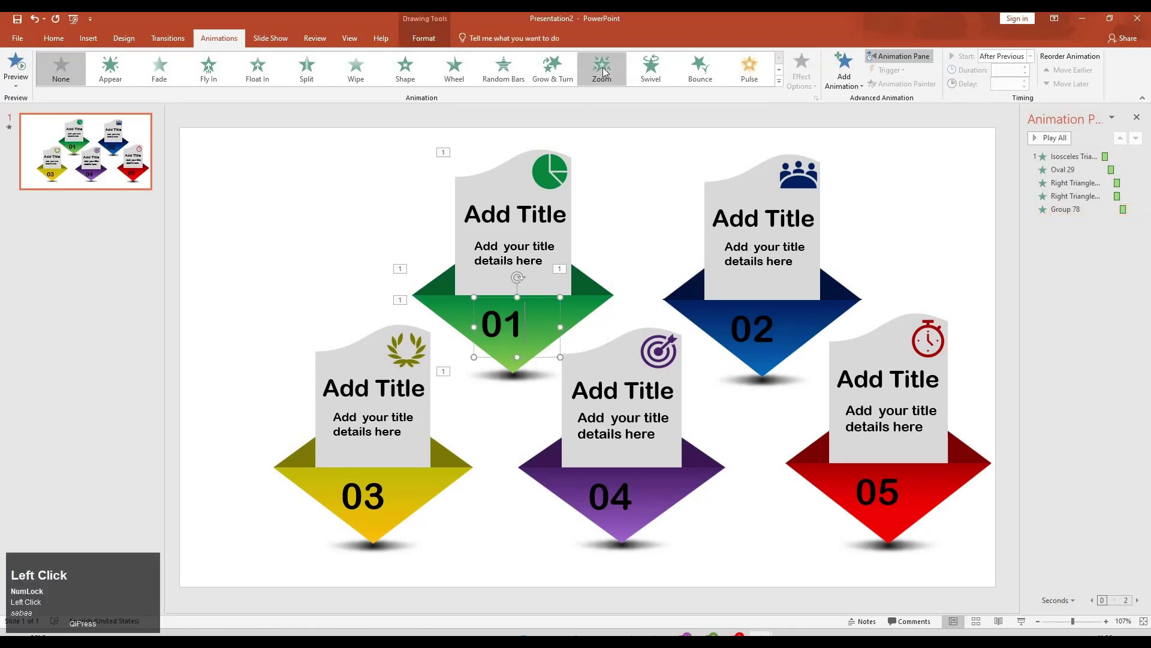
pyautogui.click(1022, 94)
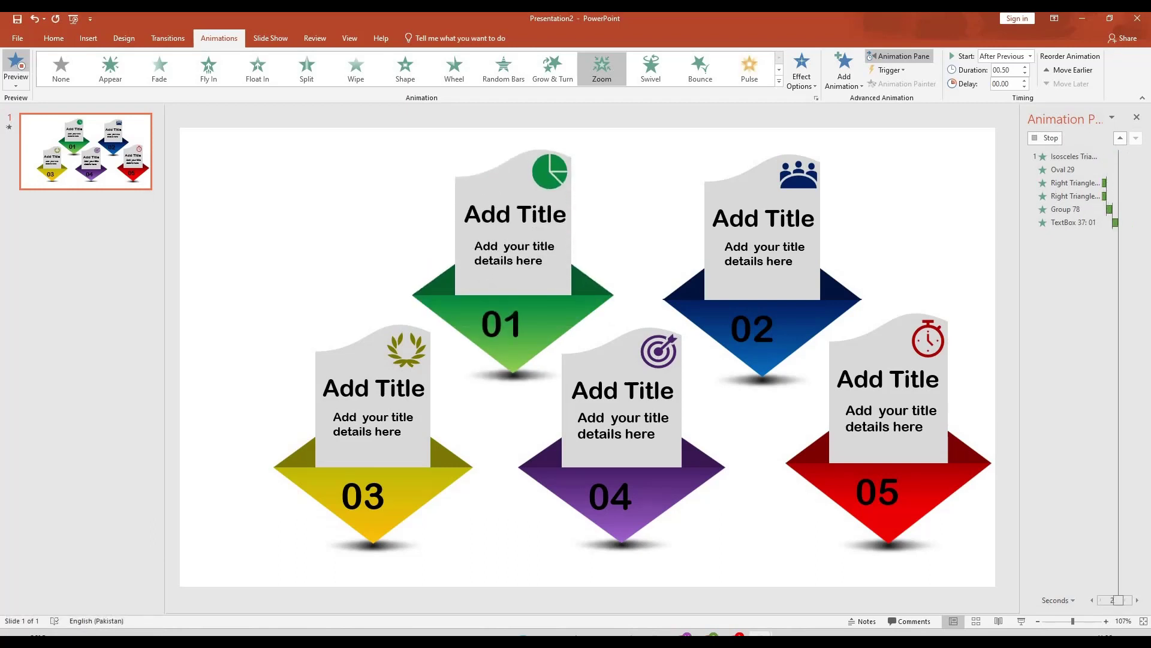
# Copy the entrance sequence to the other four cards with Animation Painter and preview all five in order
pyautogui.press('m')
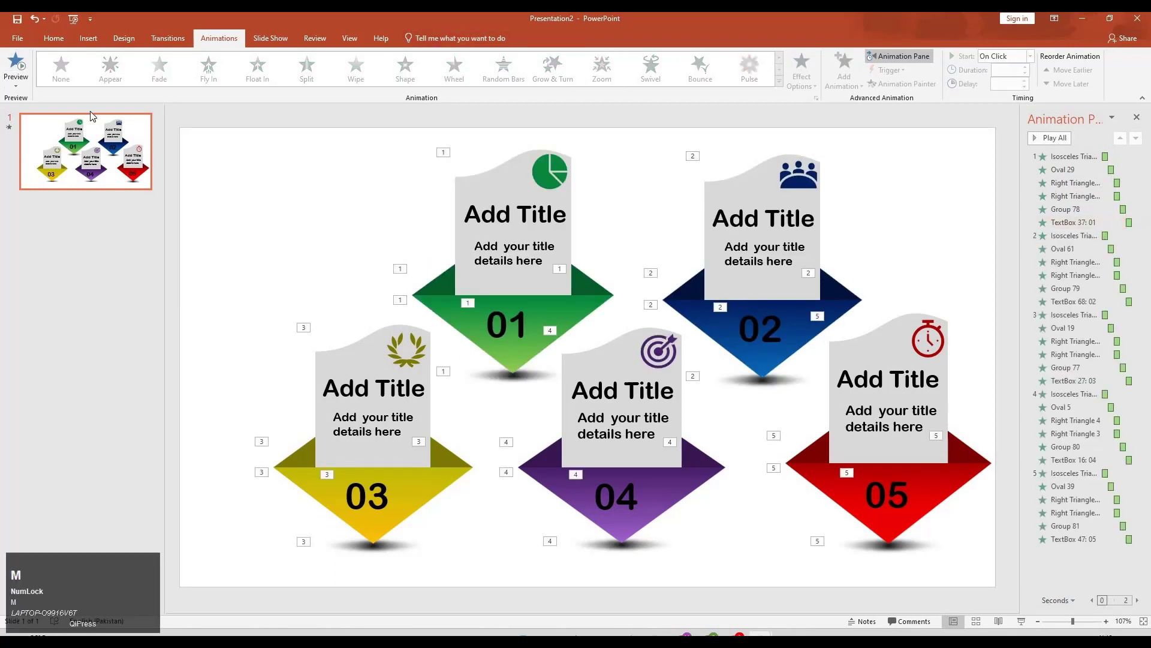
pyautogui.click(21, 63)
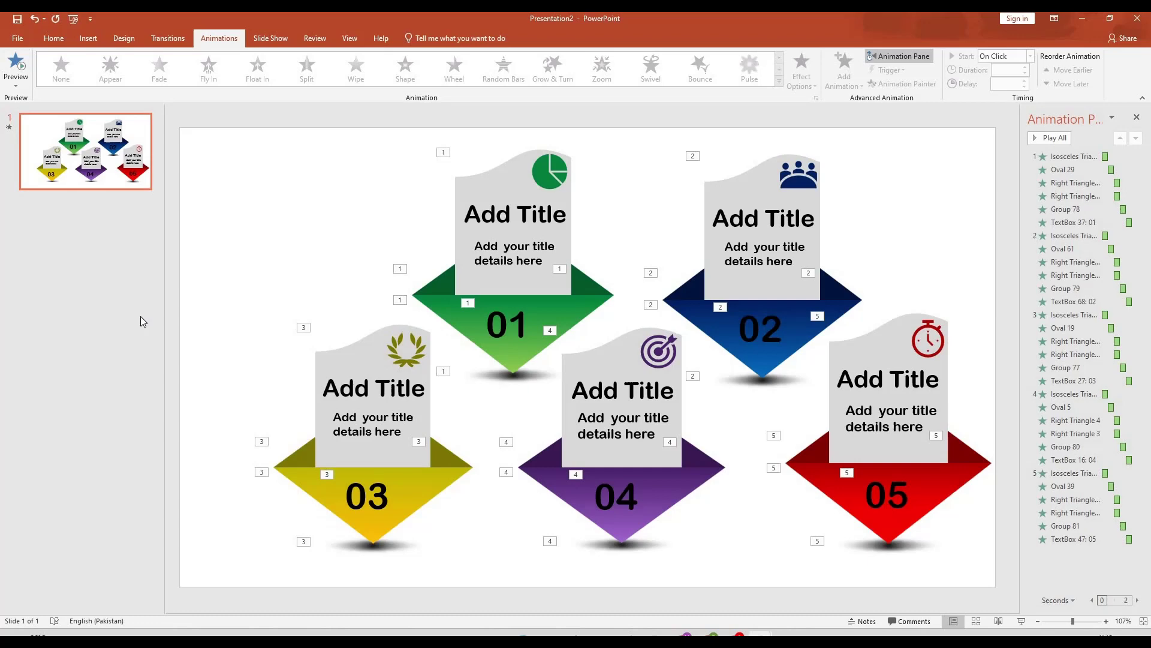
pyautogui.click(145, 318)
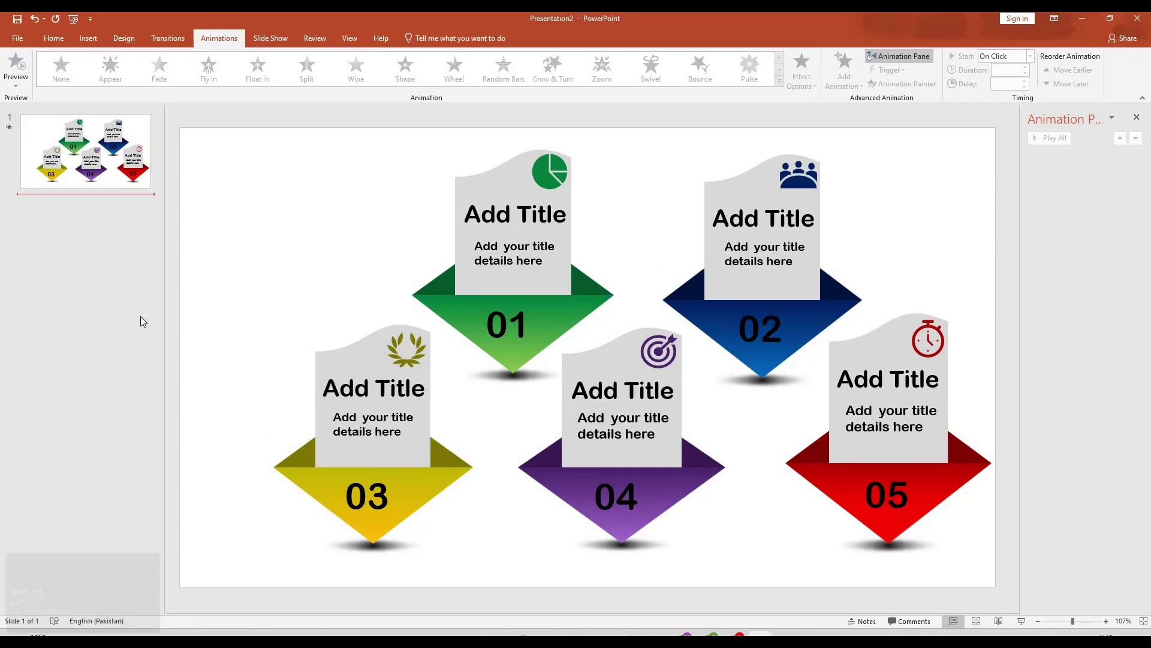